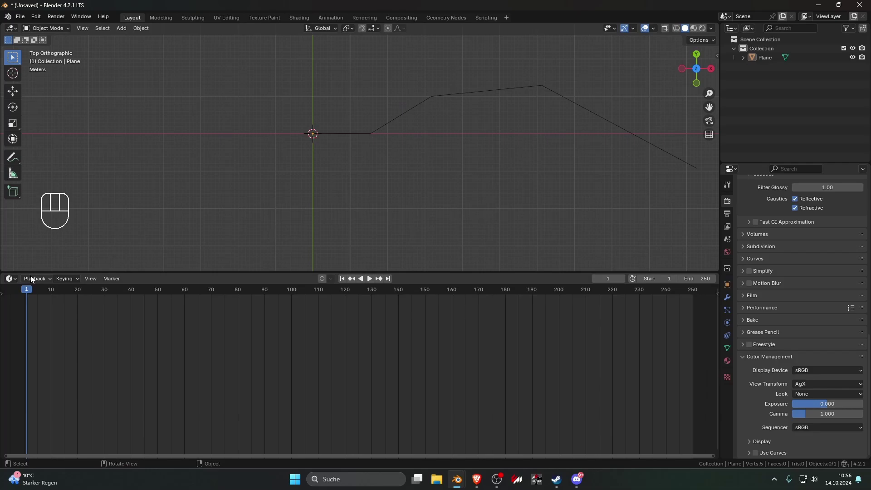
Turn the lower area into a Geometry Nodes editor and create the Roadgeneration node group on the Plane
drag(16, 282, 270, 345)
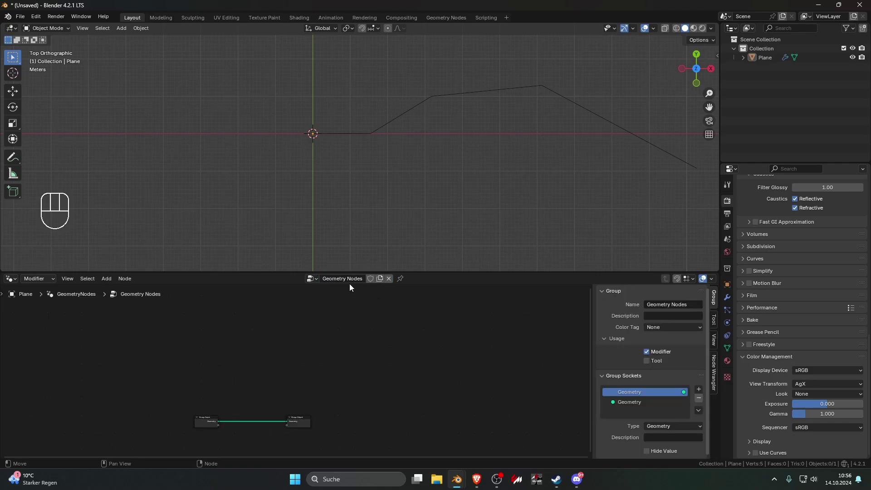
middle_click(285, 362)
click(232, 358)
click(460, 359)
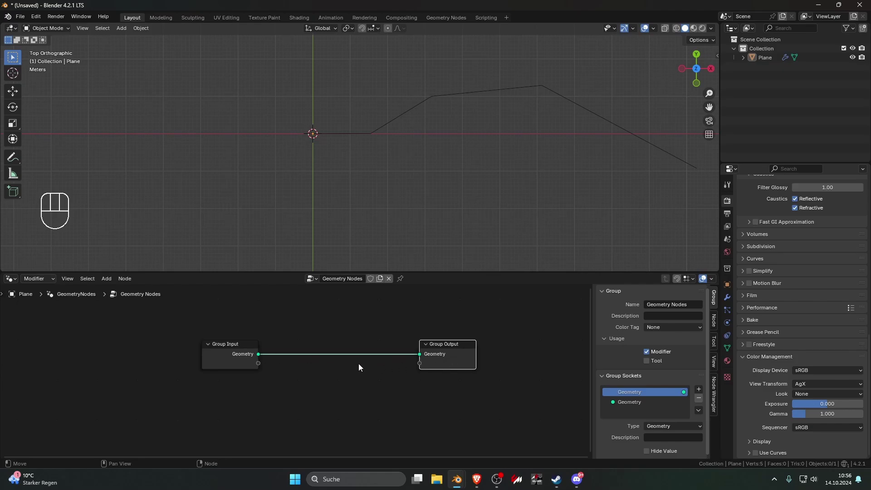
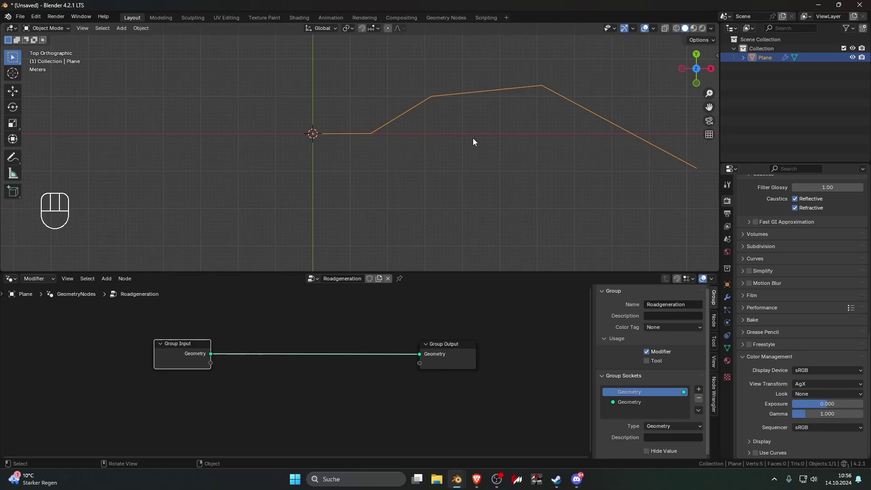
Inspect the line's end vertices in Edit Mode and return to Object Mode
key(Tab)
click(381, 125)
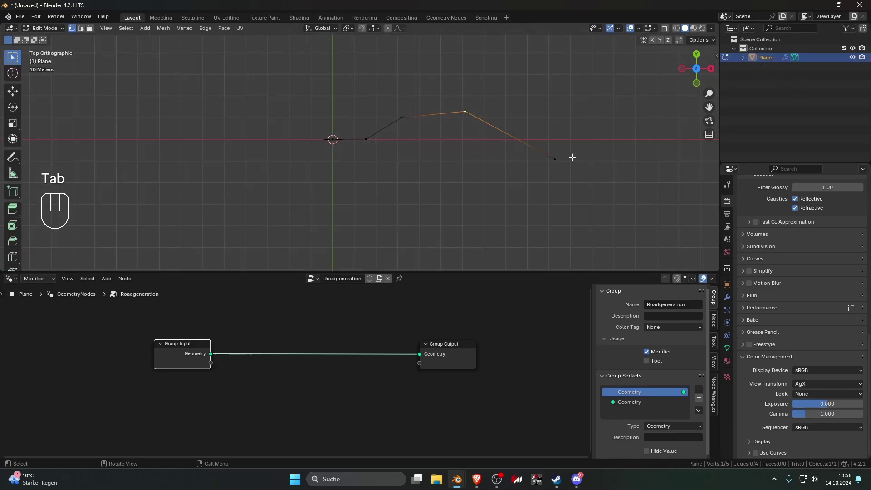
click(406, 117)
key(Tab)
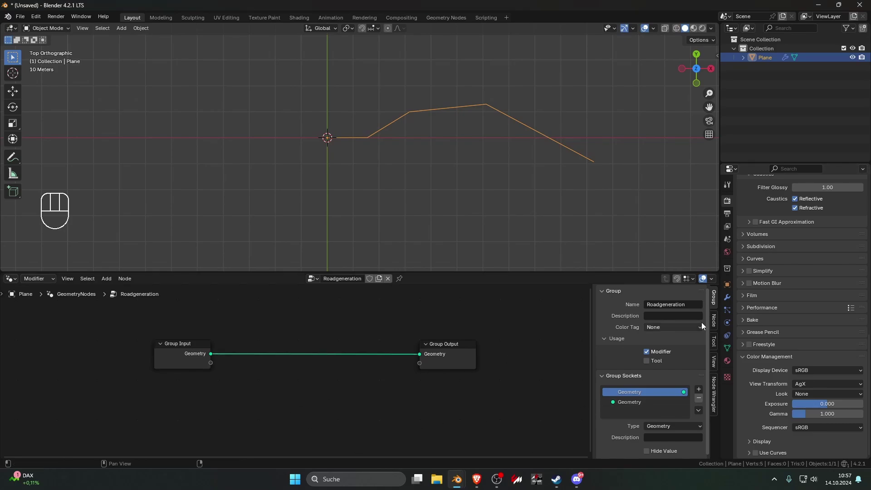
Show the Plane's modifier settings with its Geometry Nodes modifier using Roadgeneration
click(731, 299)
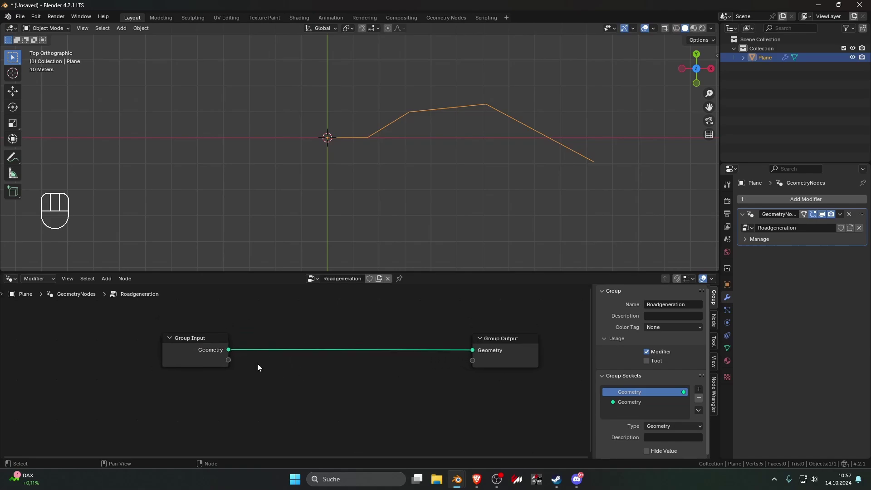
click(258, 340)
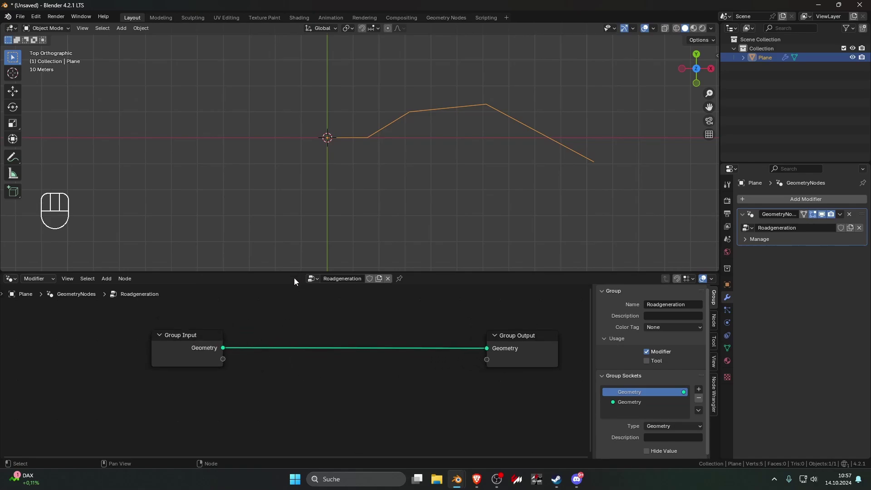
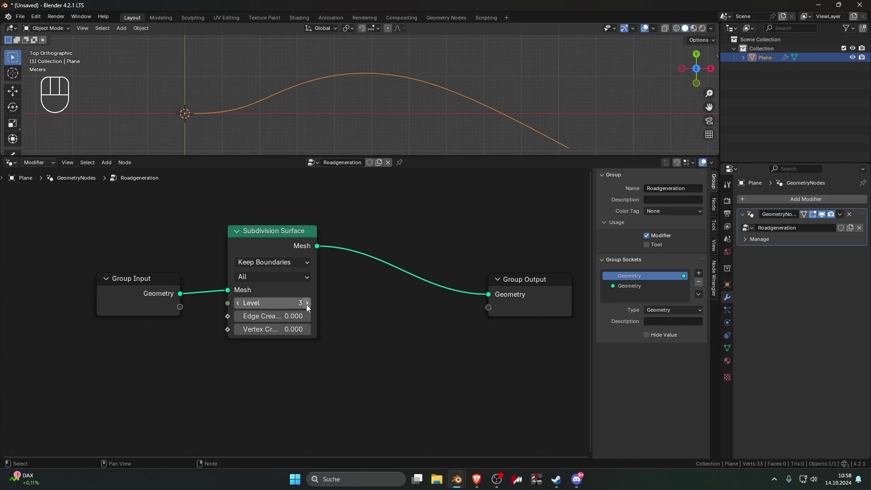
Raise the Subdivision Surface node's level from 3 to 4 so the line smooths into a curve
click(240, 307)
click(307, 307)
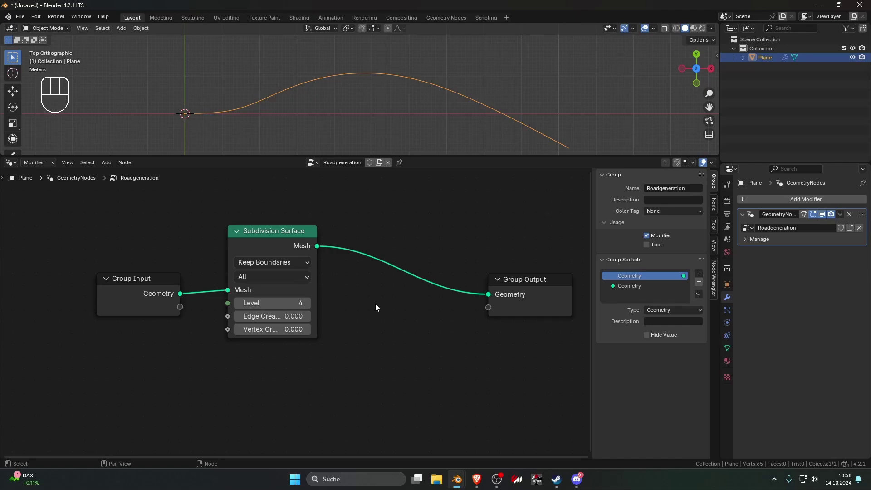
click(298, 294)
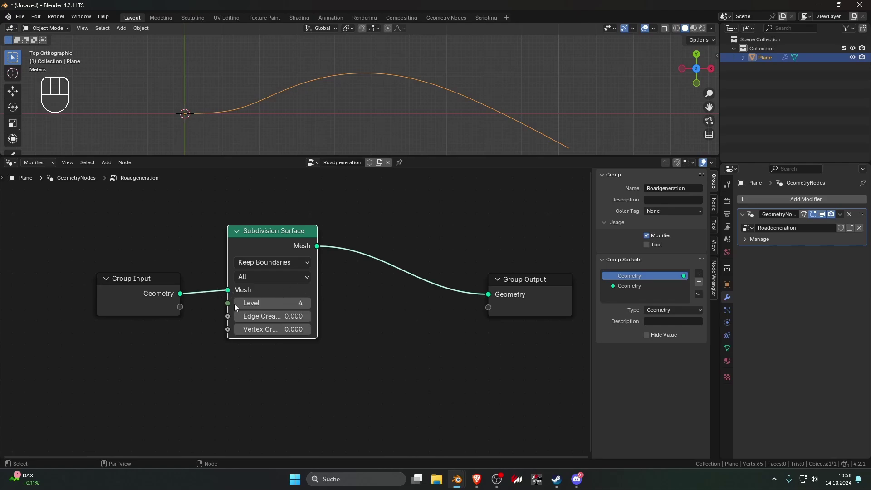
Wire the Level socket to Group Input as an integer SubD-Levels input, default 4, range 0–6
click(230, 308)
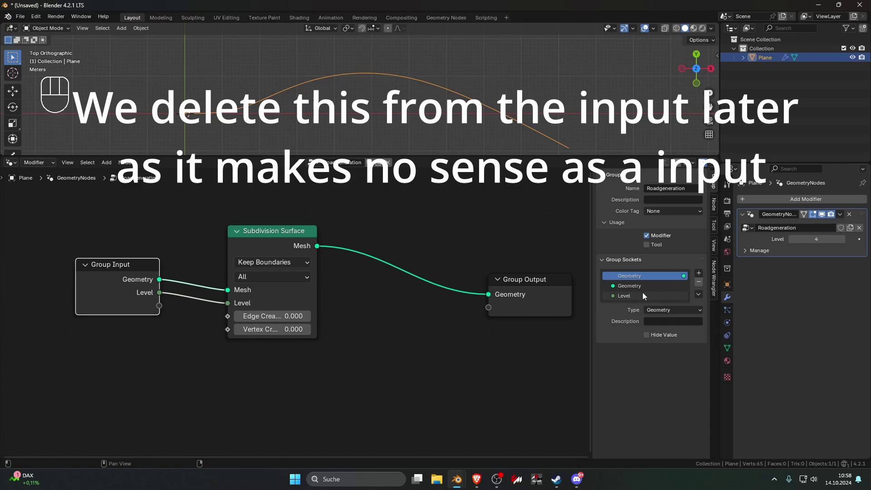
click(640, 301)
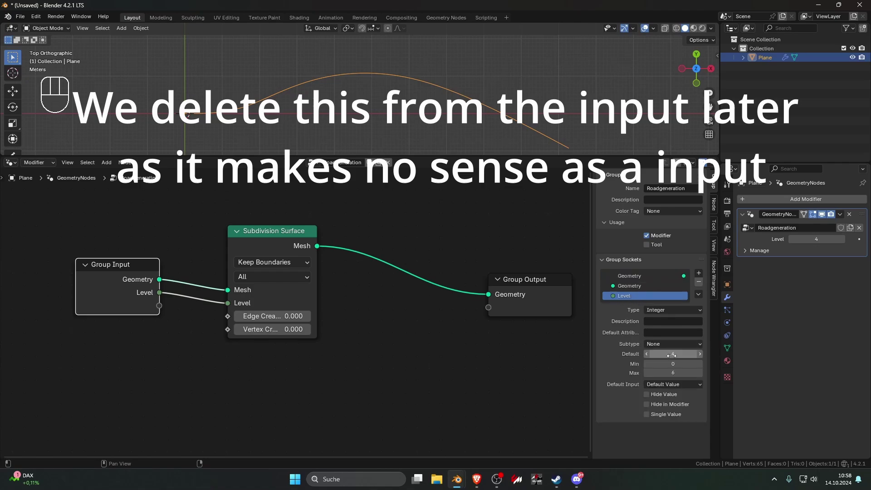
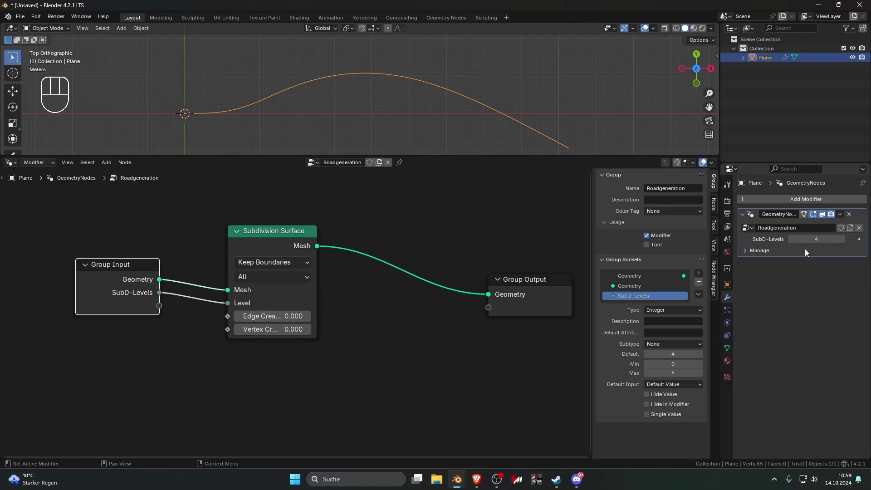
click(816, 252)
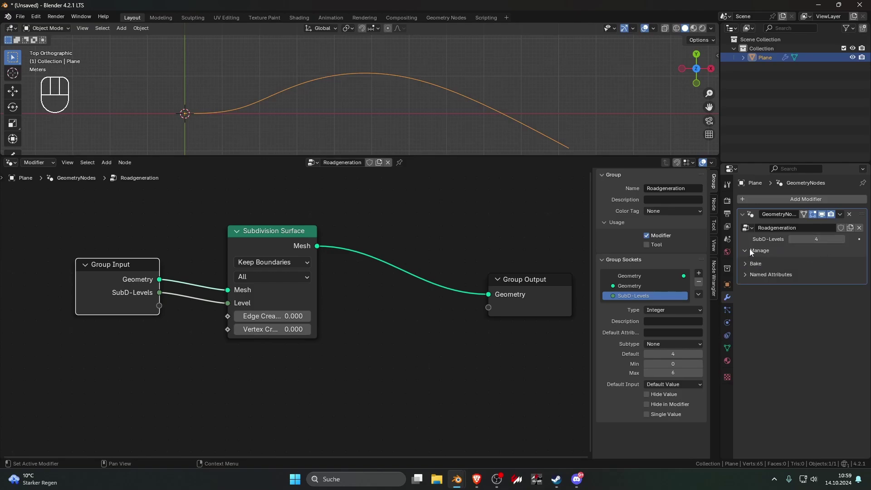
click(750, 252)
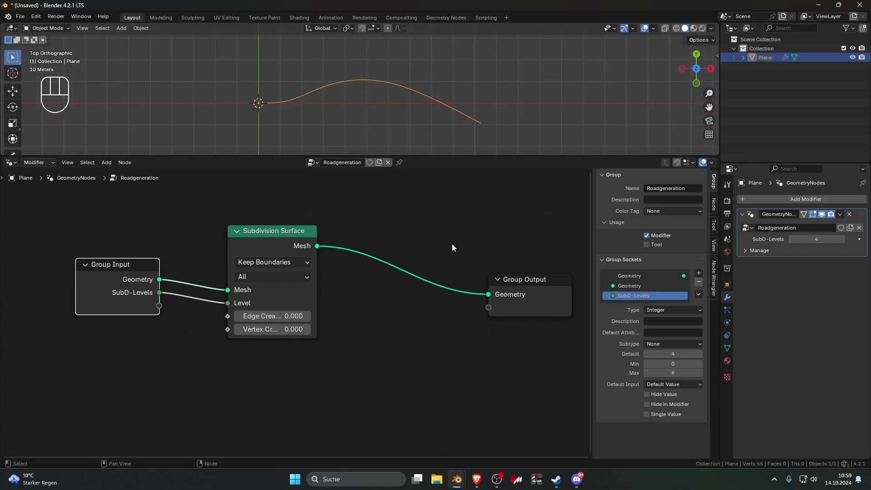
Add Mesh > Operations > Mesh to Curve onto the link feeding Group Output
click(501, 231)
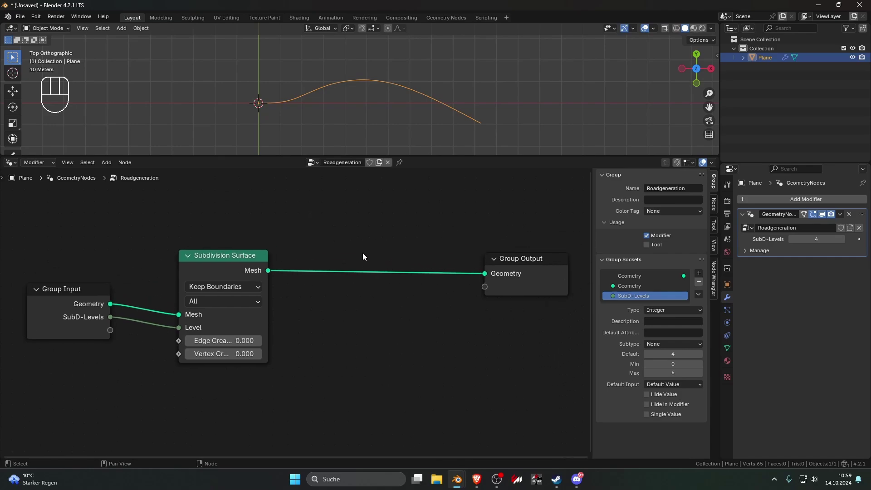
click(345, 251)
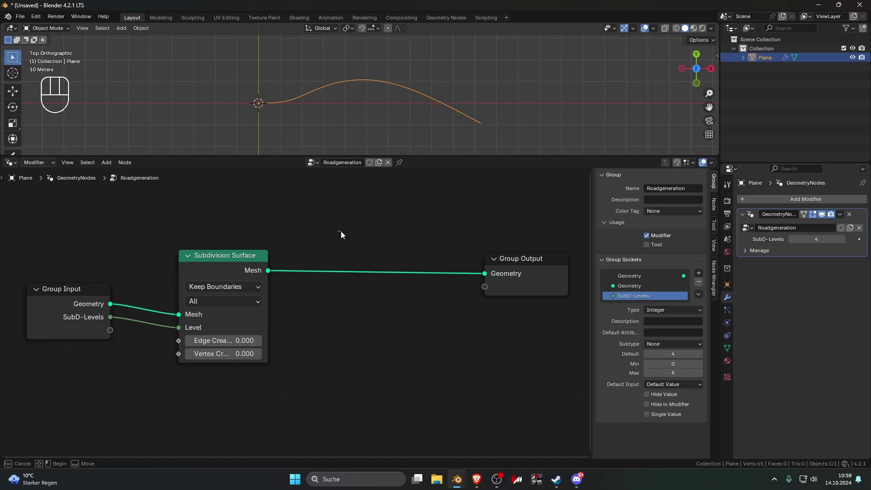
key(shift+a)
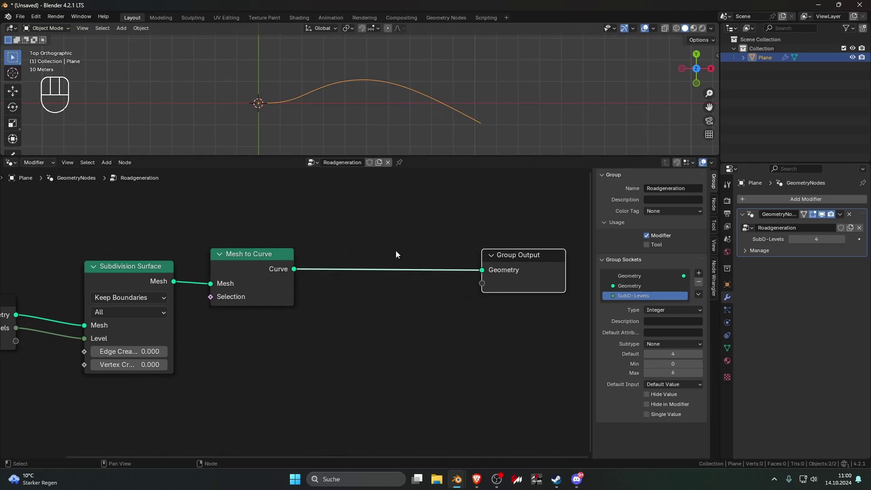
click(399, 252)
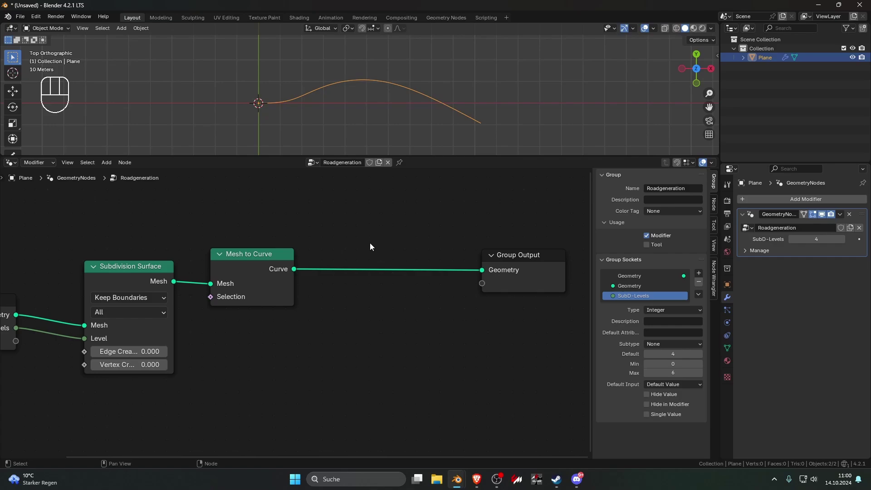
click(375, 246)
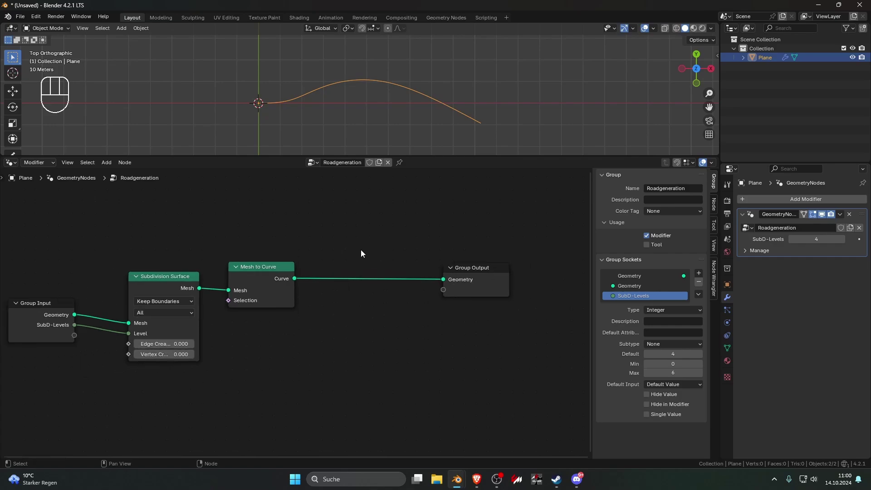
click(482, 270)
click(441, 259)
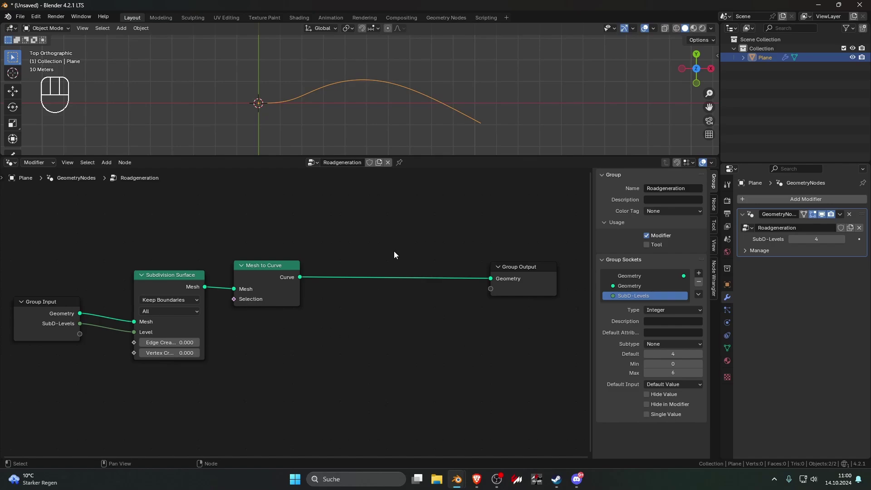
Arrange the nodes and browse the Curve categories for the next node
click(359, 240)
click(340, 240)
key(shift+a)
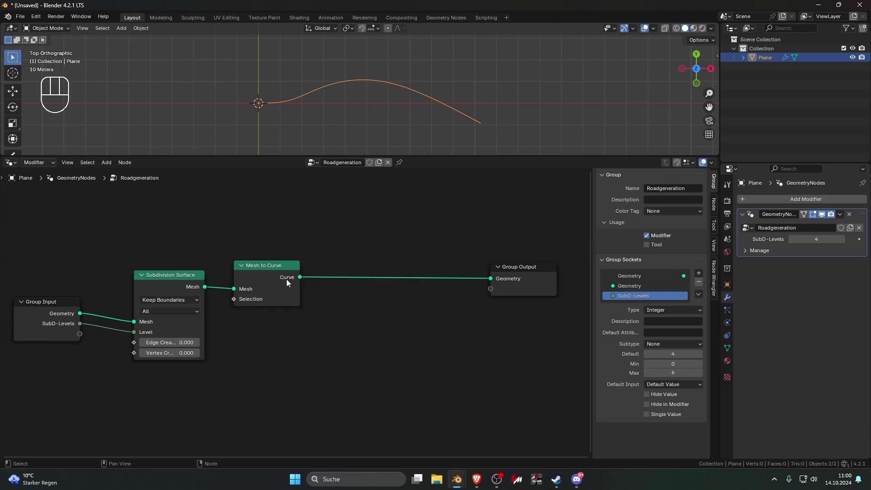
click(357, 245)
Insert Set Curve Normal after Mesh to Curve and set its mode to Z Up
key(shift+a)
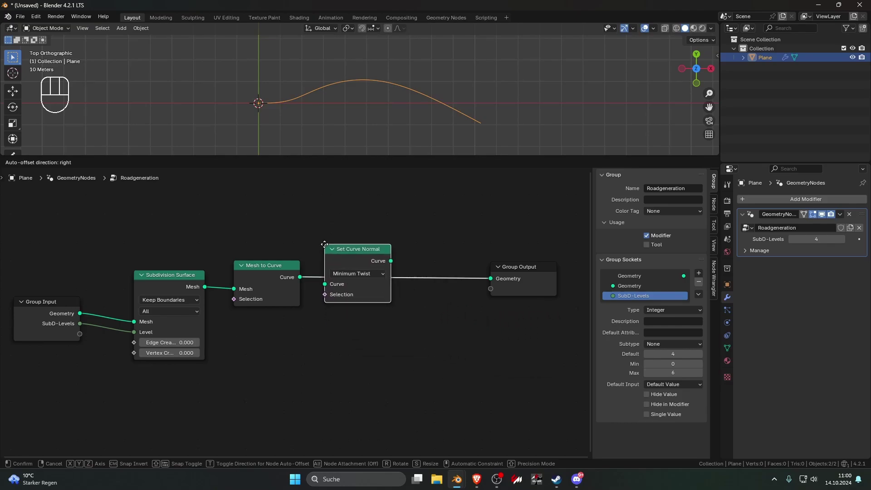
click(332, 246)
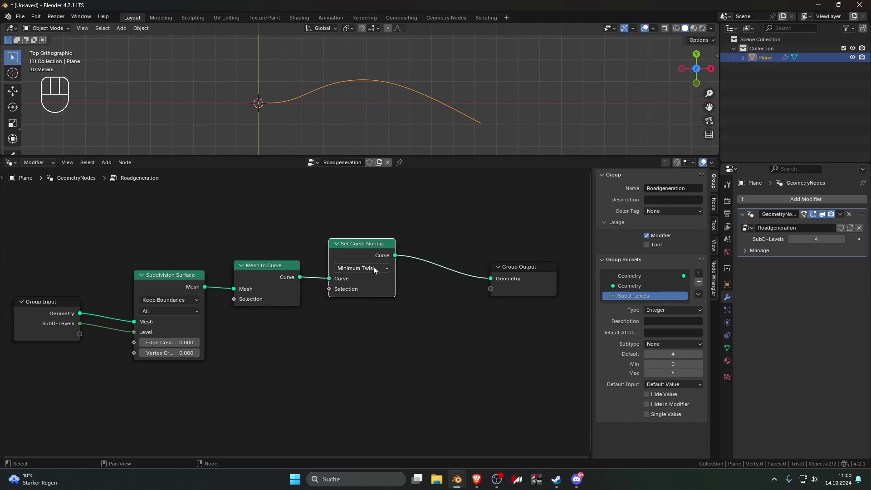
drag(376, 270, 351, 307)
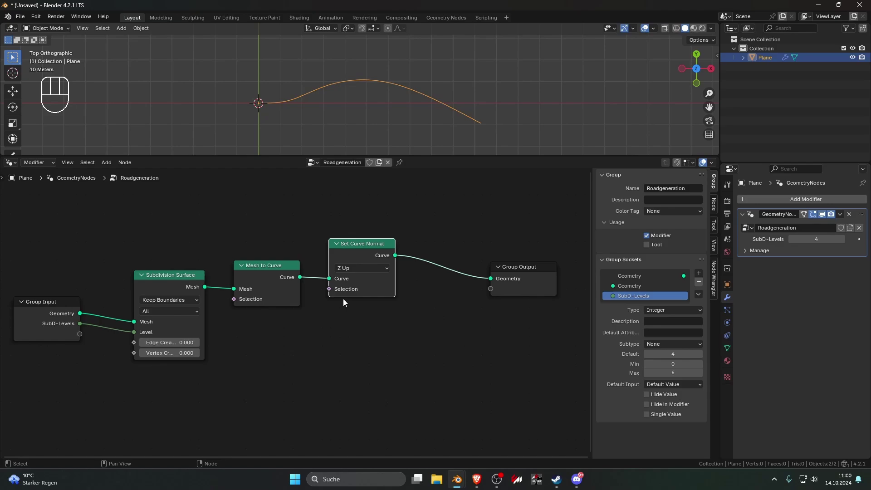
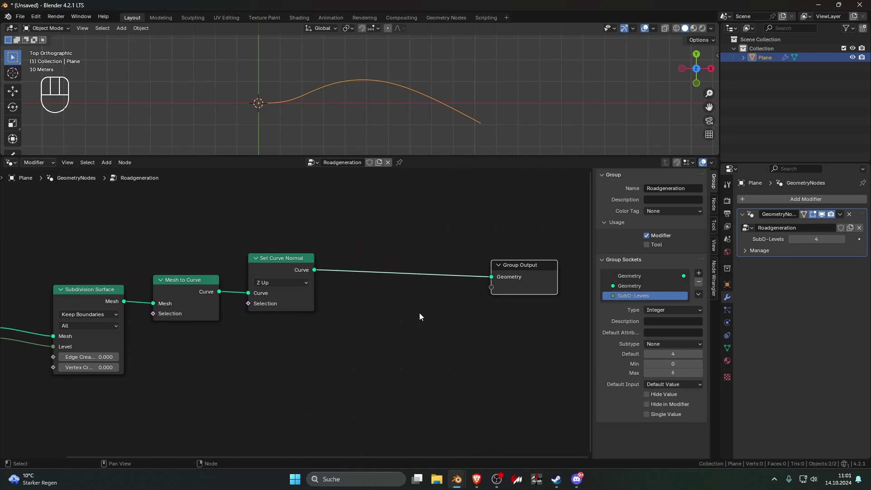
click(418, 334)
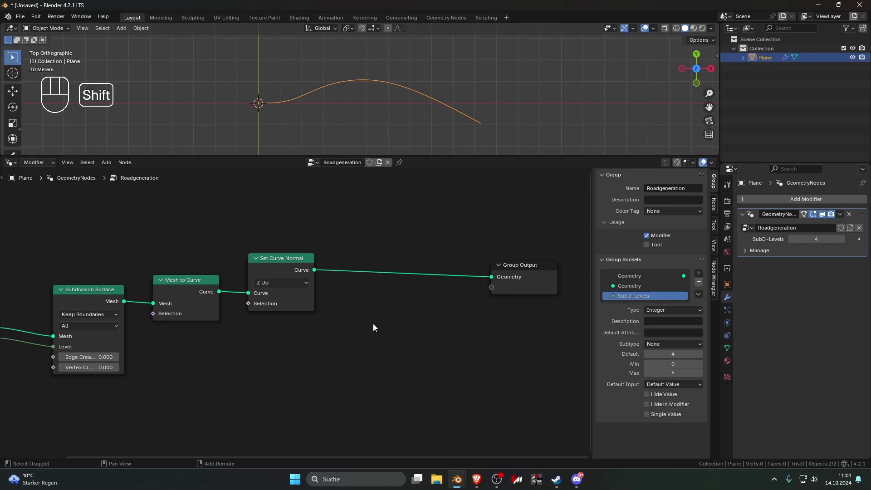
Insert a Resample Curve node after Set Curve Normal and switch it to Length mode
key(shift+a)
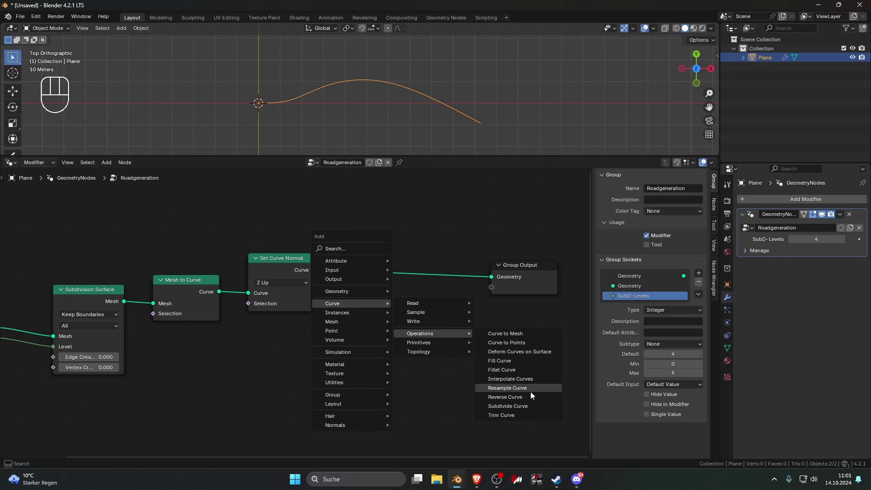
click(366, 256)
click(205, 118)
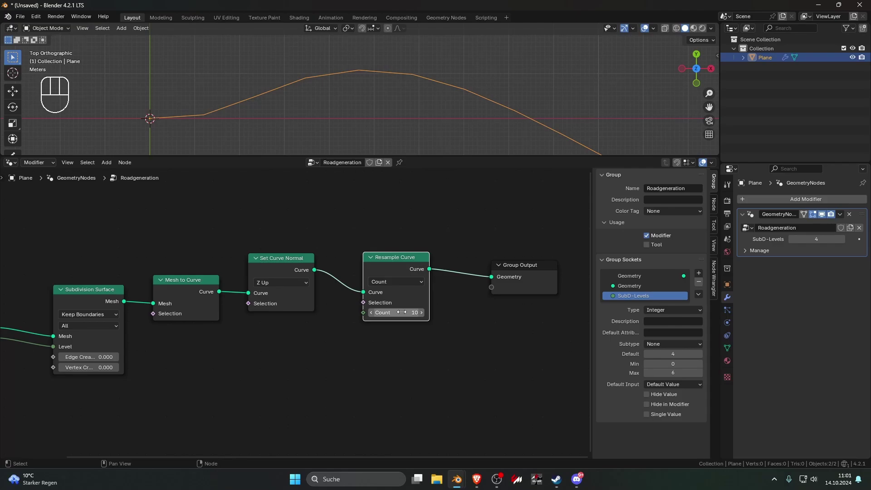
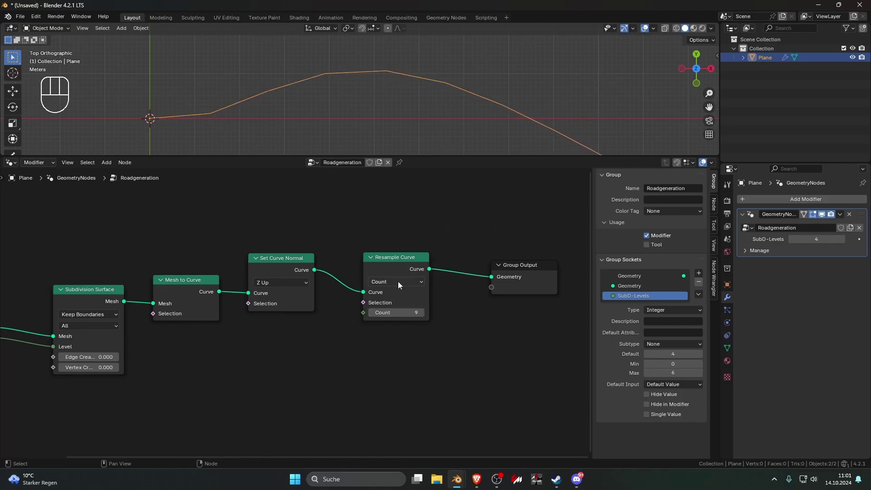
drag(401, 284, 401, 309)
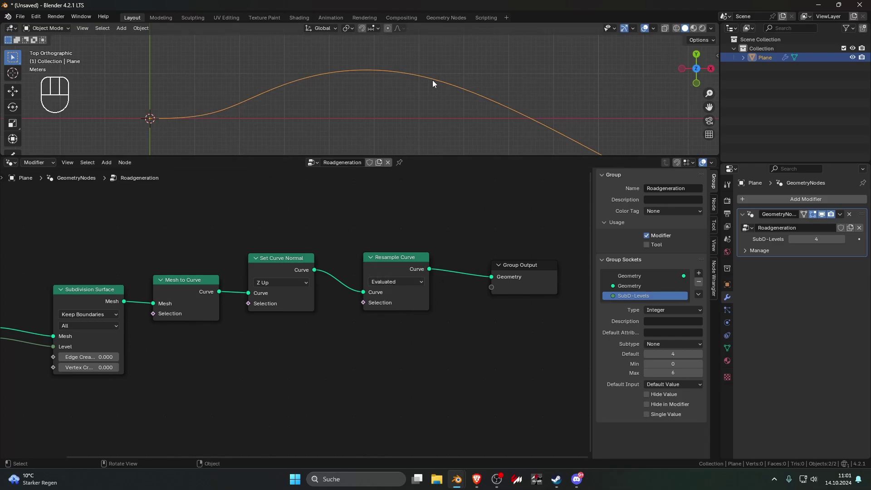
drag(400, 284, 400, 326)
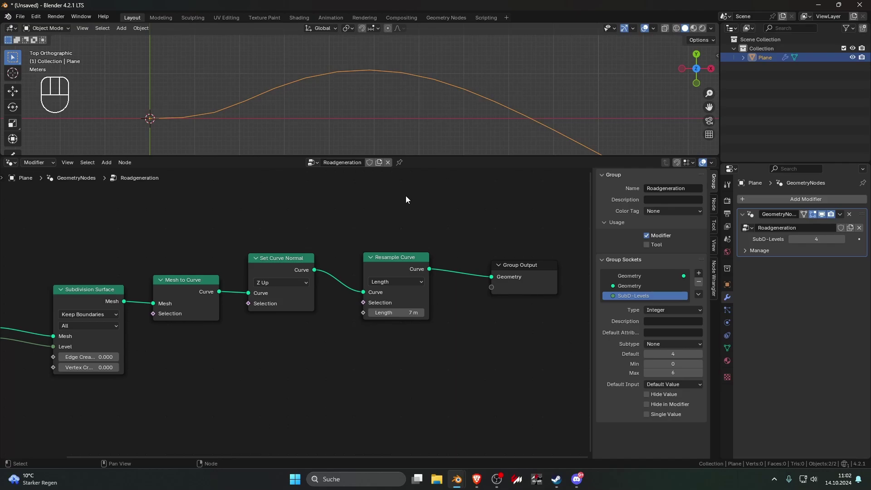
click(406, 259)
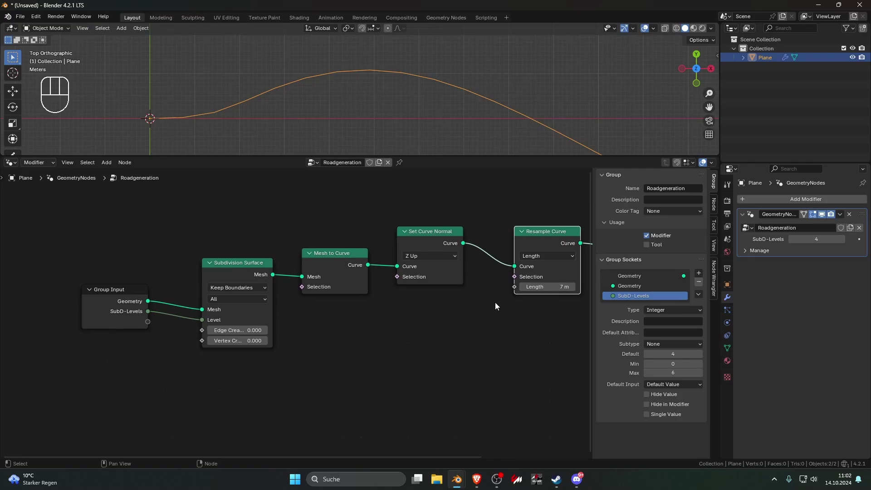
Expose the resample length as a distance input named Length Segments, default 7 m
drag(470, 297, 450, 308)
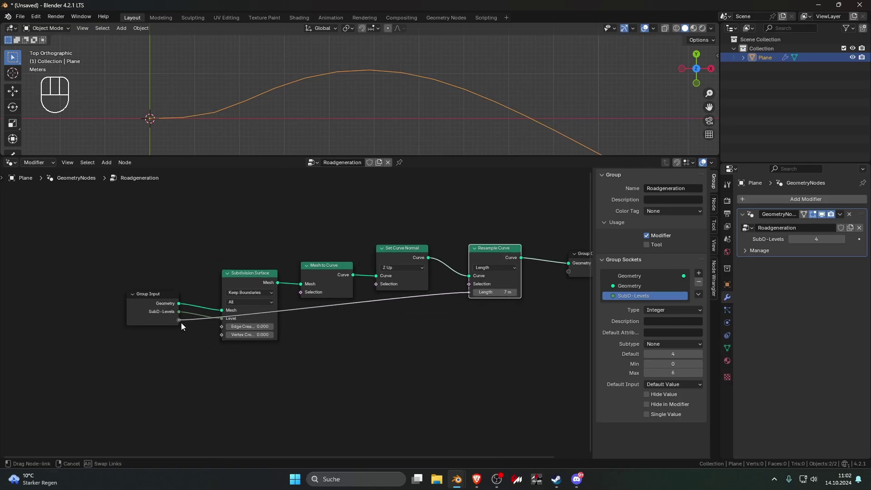
click(153, 319)
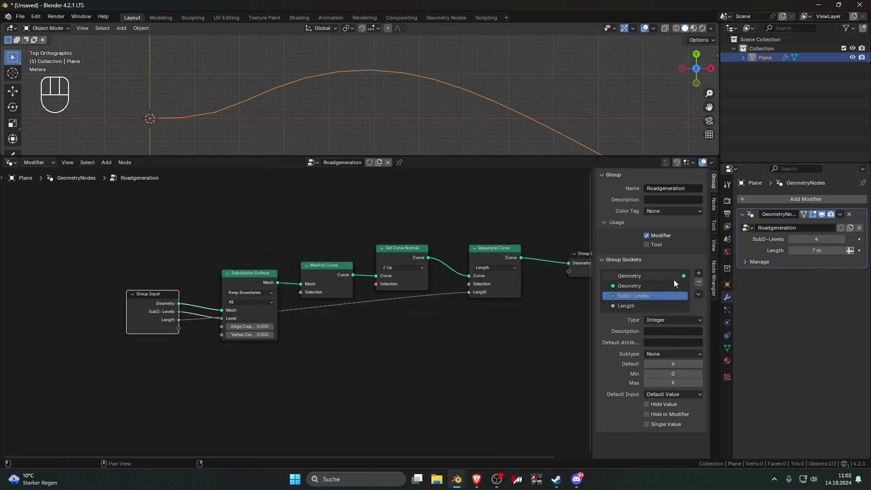
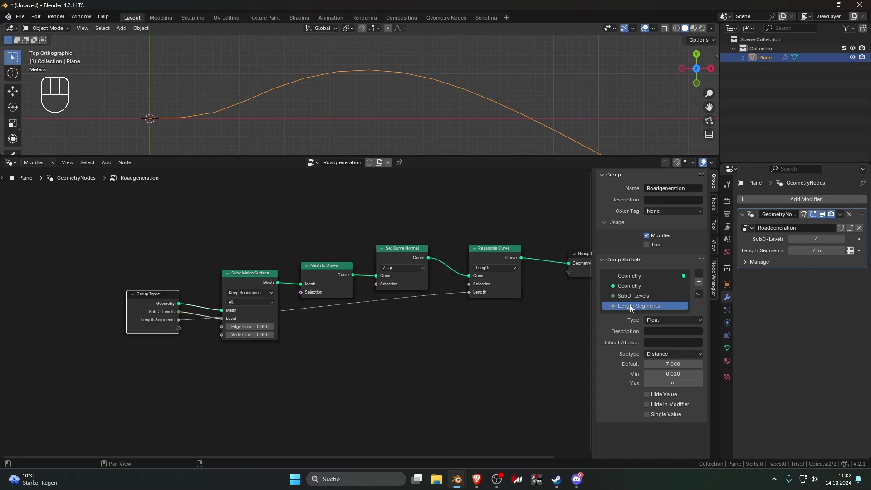
click(547, 326)
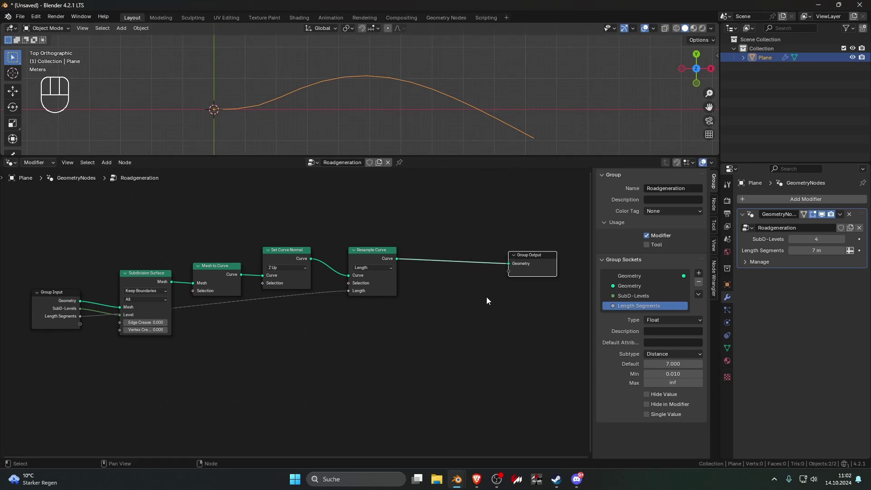
Add Curve > Operations > Curve to Mesh onto the link before Group Output
click(487, 301)
key(shift+a)
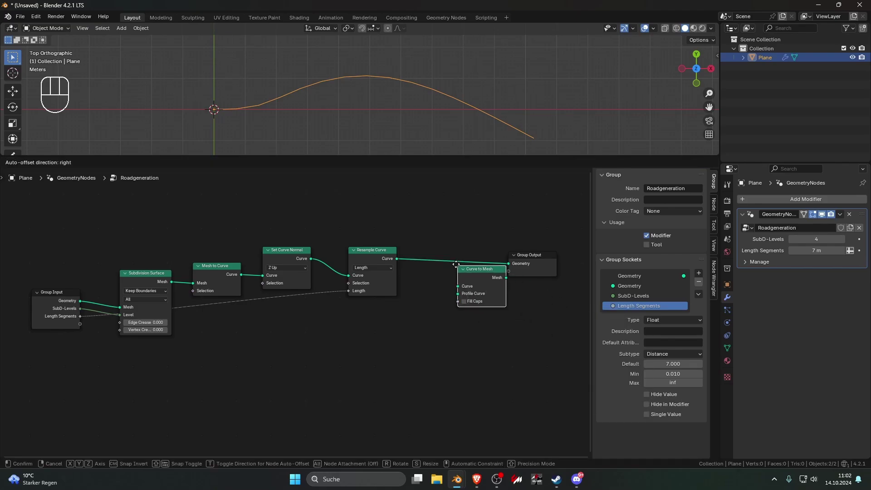
click(460, 258)
click(531, 260)
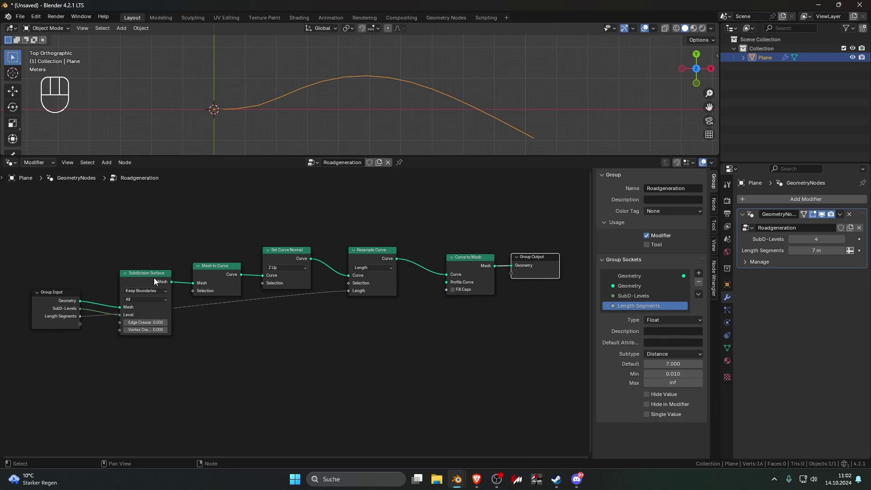
Tidy the node layout and raise SubD-Levels to 6 in the modifier
click(149, 282)
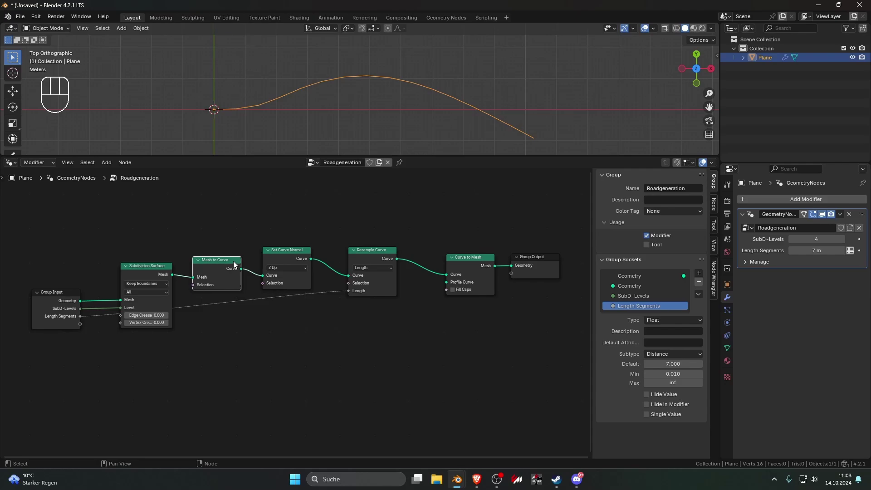
click(285, 257)
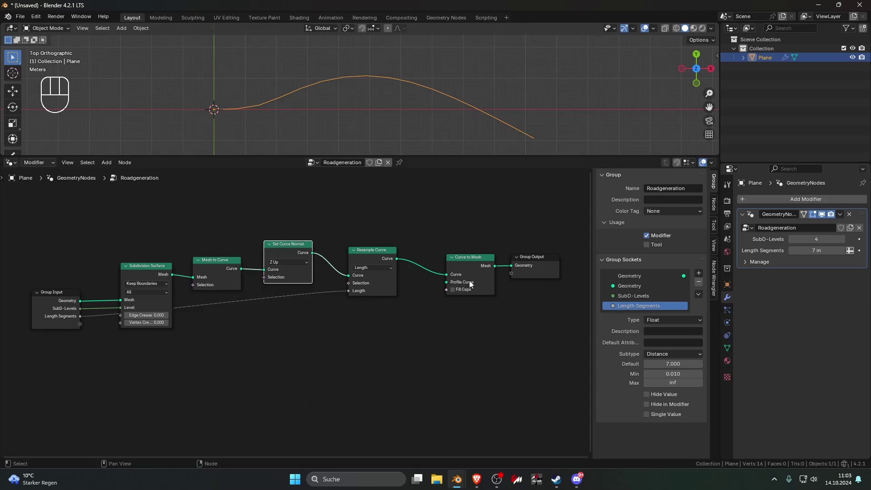
click(376, 251)
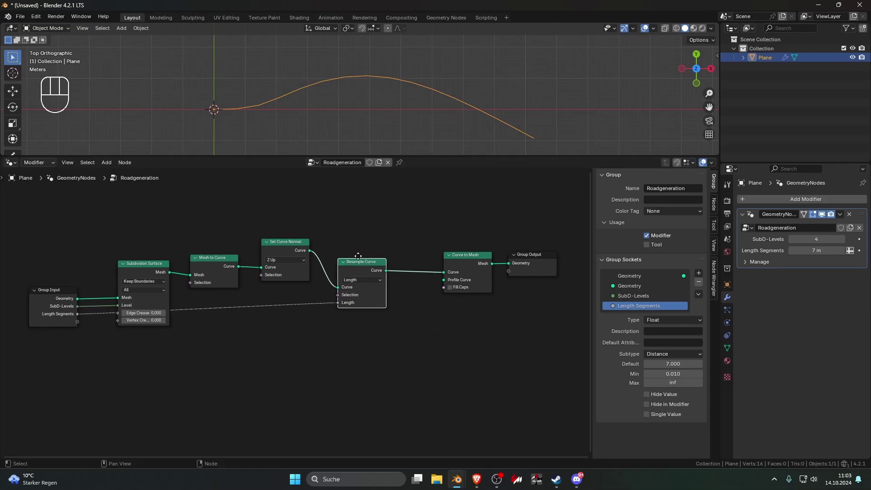
click(124, 264)
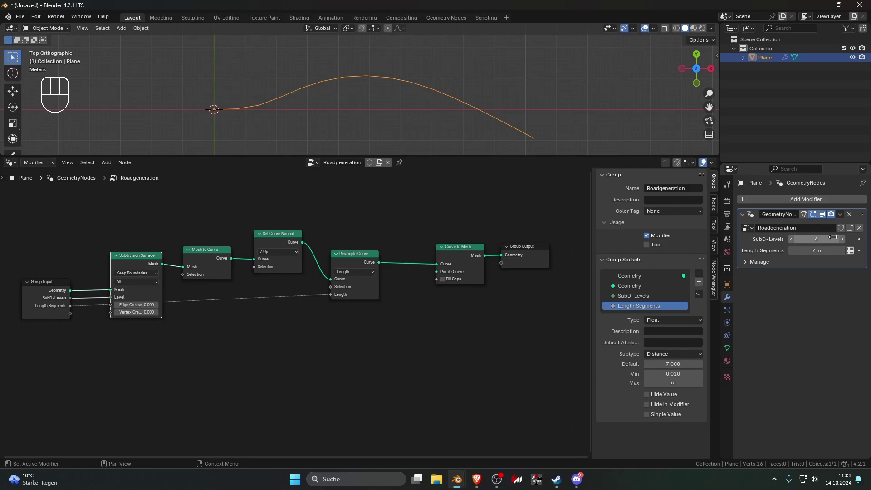
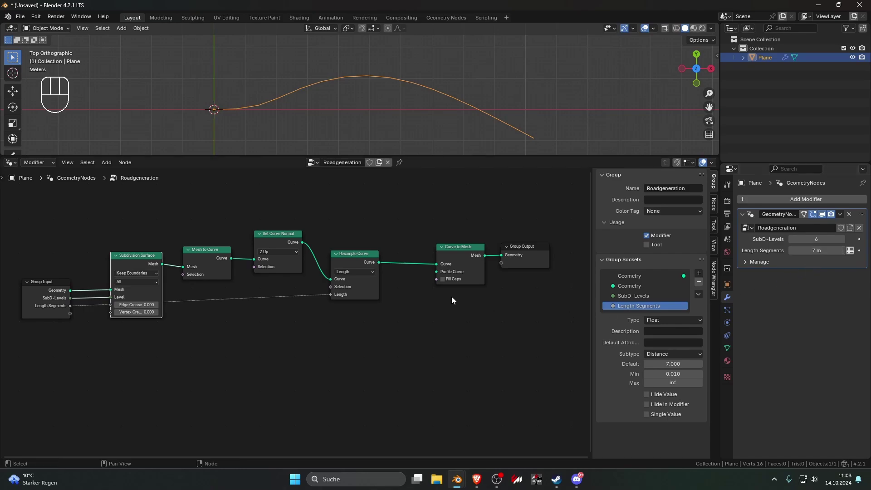
middle_click(437, 306)
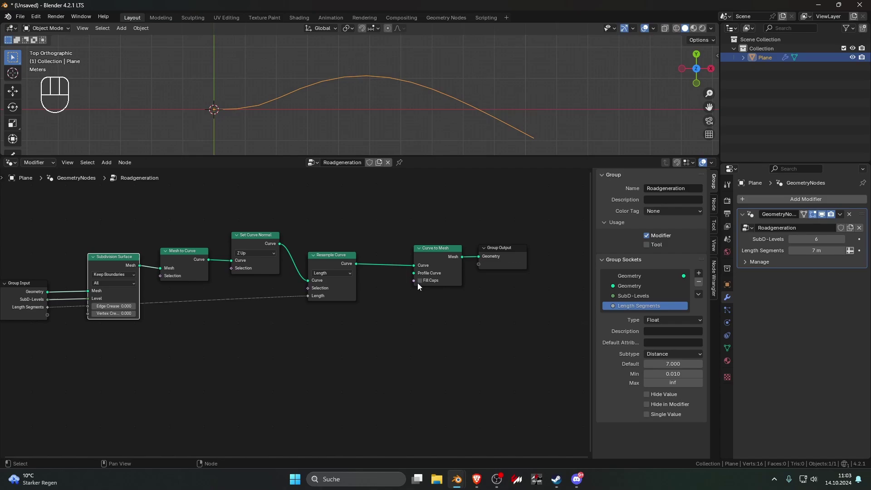
click(416, 277)
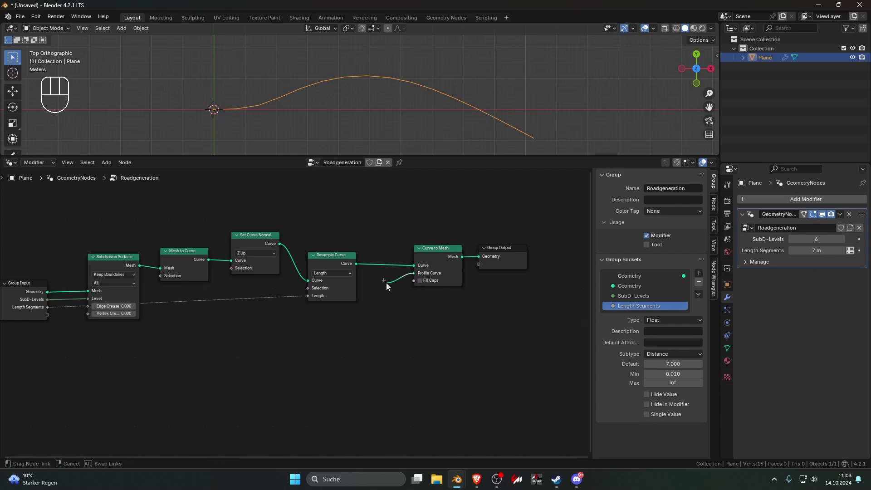
key(Escape)
click(304, 314)
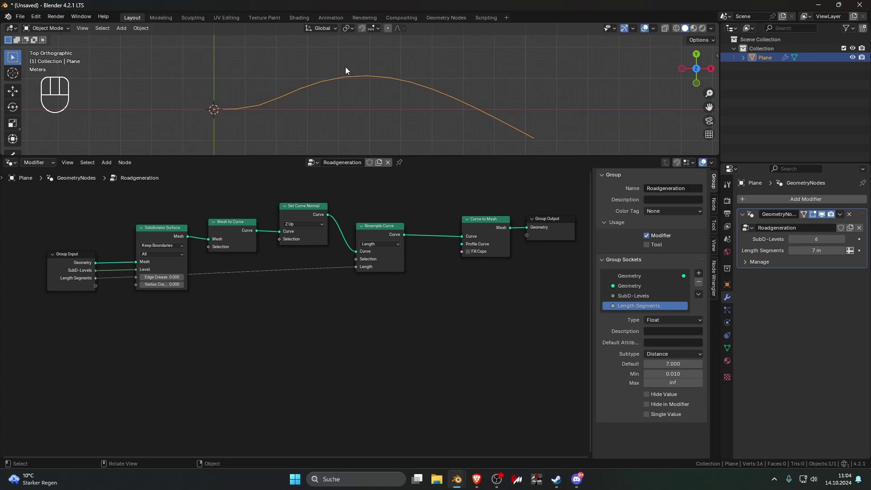
click(492, 346)
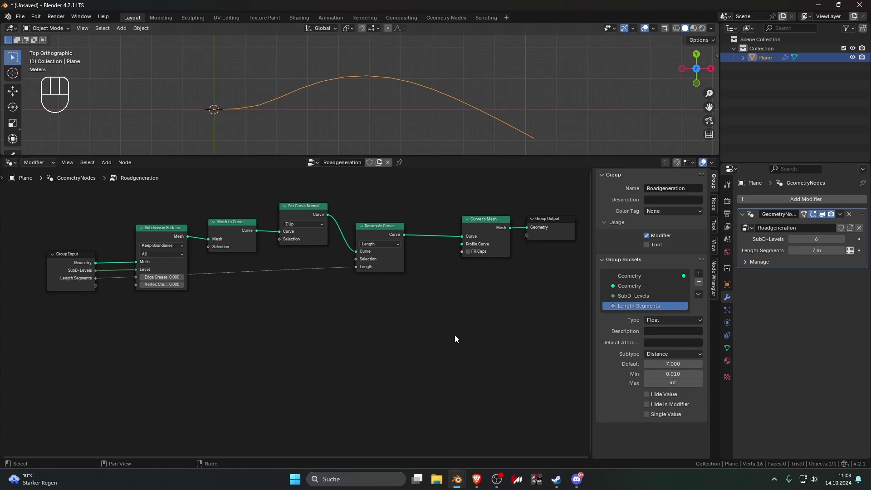
Add a Curve > Primitives > Curve Line node below the Resample Curve node, unconnected
key(shift+a)
click(362, 337)
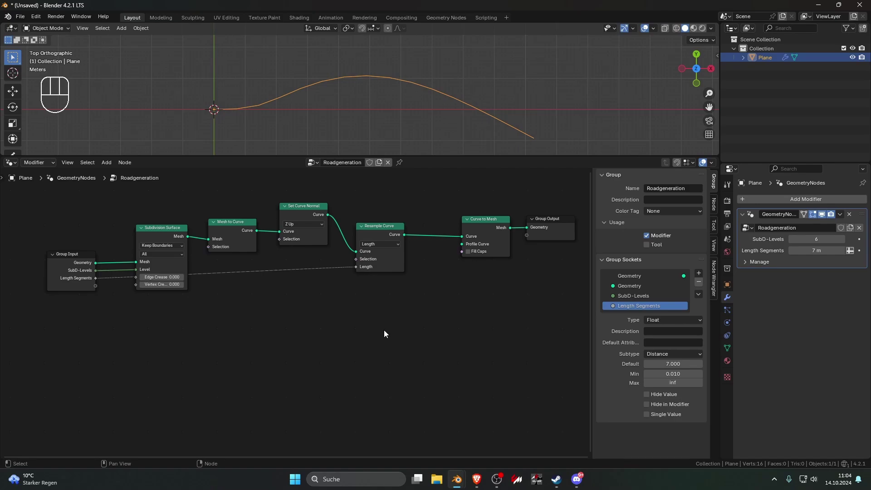
click(387, 334)
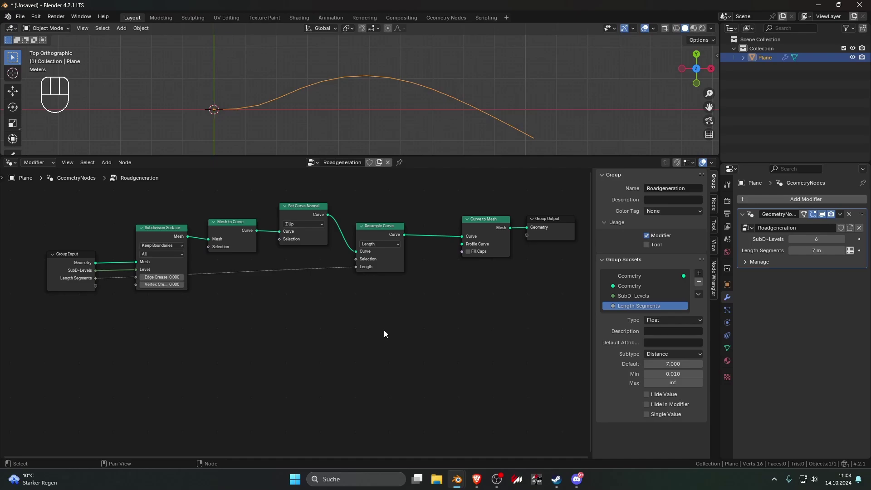
key(shift+a)
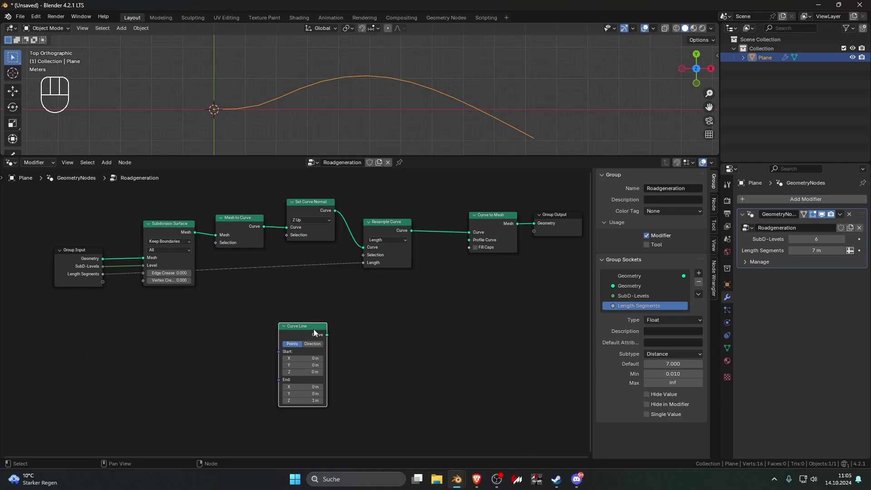
Feed Curve Line into Curve to Mesh's Profile Curve, with Start X 4.1 m and End X -4.7 m
click(315, 332)
click(313, 333)
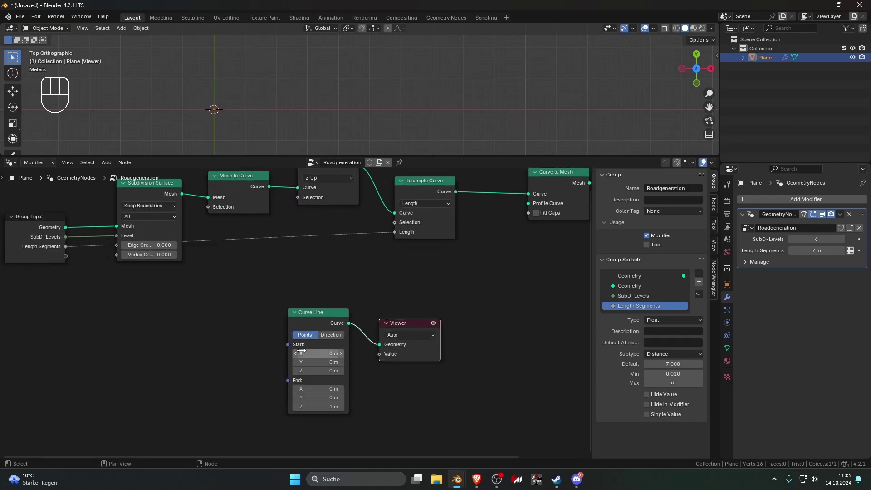
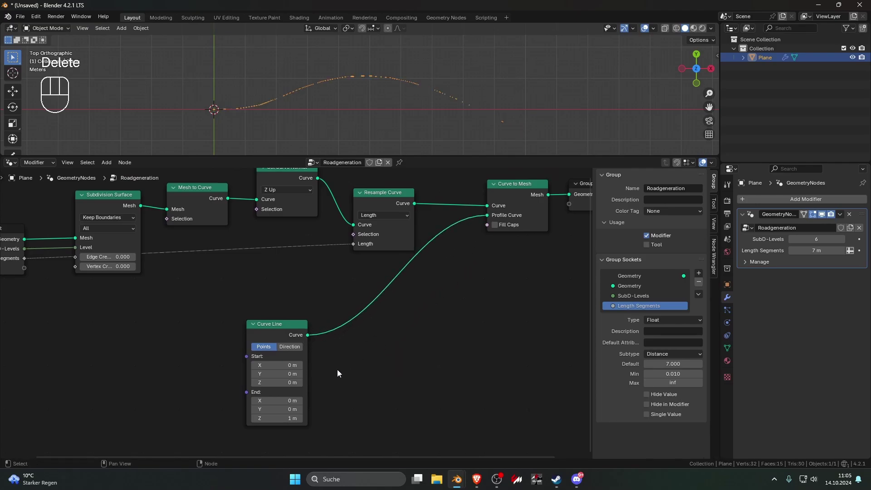
click(288, 363)
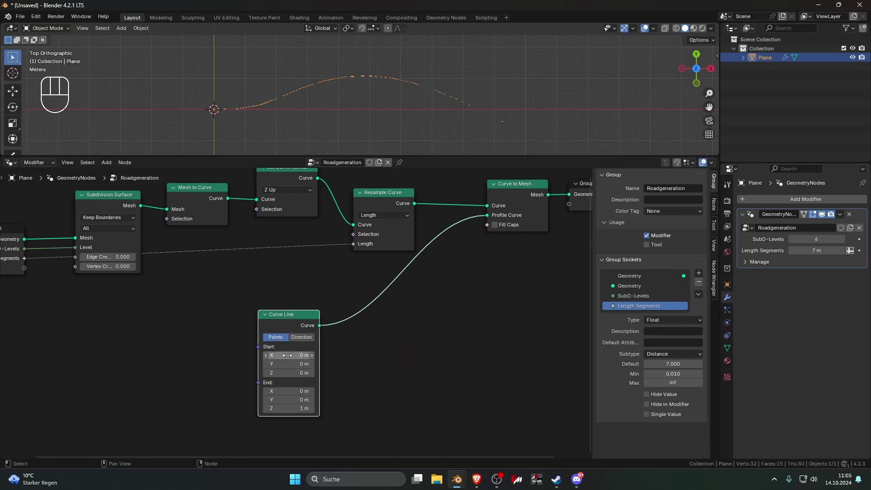
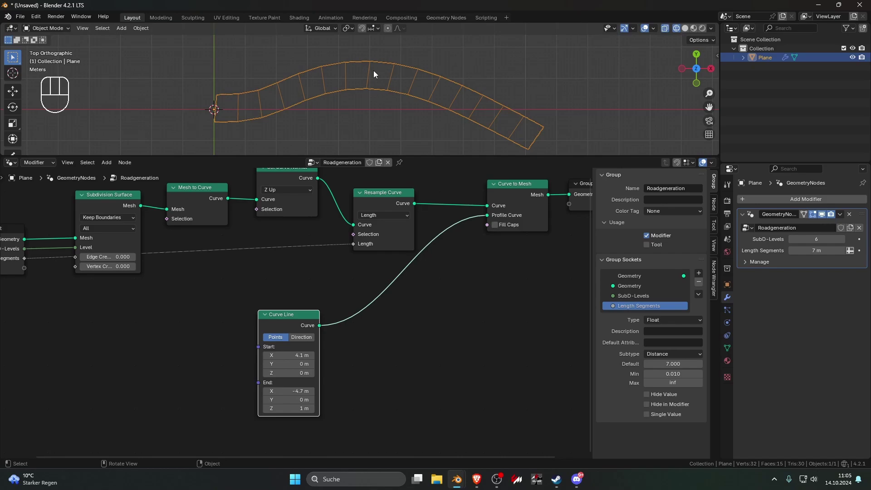
click(685, 32)
click(444, 329)
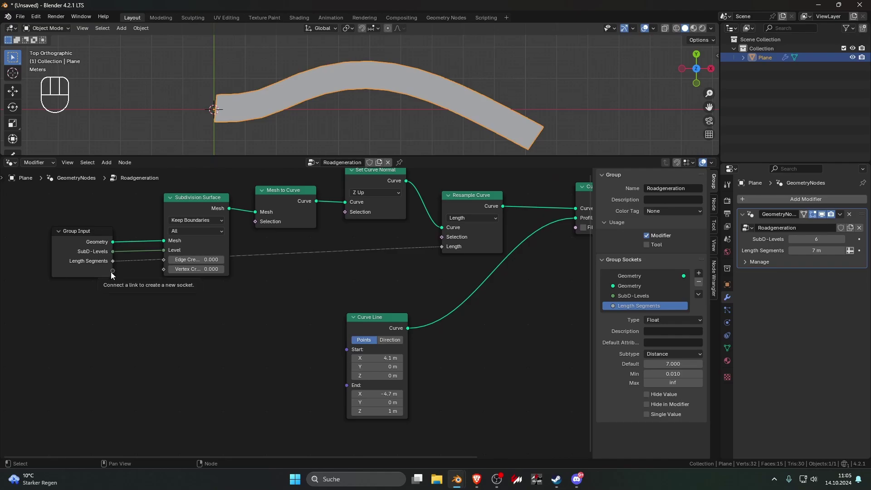
click(187, 320)
click(184, 319)
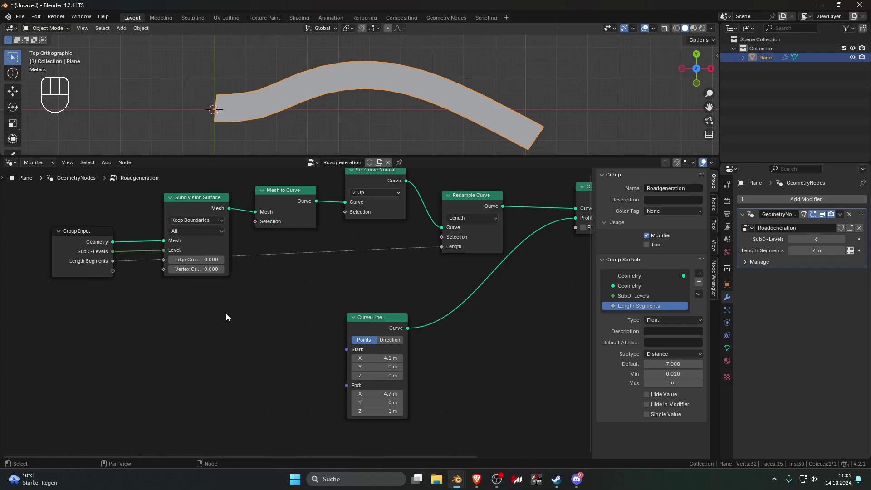
Drive the Curve Line's Start and End from two Combine XYZ nodes, the second duplicated from the first
click(235, 323)
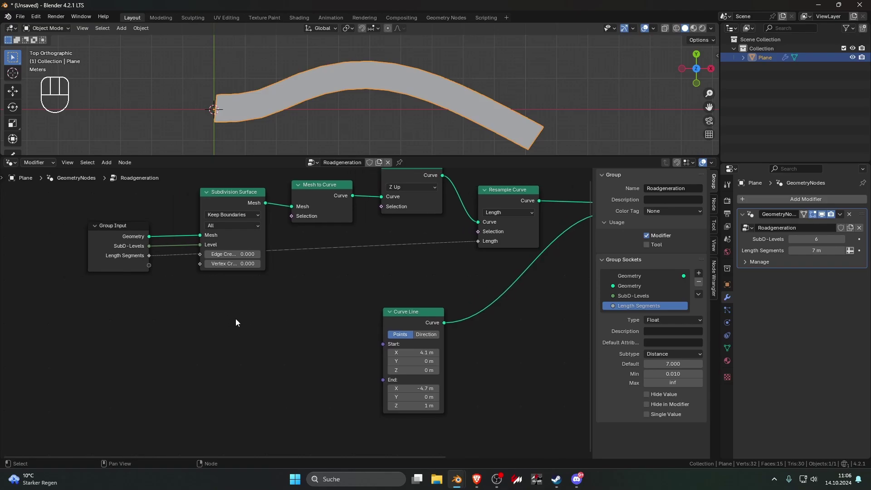
key(shift+a)
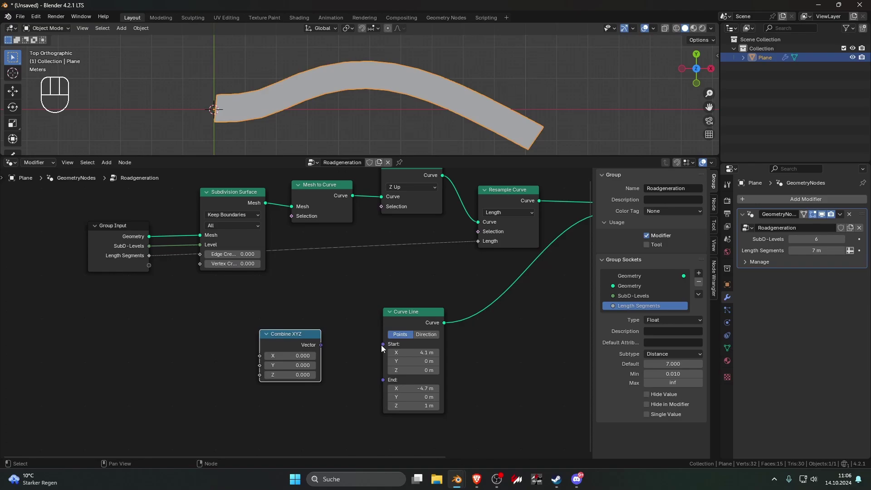
drag(312, 345, 340, 358)
click(277, 307)
key(shift+d)
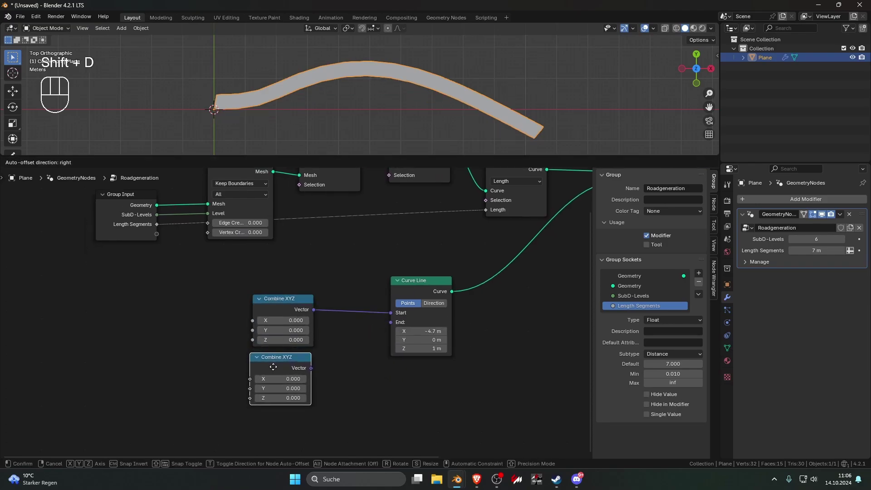
click(358, 371)
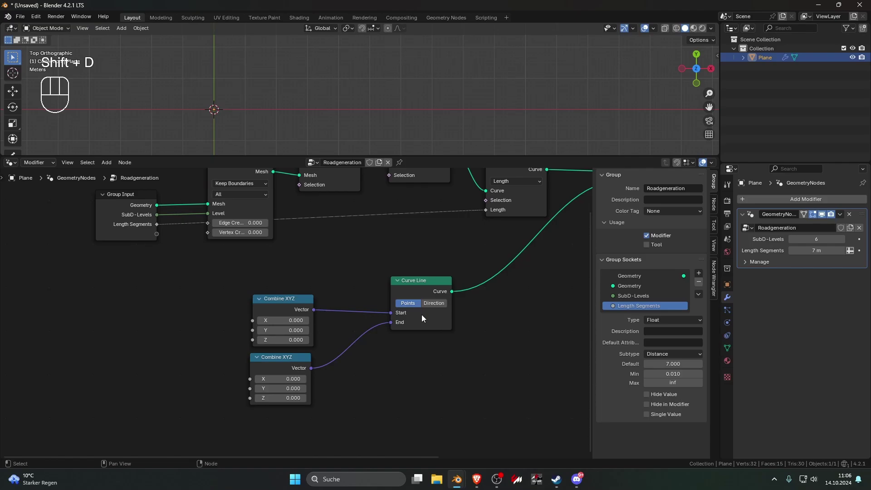
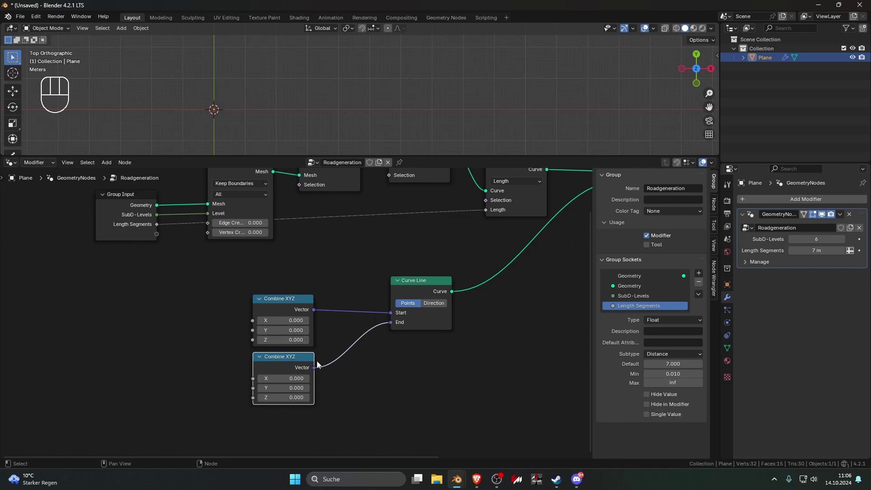
click(263, 310)
click(355, 295)
Add a Math Add node and place it in the tree
click(195, 226)
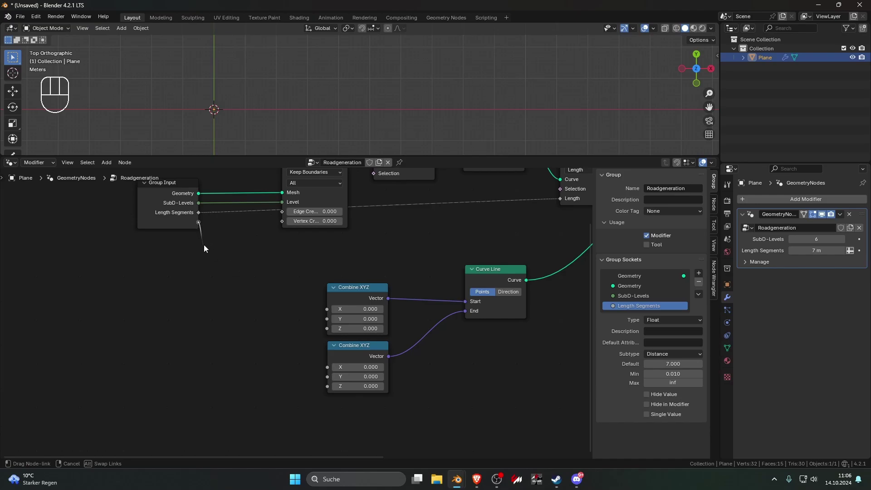
click(234, 257)
click(241, 277)
key(shift+a)
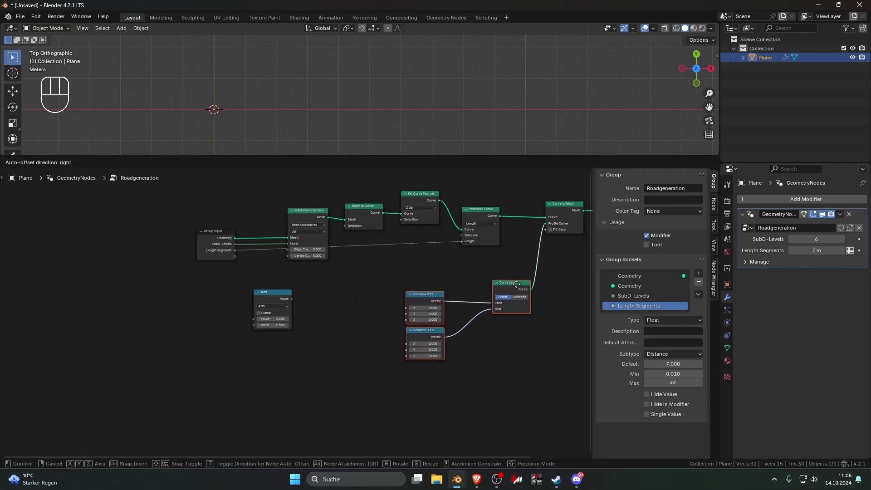
Create a Lane Width group input (default 3.5, range ±10000) feeding the first Combine XYZ X
click(512, 333)
click(276, 299)
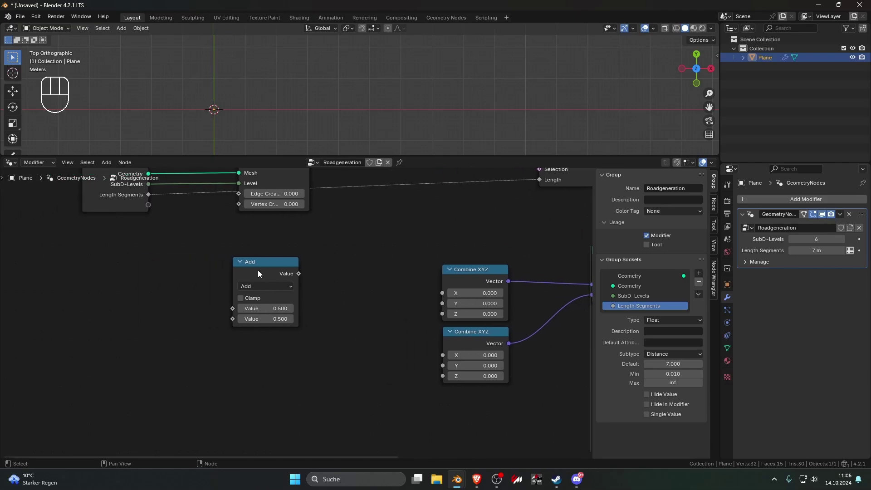
drag(150, 208, 170, 232)
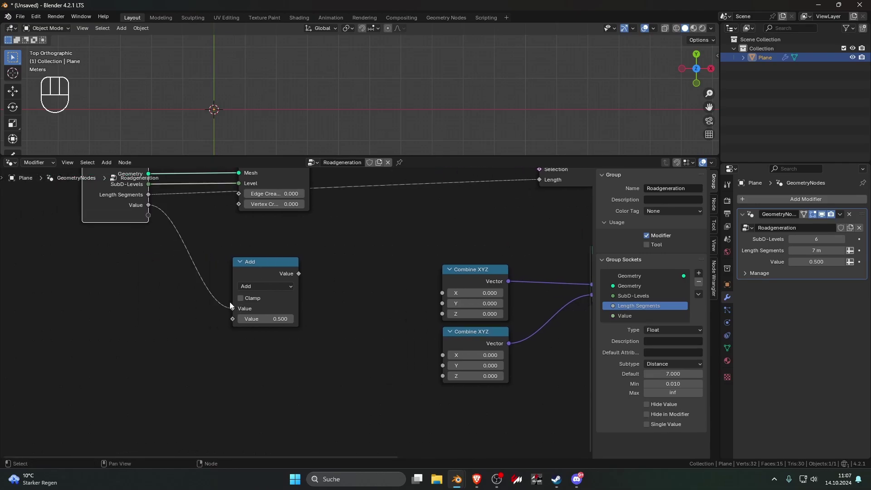
click(123, 213)
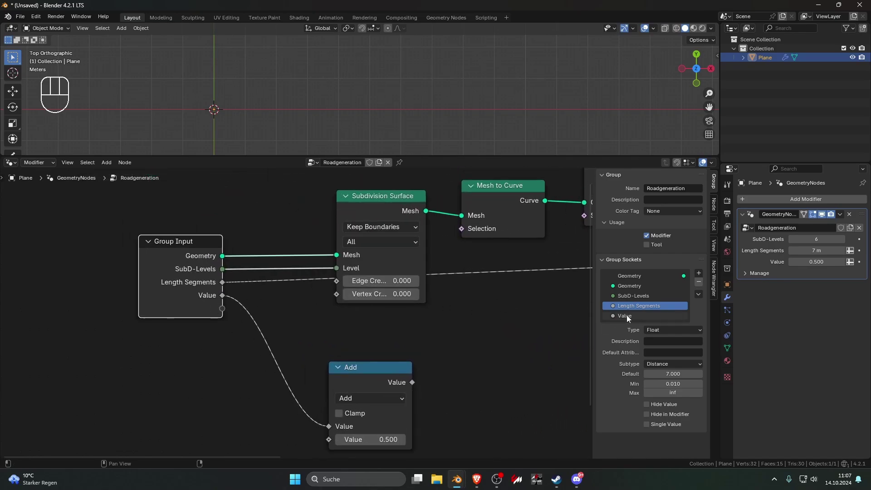
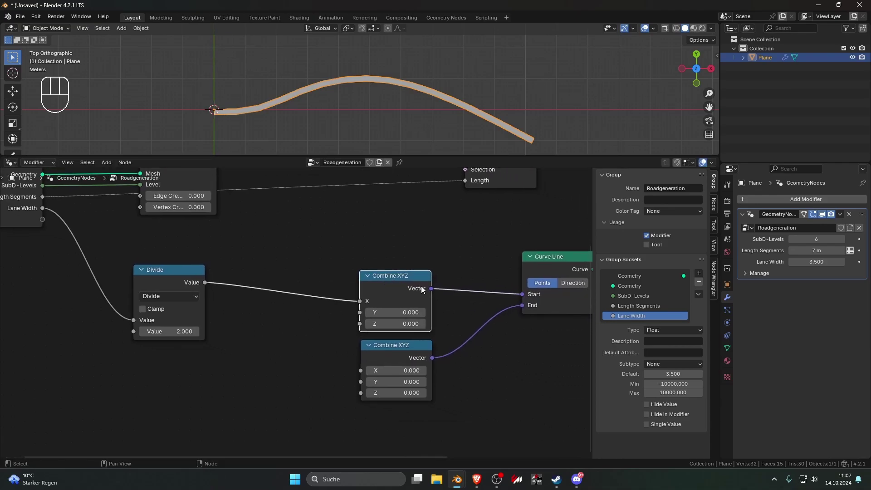
Multiply Lane Width by -1 into the second Combine XYZ X, then test Lane Width in wireframe
click(393, 354)
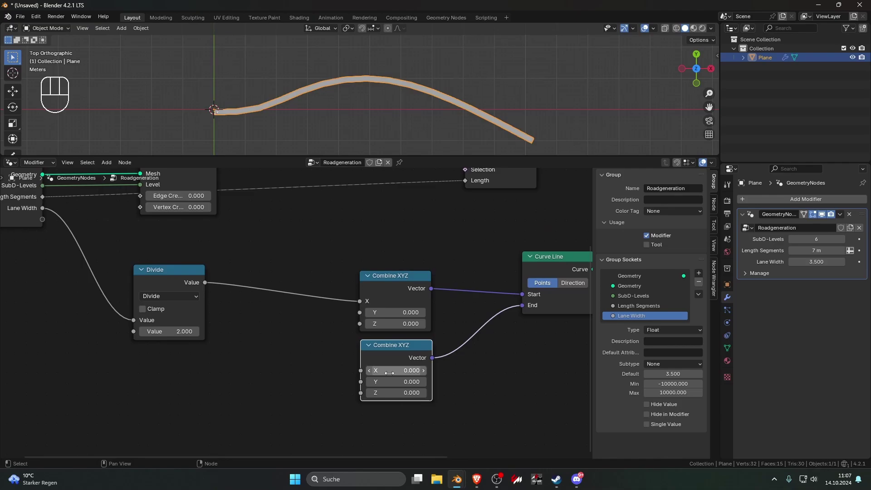
click(273, 344)
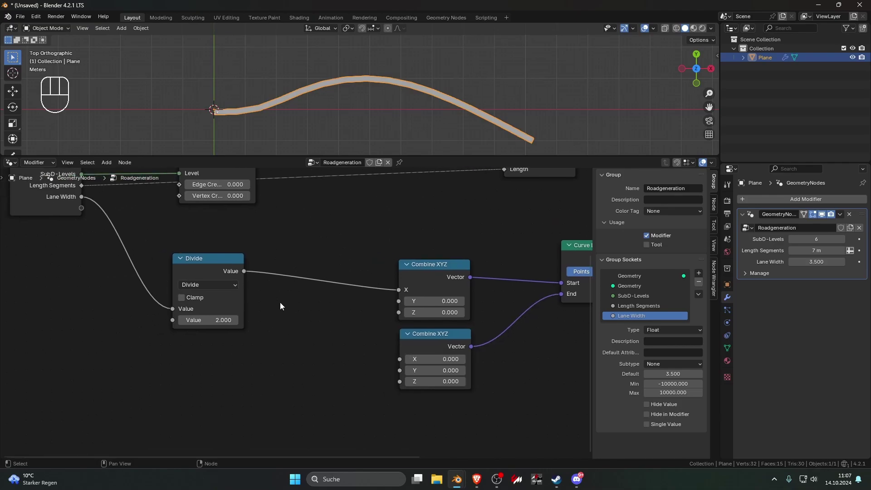
click(228, 269)
key(shift+d)
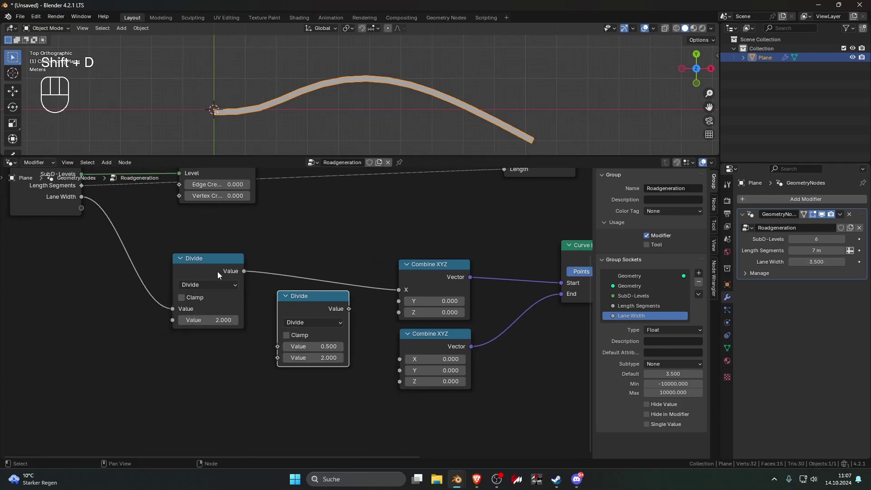
drag(306, 326, 316, 220)
drag(250, 275, 258, 294)
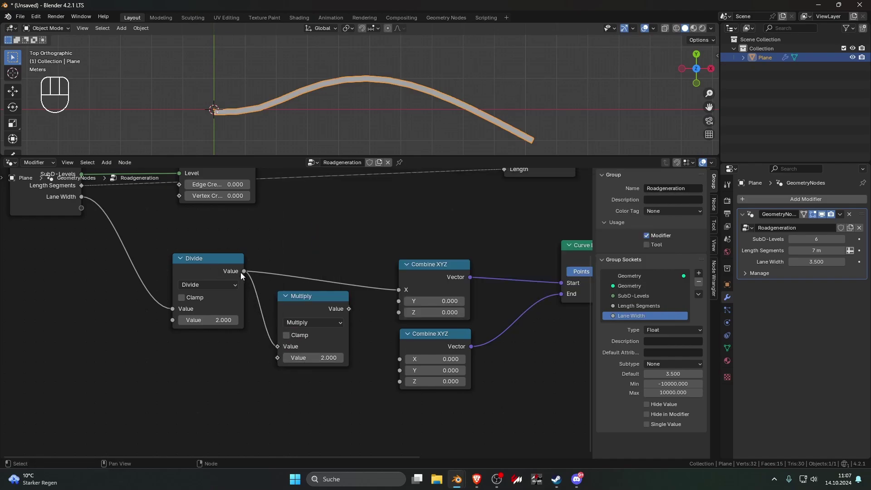
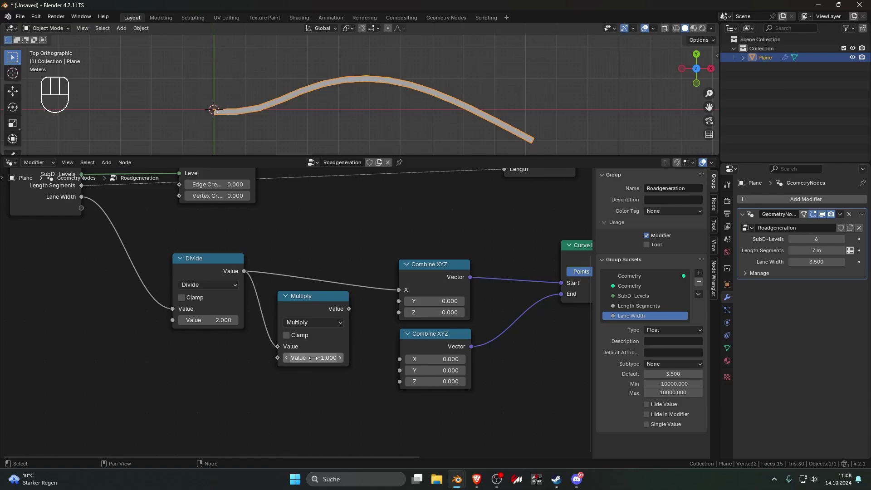
click(348, 355)
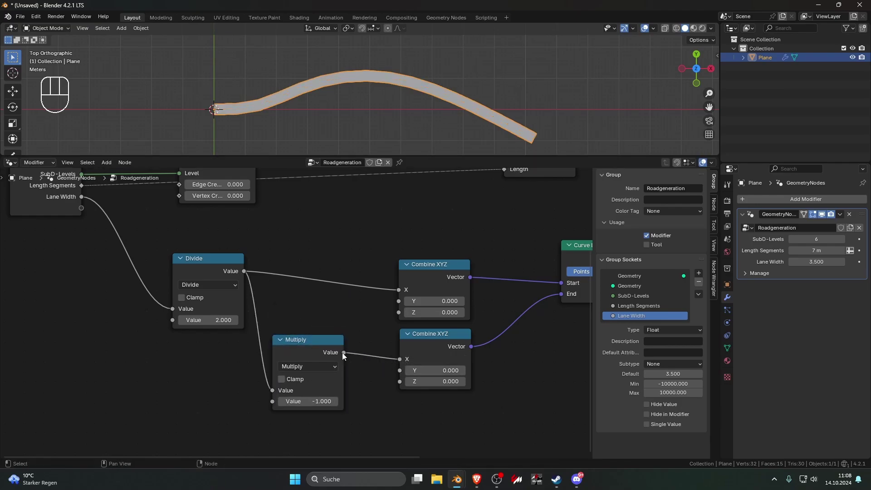
click(680, 29)
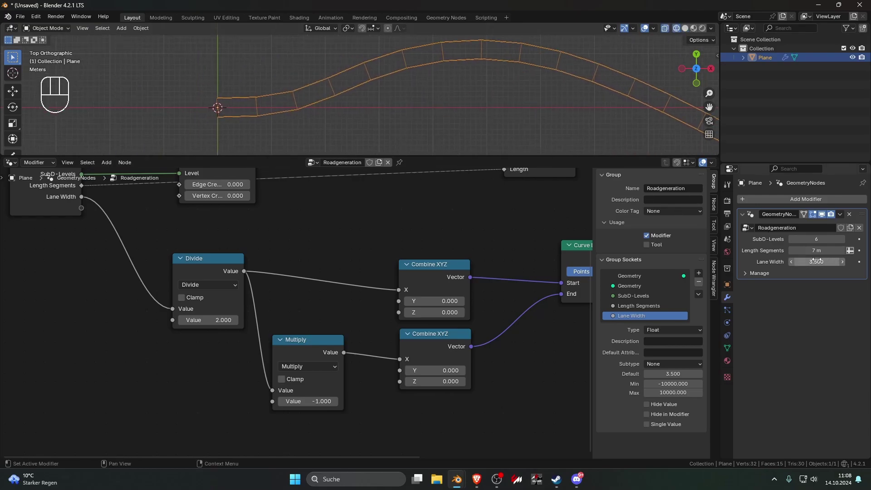
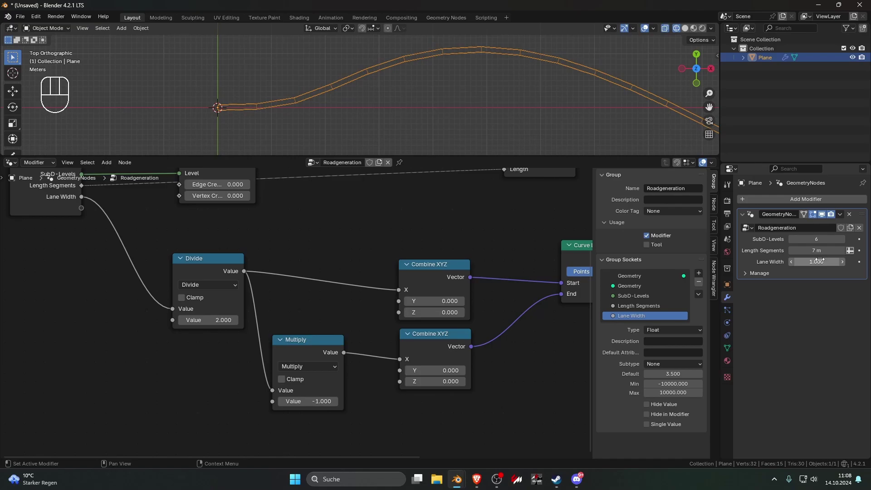
click(489, 129)
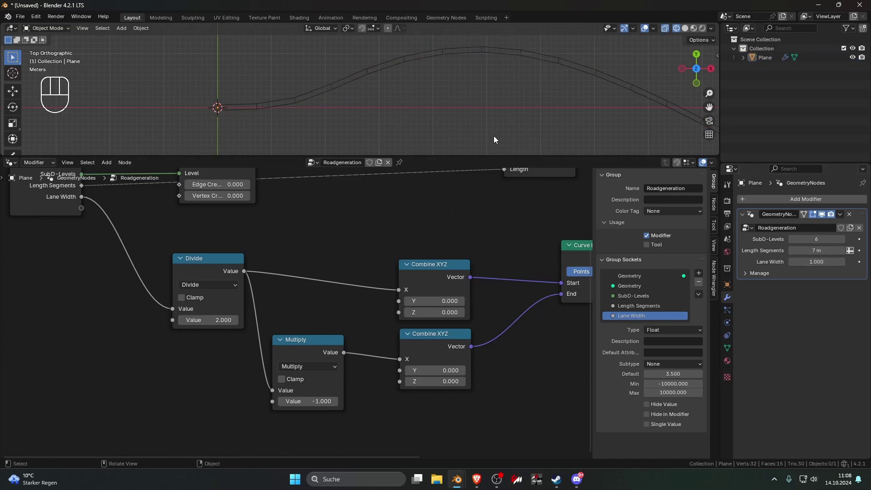
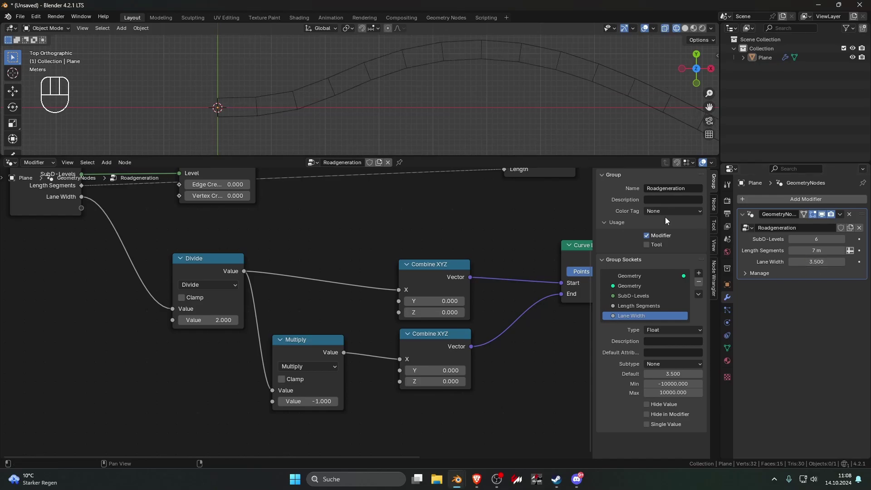
Edit the Plane's vertices to extrude and move the path into a longer winding strip
drag(433, 97, 429, 130)
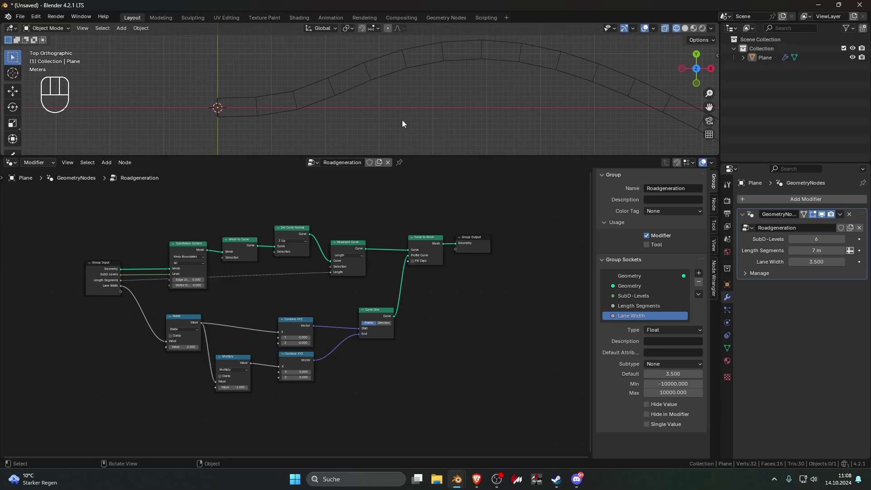
click(434, 106)
key(Tab)
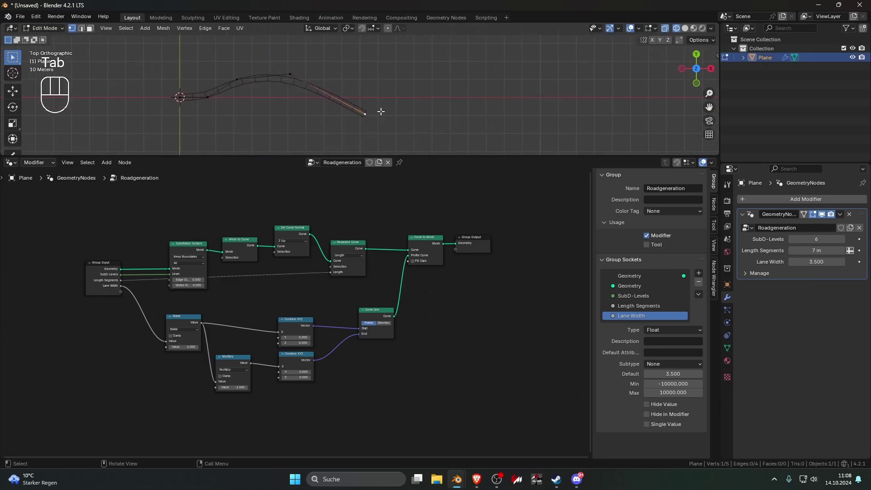
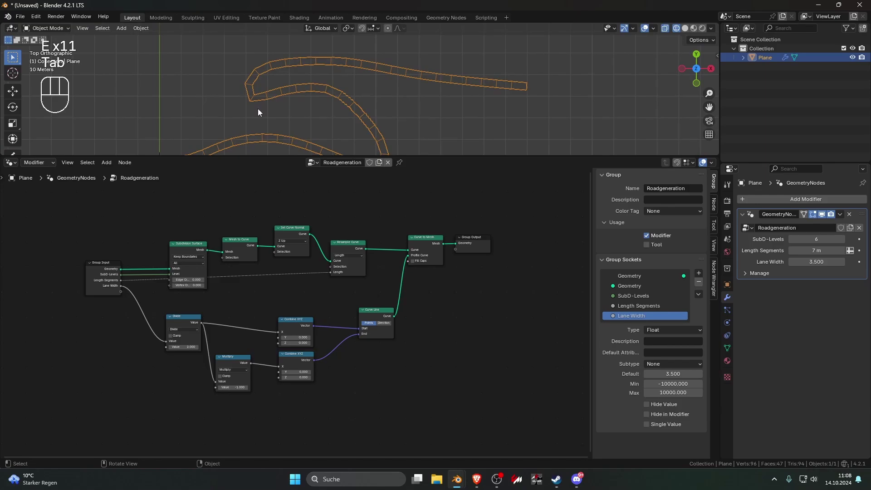
click(248, 103)
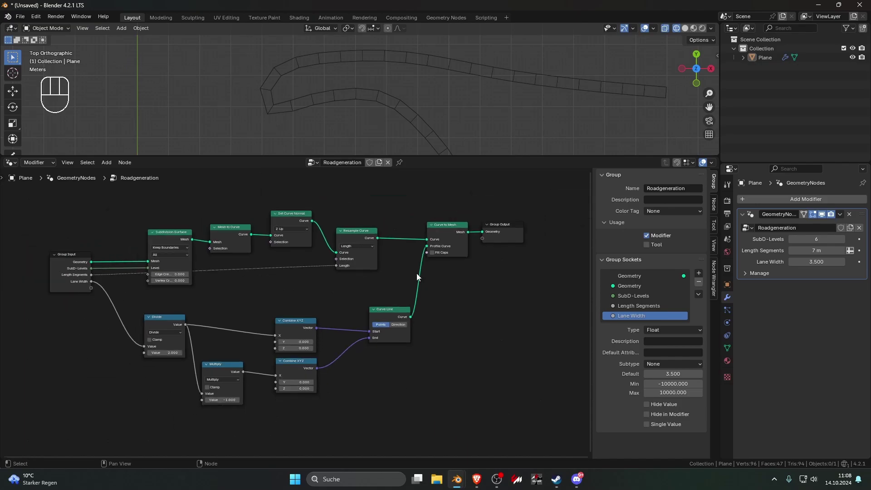
click(502, 227)
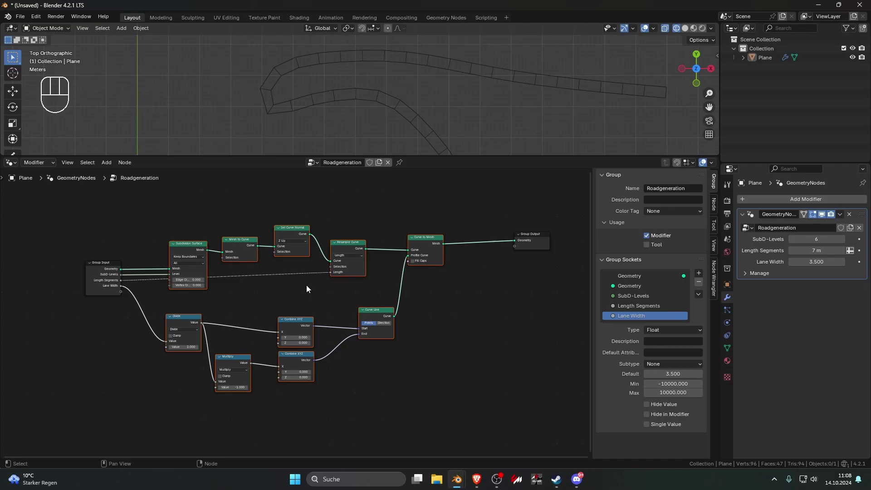
click(299, 288)
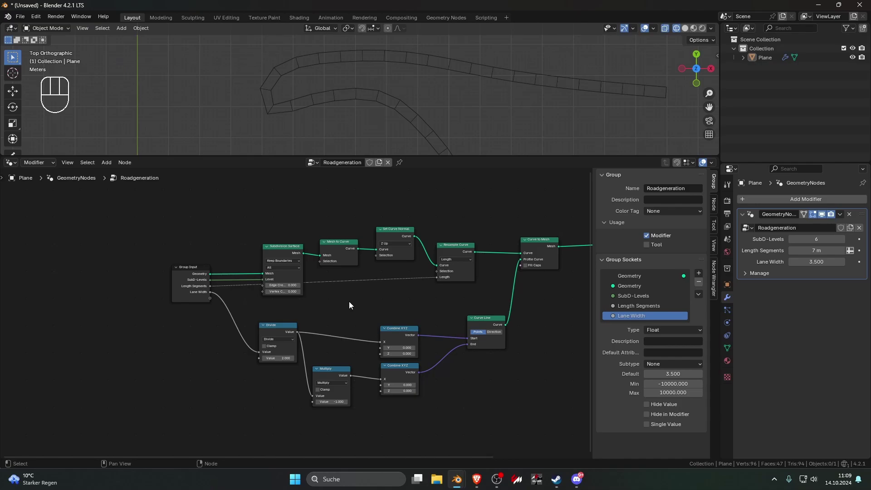
Box-select all the road-building nodes in the Roadgeneration tree
click(380, 263)
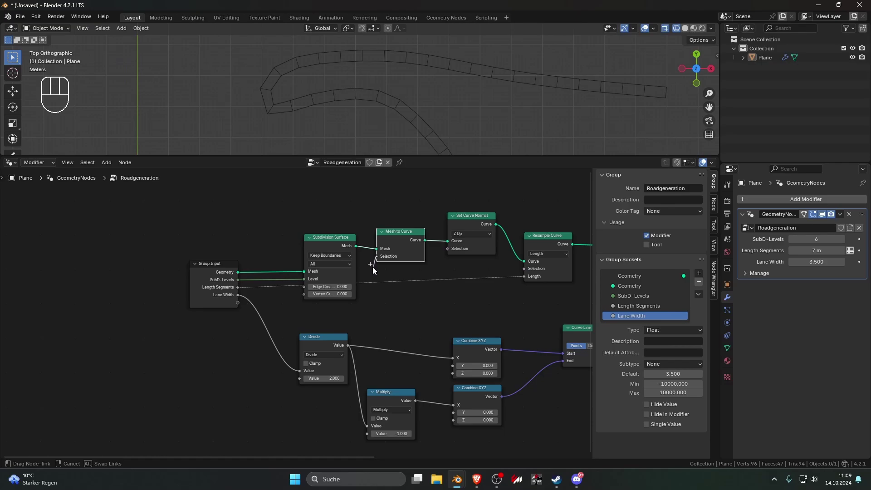
click(380, 260)
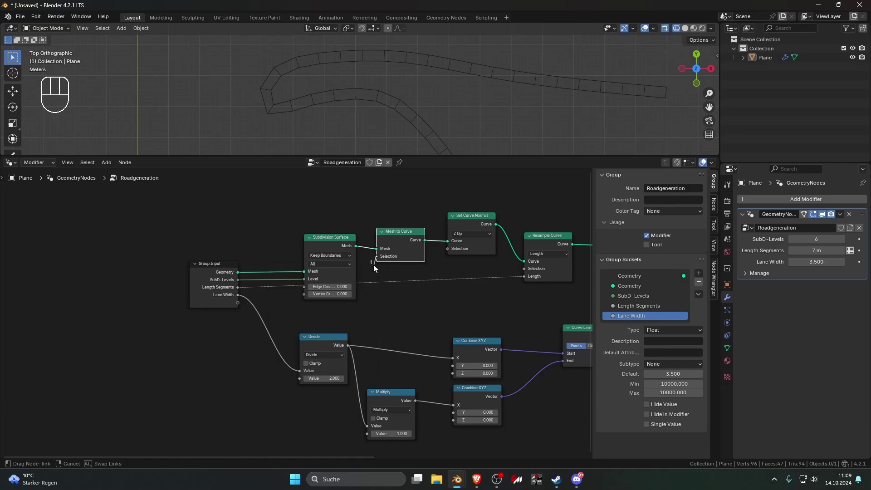
click(393, 272)
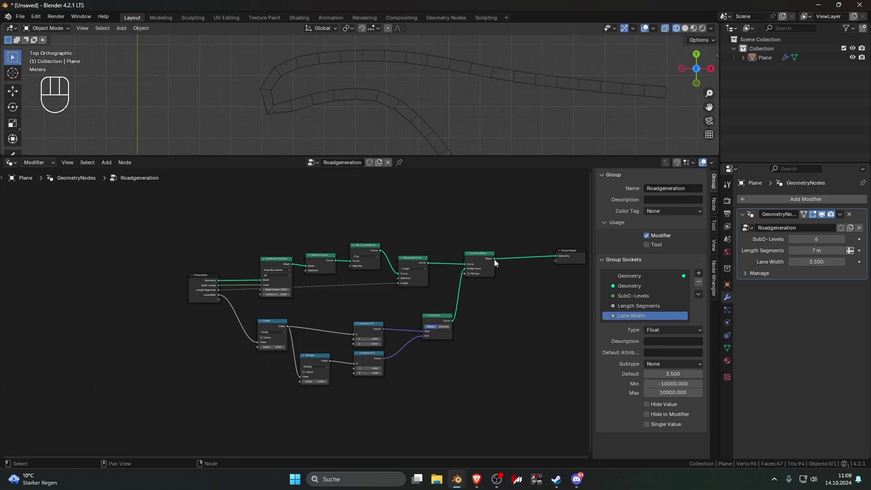
drag(248, 219, 280, 236)
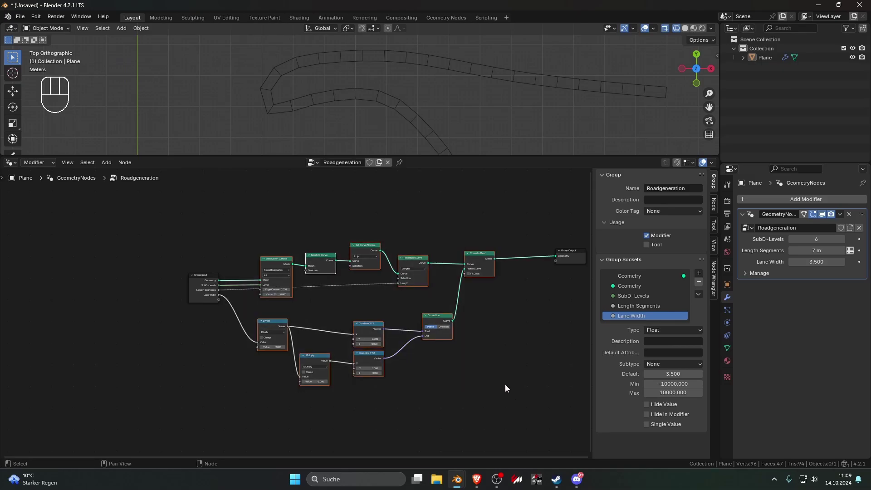
Group the selected road nodes into a new nested node group with Ctrl+G
key(ctrl+g)
click(458, 281)
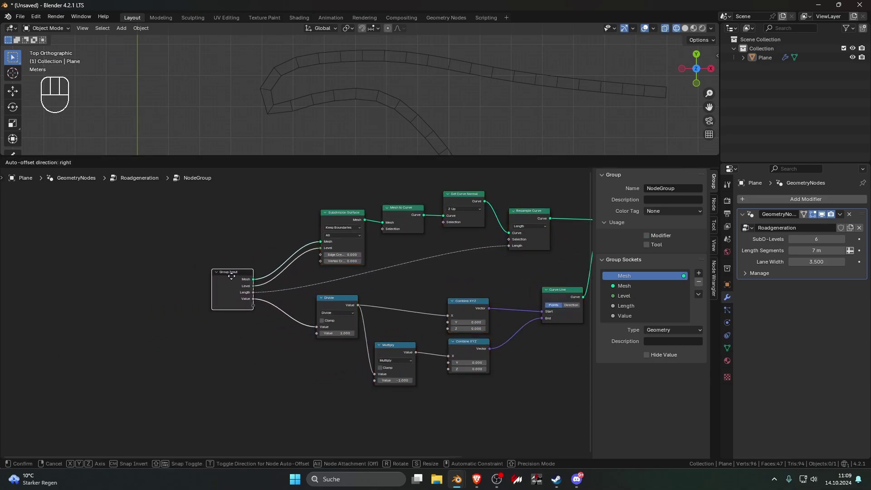
click(442, 293)
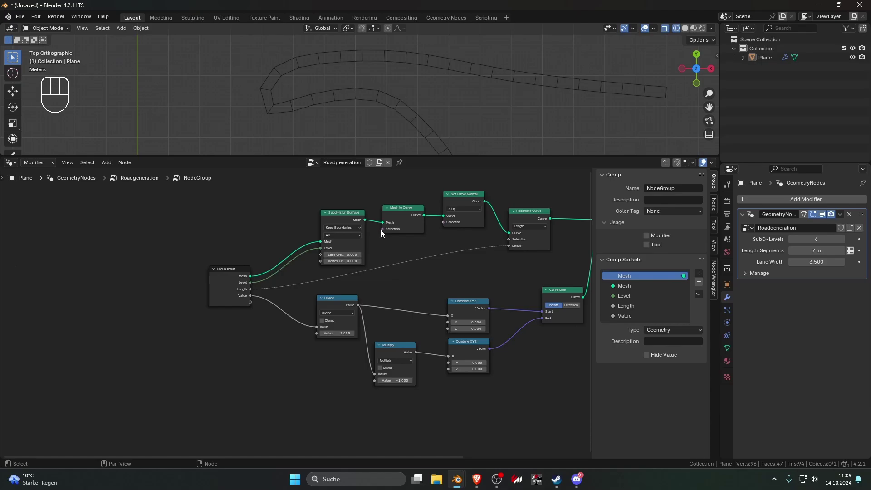
click(387, 233)
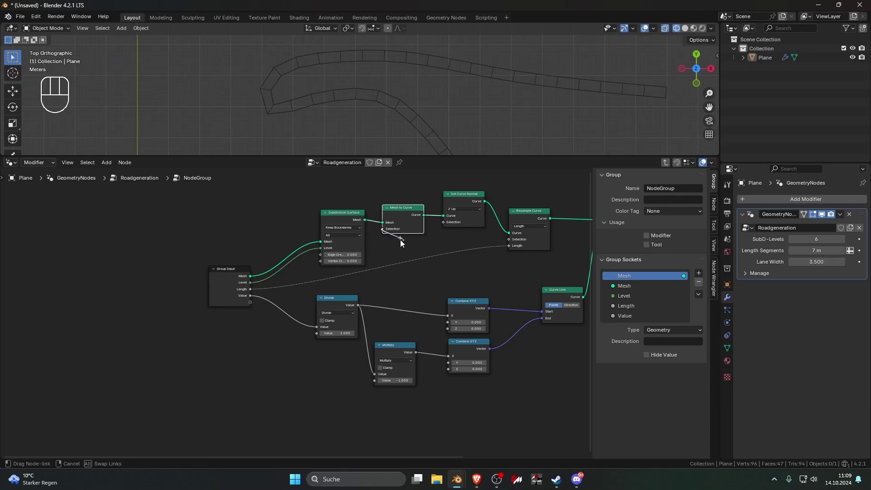
middle_click(377, 259)
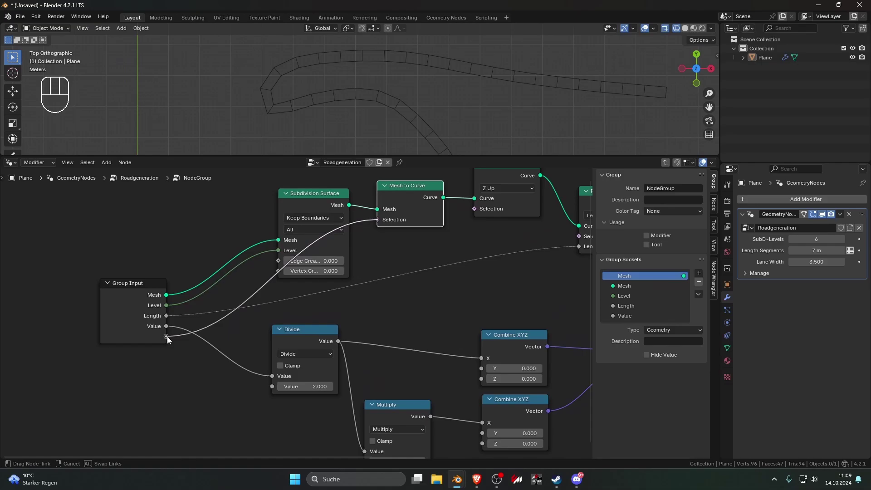
Expose Mesh to Curve's Selection as a group input, then return to the main tree
click(152, 340)
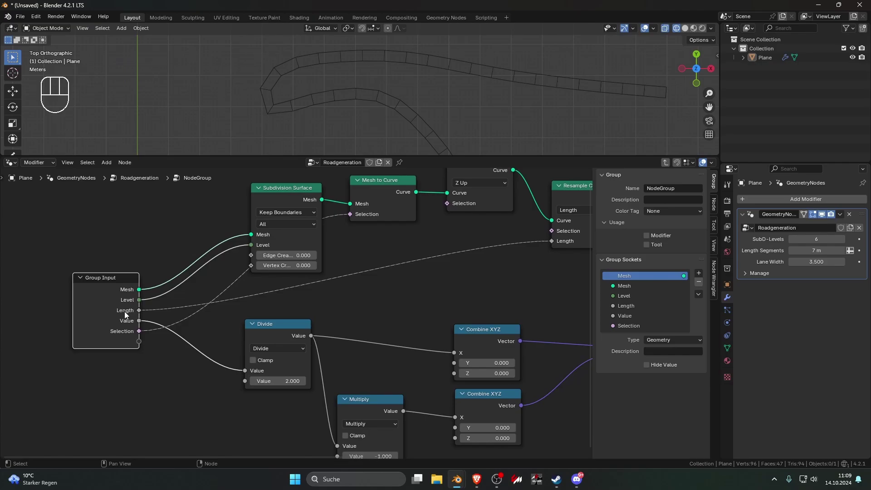
key(Tab)
click(346, 358)
click(472, 314)
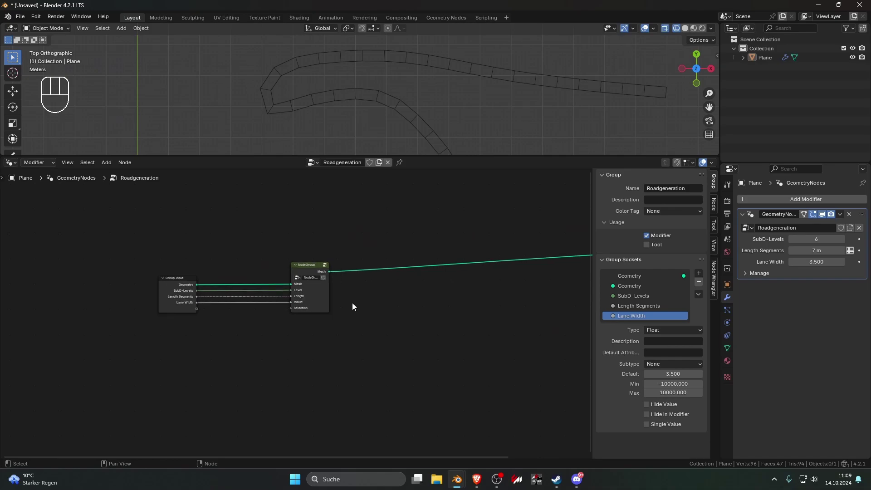
Name the group RoadGen and insert a Subdivision Surface node before Group Output, testing its Level
drag(323, 254, 324, 254)
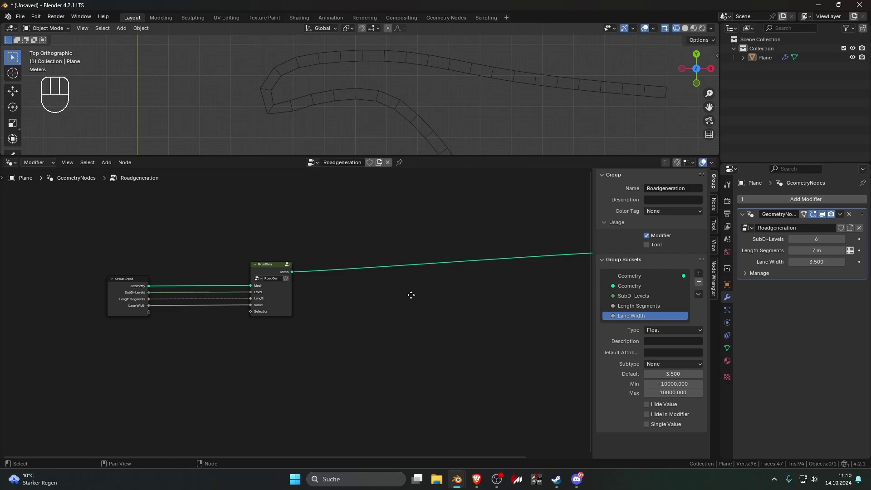
key(shift+a)
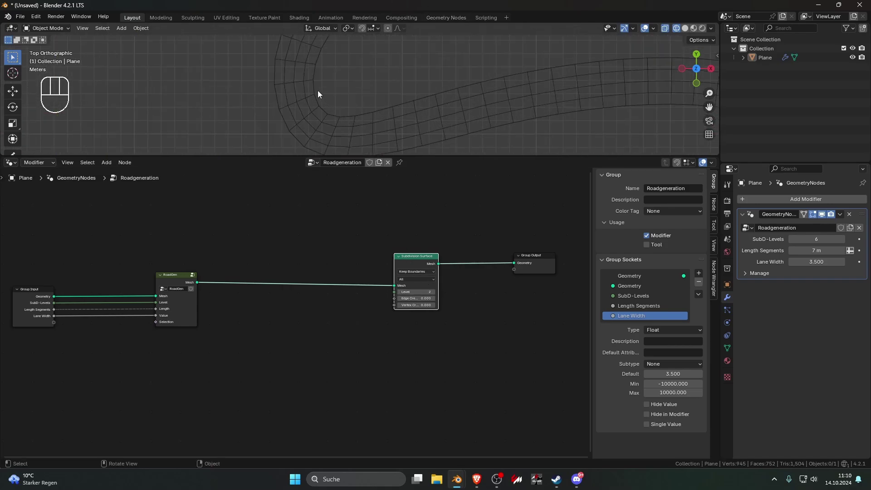
click(438, 296)
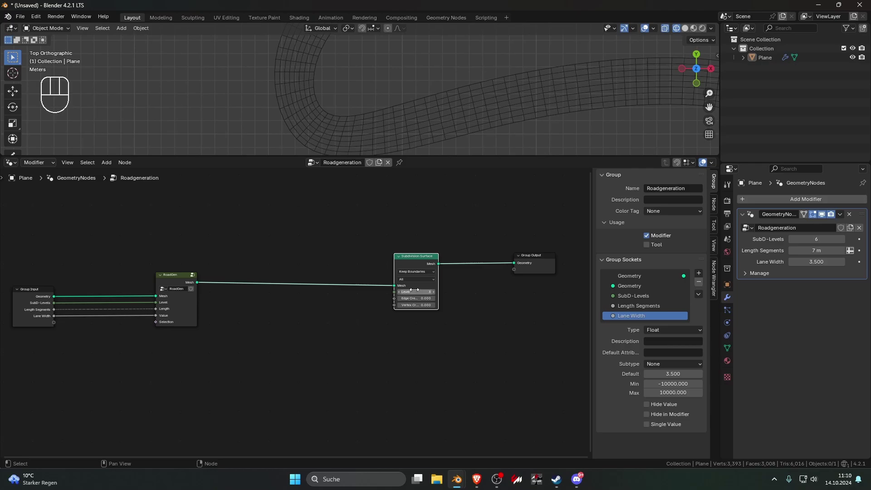
click(295, 319)
click(153, 275)
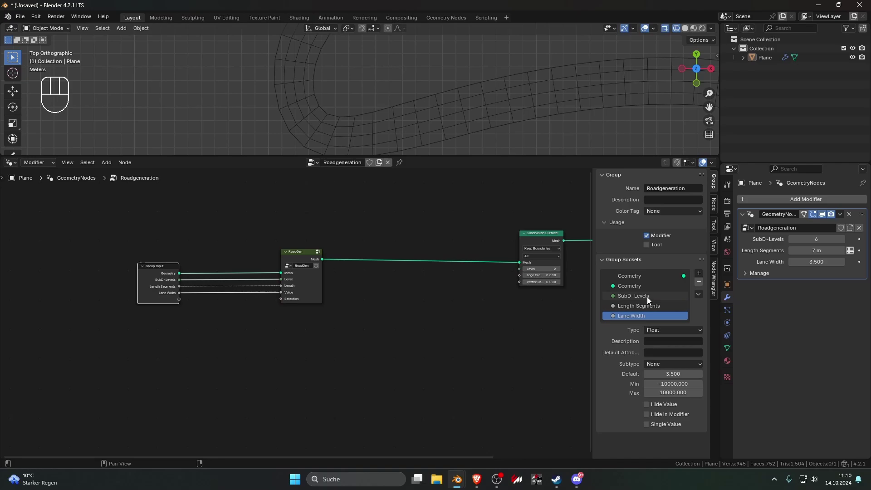
middle_click(374, 312)
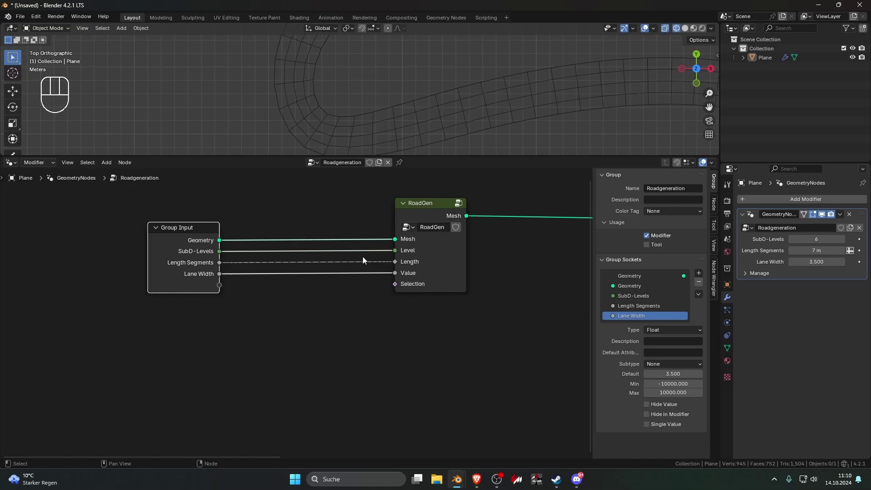
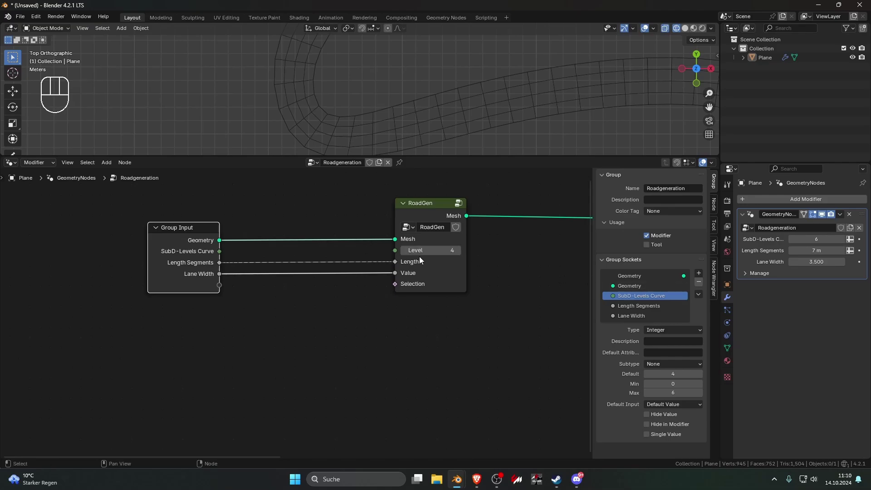
Inside RoadGen, rename SubD-Levels to SubD-Levels Curve with default 4 and max 6
click(426, 206)
key(Tab)
click(100, 302)
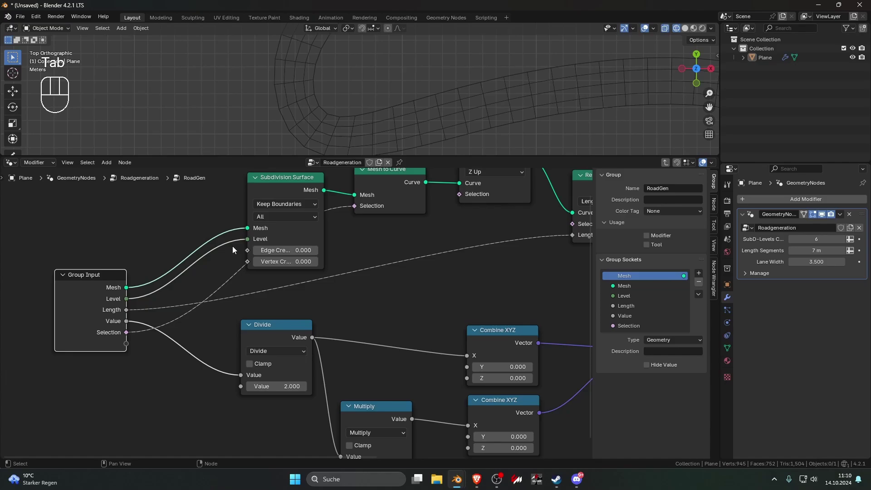
right_click(237, 242)
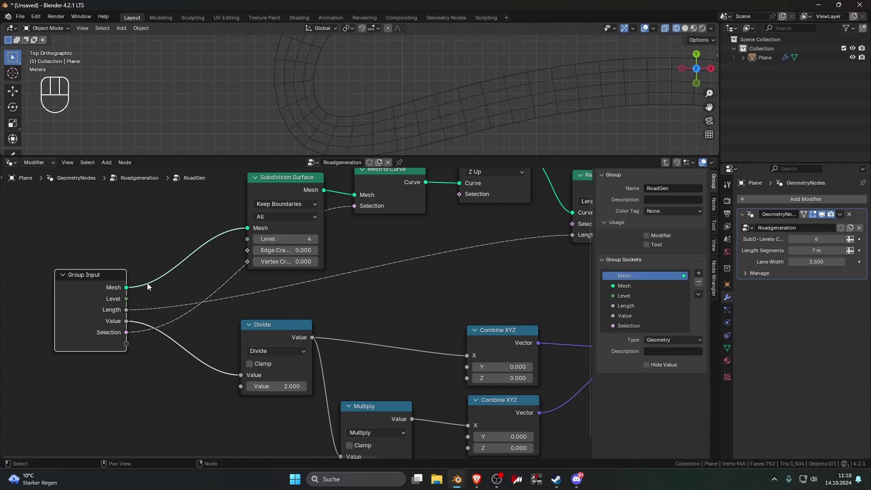
click(624, 302)
click(702, 288)
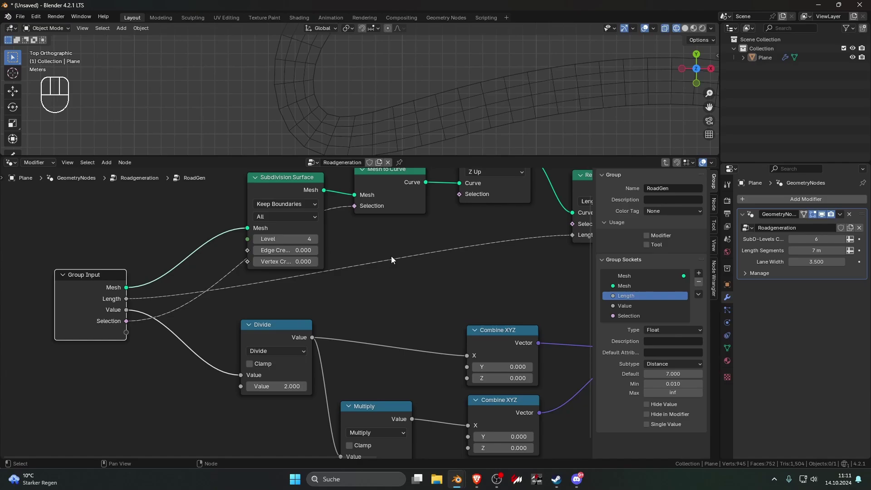
click(302, 230)
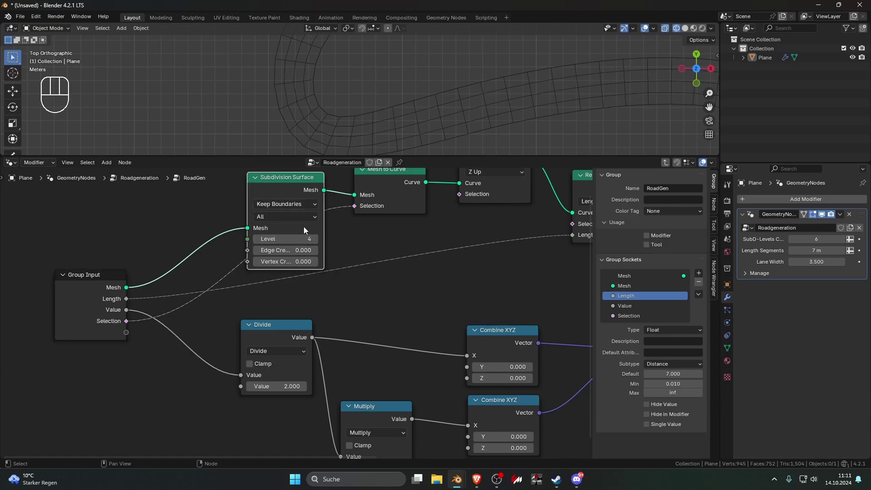
click(298, 231)
key(Tab)
Check the RoadGen group's internals by stepping in and out of it
click(192, 278)
click(369, 310)
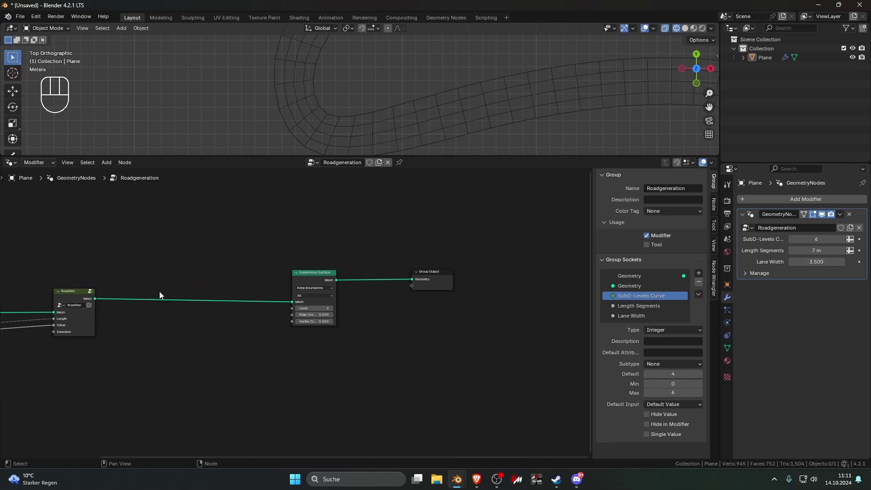
click(193, 284)
key(Tab)
key(Tab)
key(Tab)
key(Tab)
click(202, 283)
key(Tab)
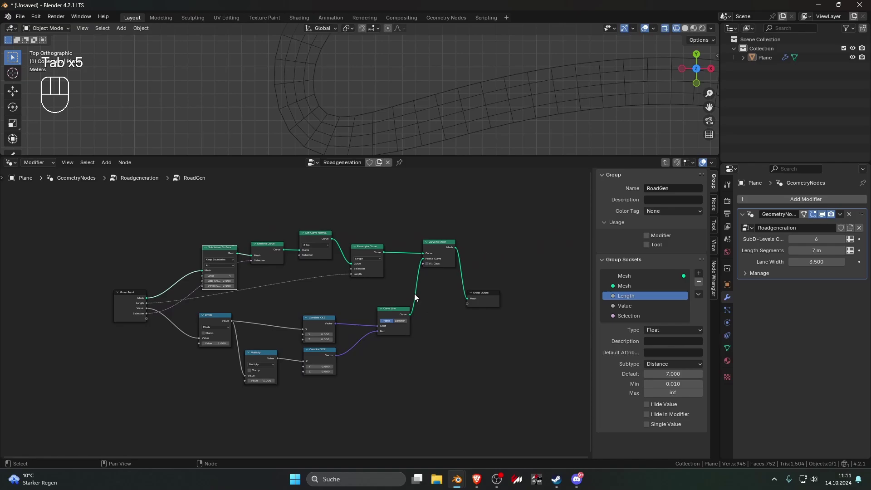
key(Tab)
Set the final Subdivision Surface node's Level to 2
click(400, 319)
middle_click(390, 323)
drag(457, 312, 464, 290)
click(476, 263)
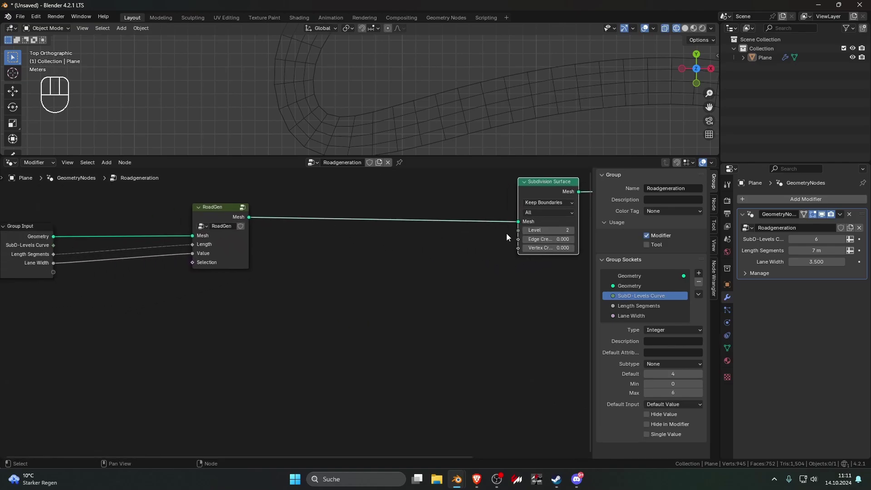
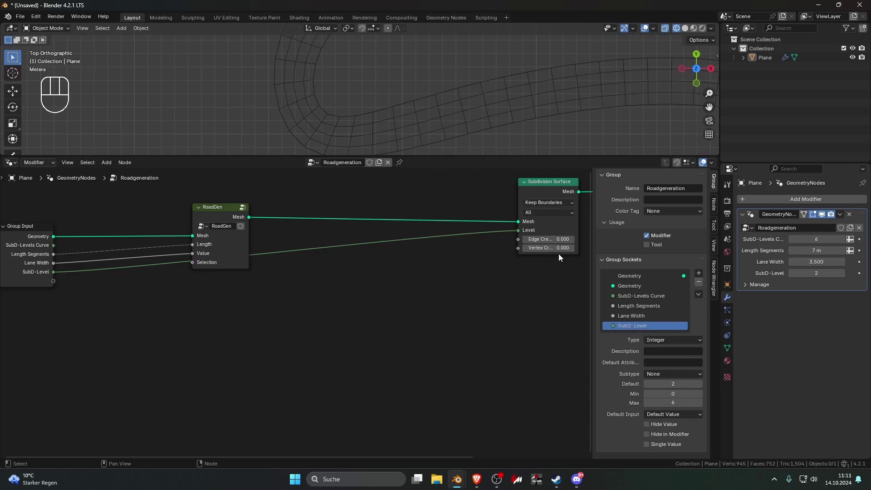
Expose Subdivision Surface Level as a SubD-Level group input, default 2, and check it on the modifier
click(462, 137)
click(345, 108)
click(348, 115)
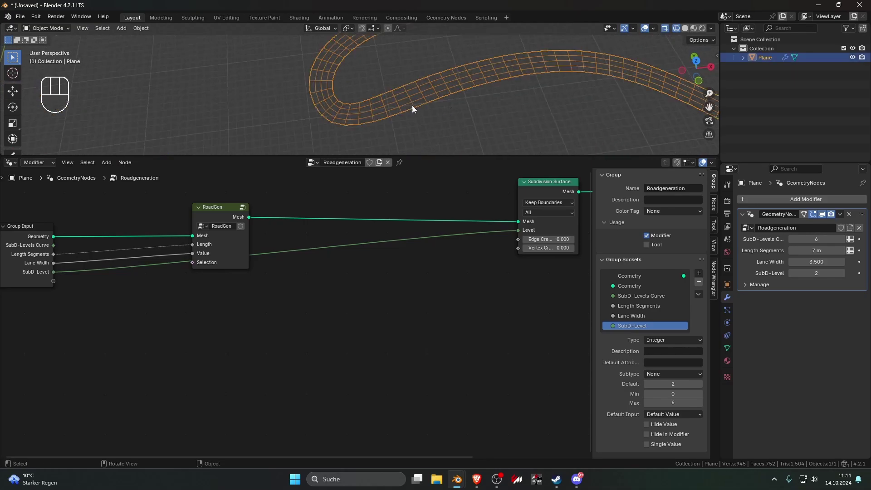
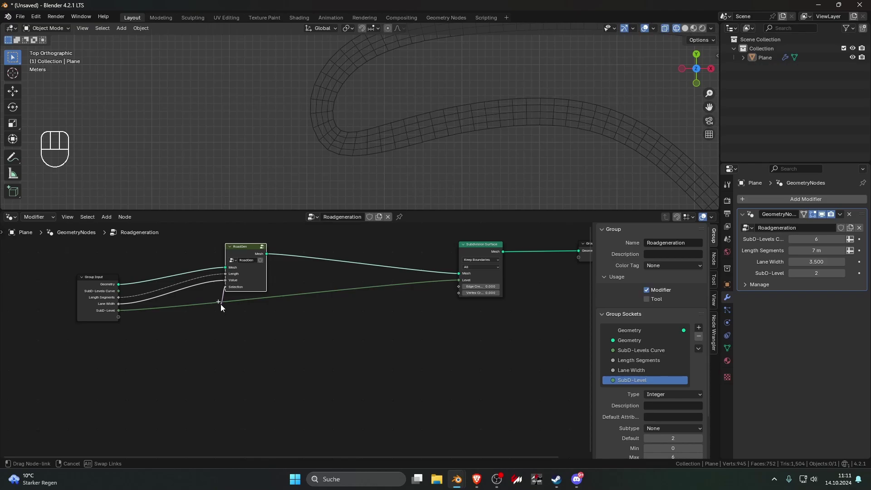
key(Escape)
click(478, 271)
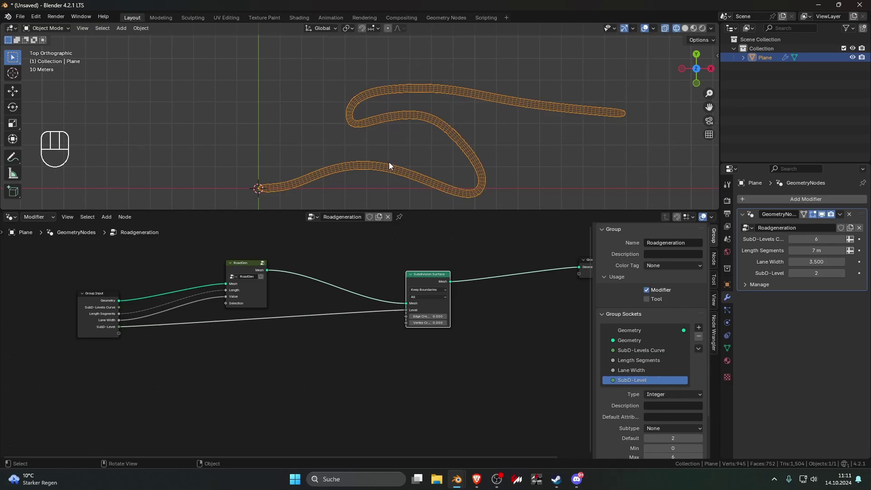
click(412, 175)
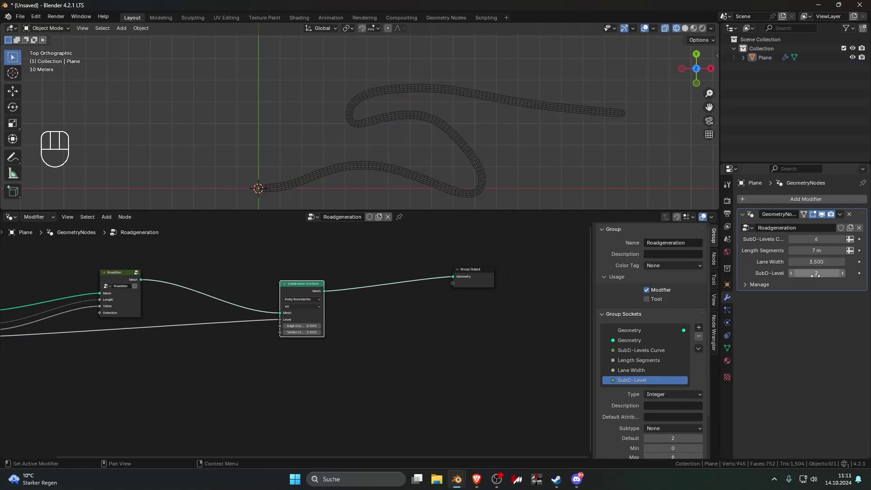
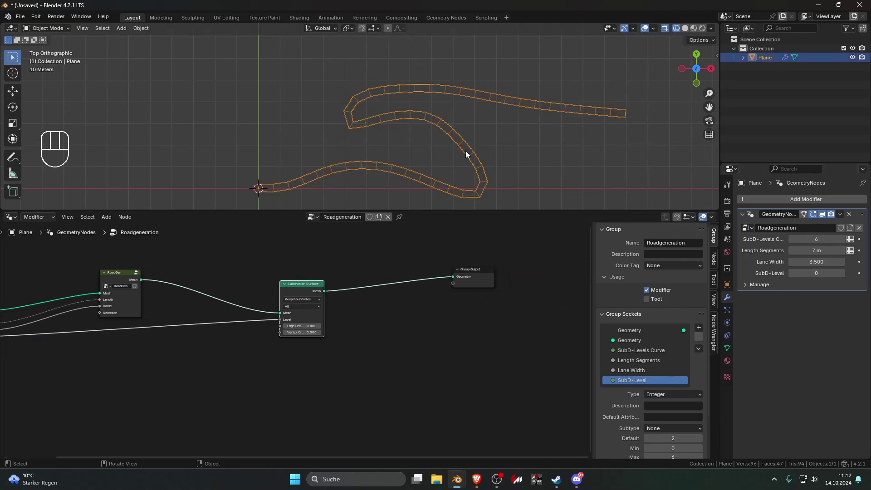
Duplicate the RoadGen node to get a second road generator below the first
click(462, 148)
click(487, 145)
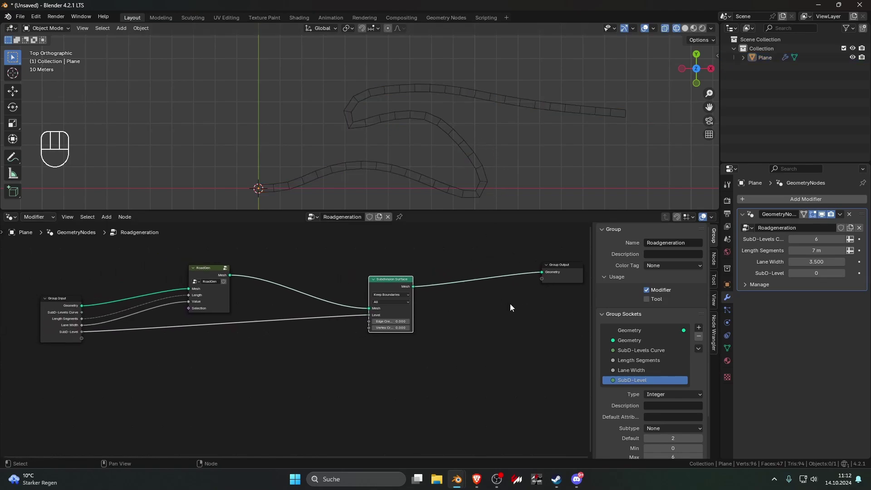
click(261, 275)
key(shift+d)
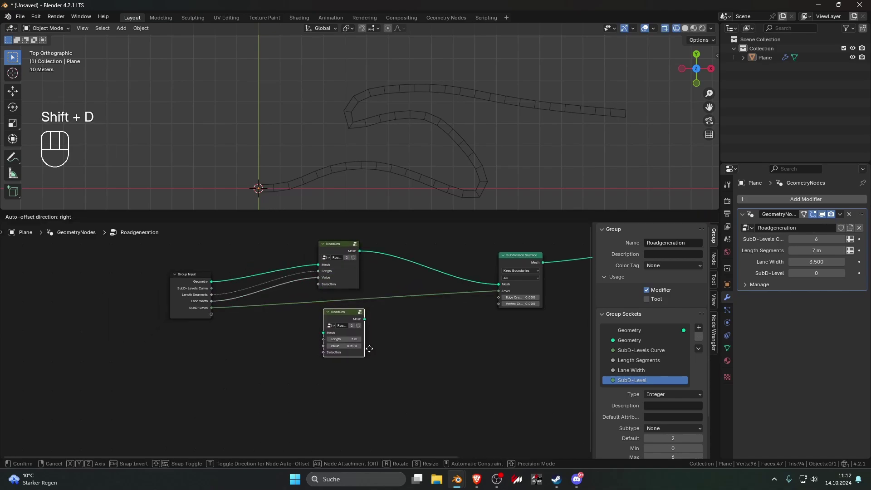
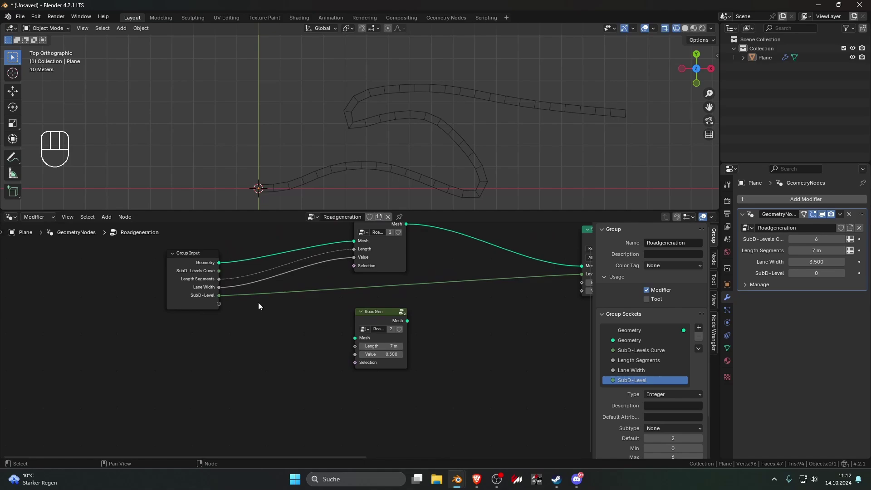
click(222, 268)
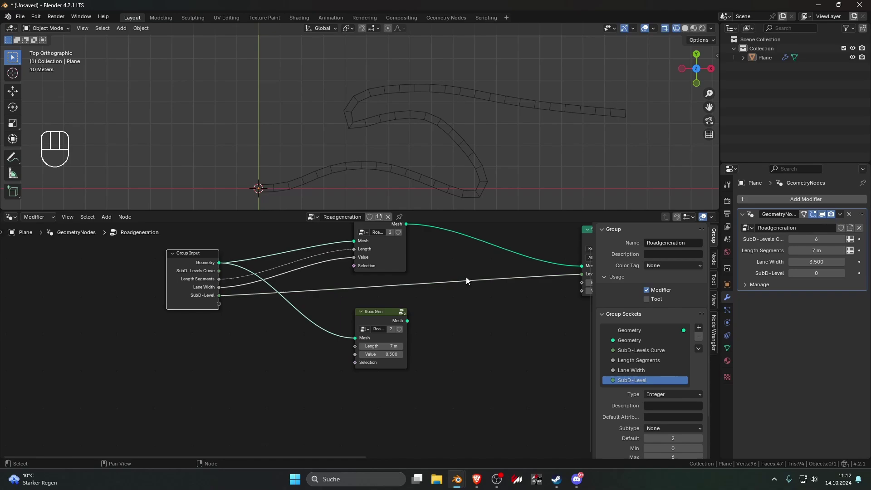
Remove the SubD-Levels Curve group input and tidy the two RoadGen nodes
click(651, 353)
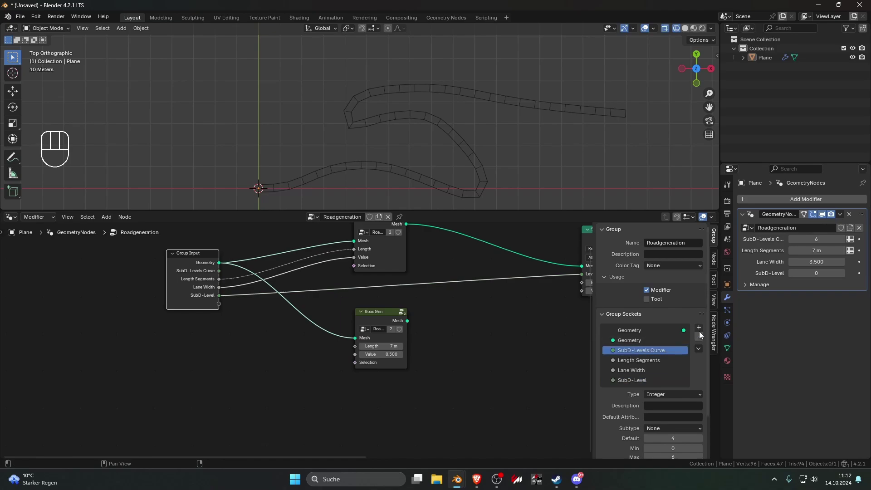
click(703, 338)
click(496, 346)
click(223, 275)
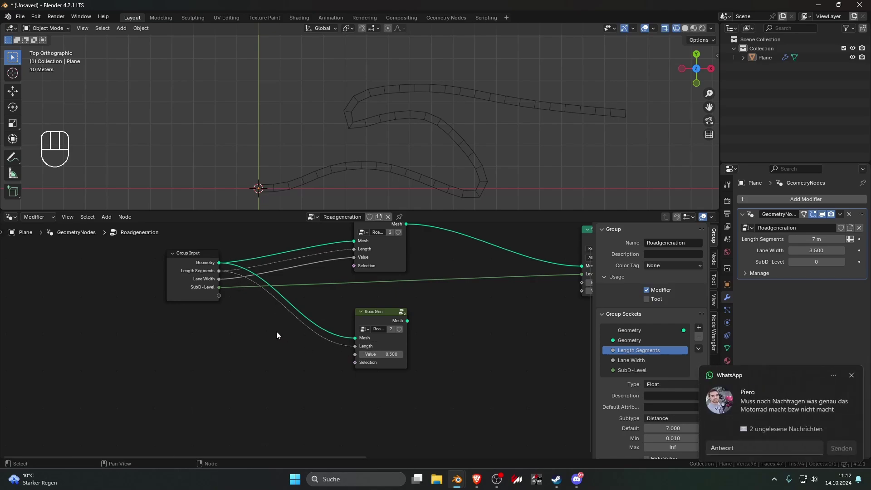
click(279, 333)
click(383, 266)
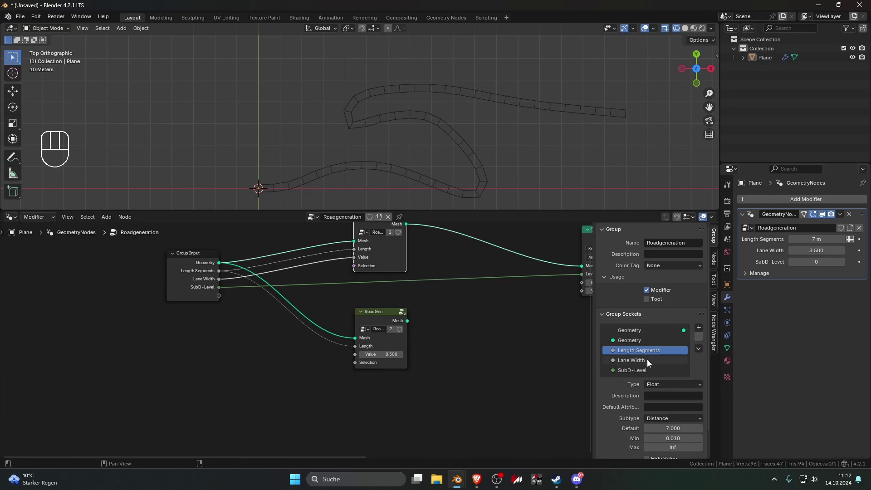
Rename the RoadGen group's Value input to Lane Width
key(Tab)
click(140, 314)
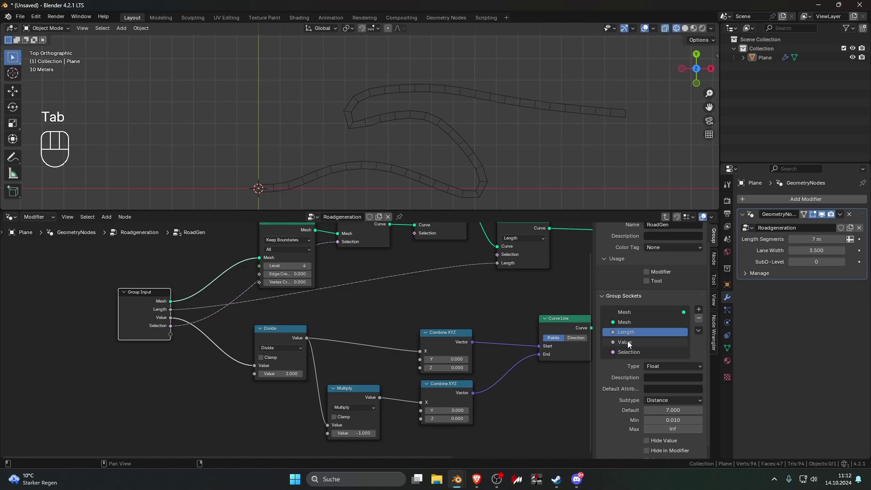
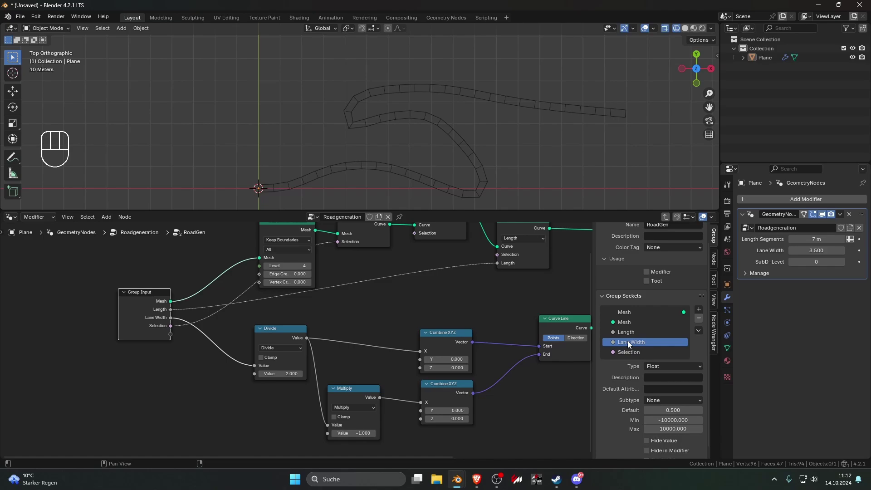
key(Tab)
Wire the Group Input Mesh, Length and Lane Width sockets into the second RoadGen node
click(357, 289)
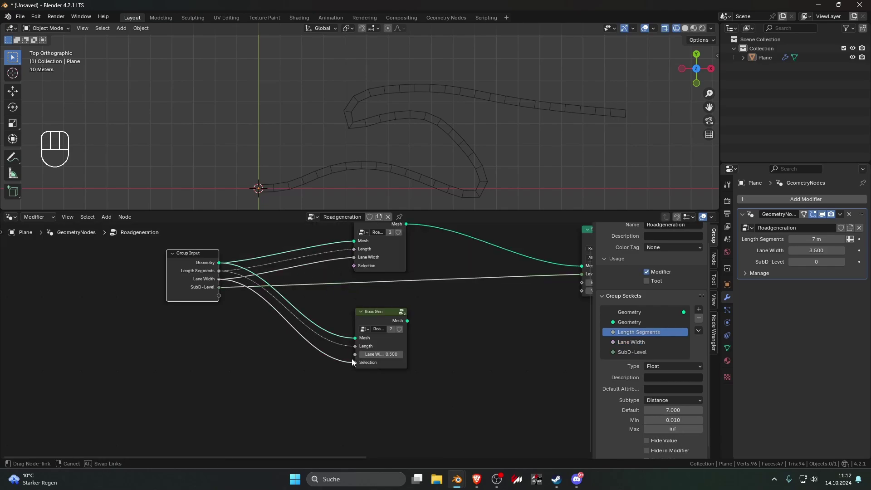
click(458, 358)
middle_click(438, 353)
click(272, 346)
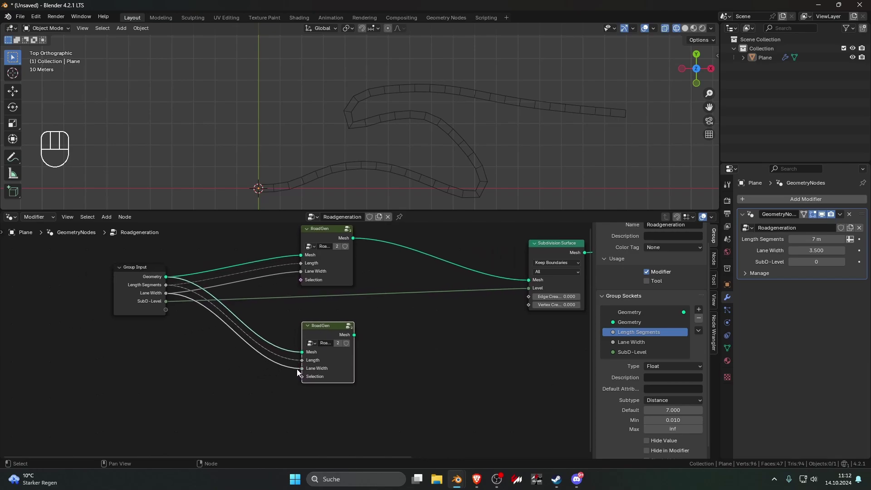
Insert a Math node multiplying the second road's Lane Width by 2
click(252, 379)
key(shift+a)
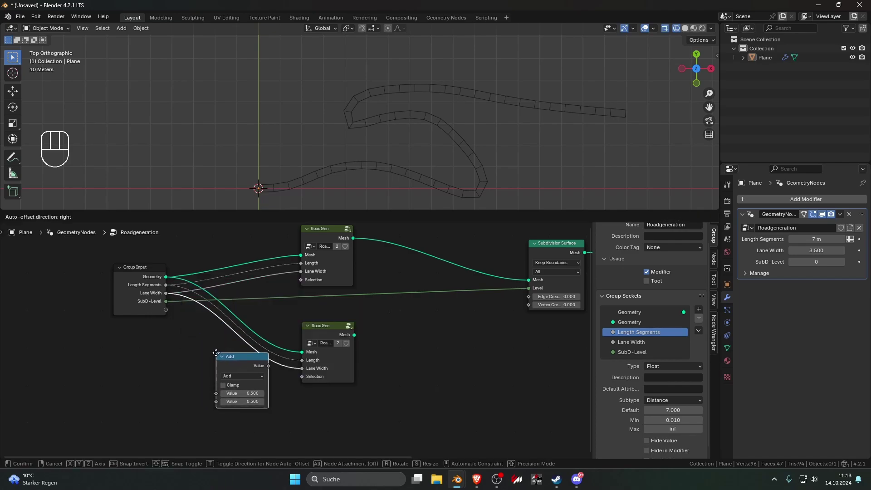
click(219, 356)
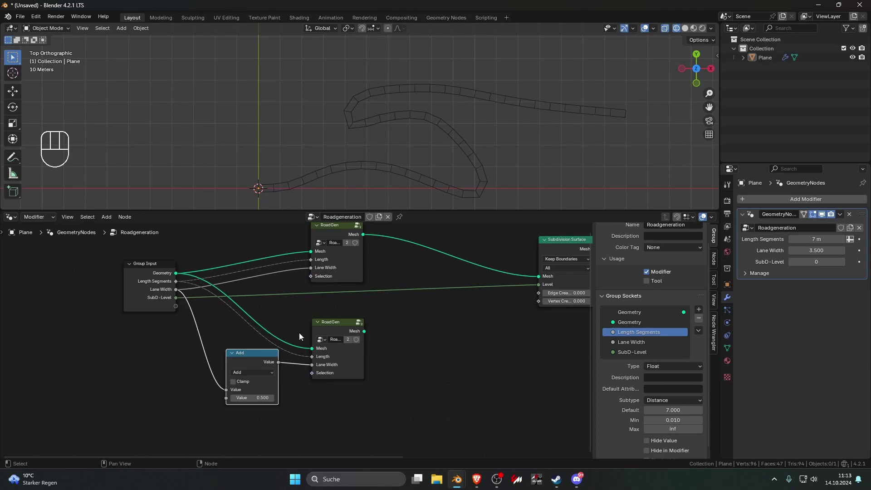
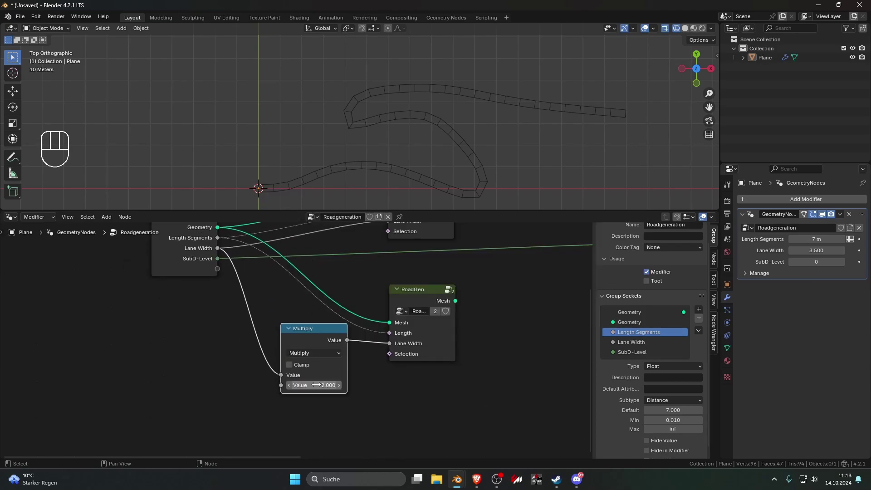
click(420, 378)
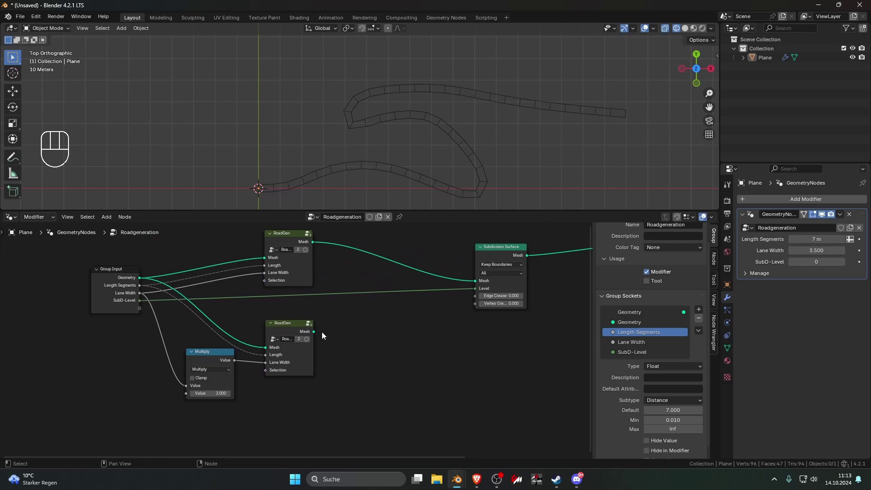
Feed the second RoadGen mesh into the Subdivision Surface node instead of the first
drag(328, 336, 386, 323)
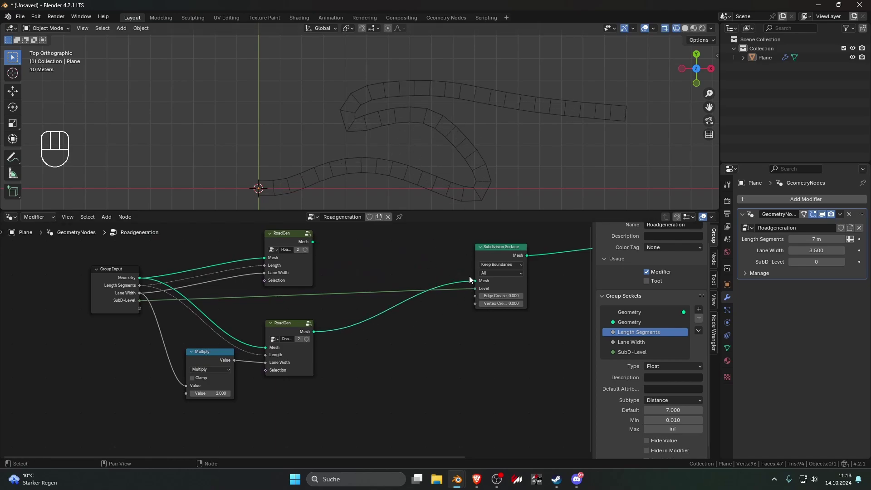
drag(318, 247, 413, 271)
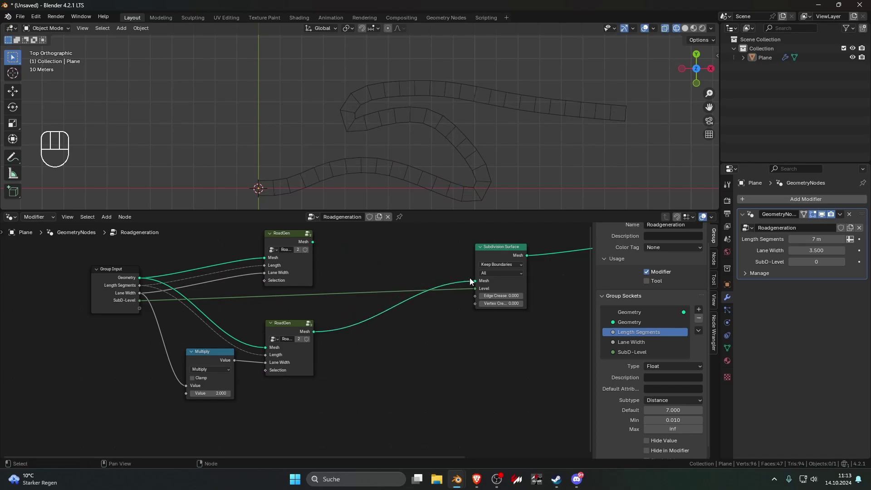
click(413, 346)
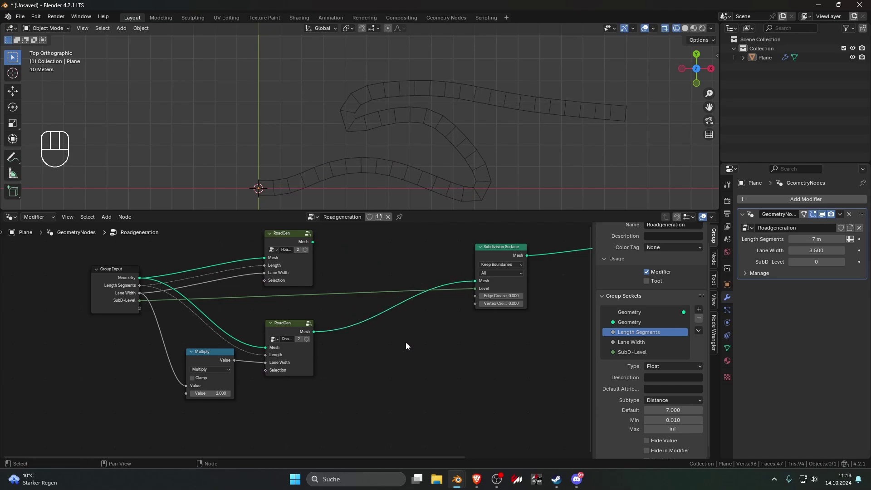
click(369, 350)
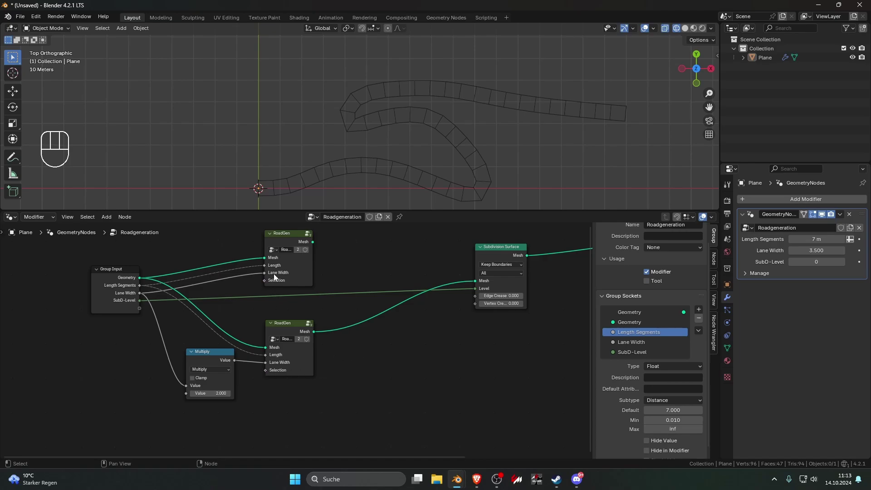
Add vertex groups 1Lane, 2Lane and 3Lane to the plane's mesh data
key(Tab)
key(2)
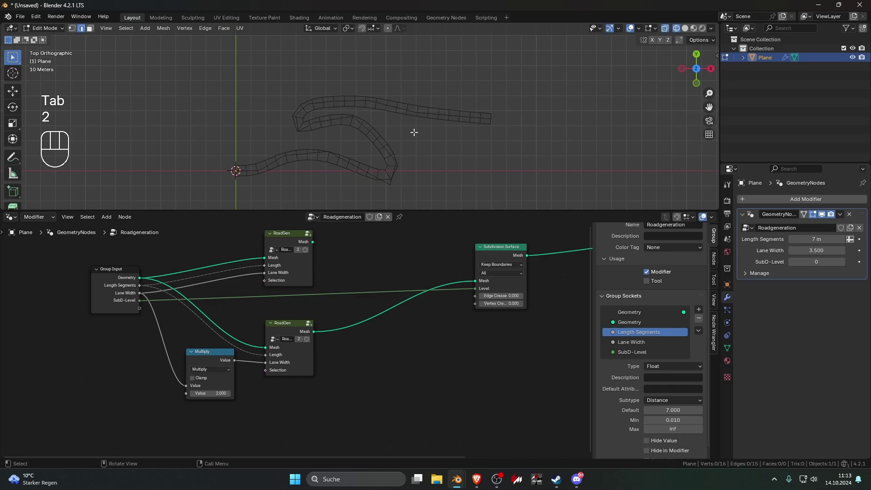
key(Tab)
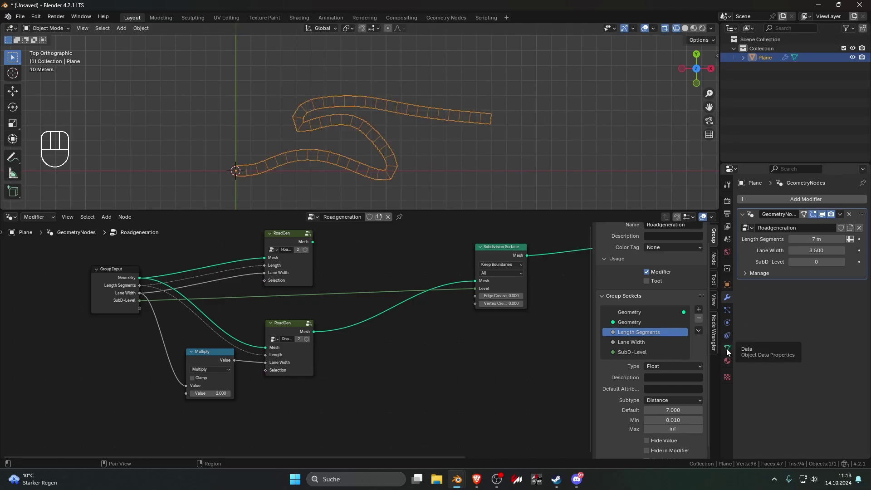
click(729, 352)
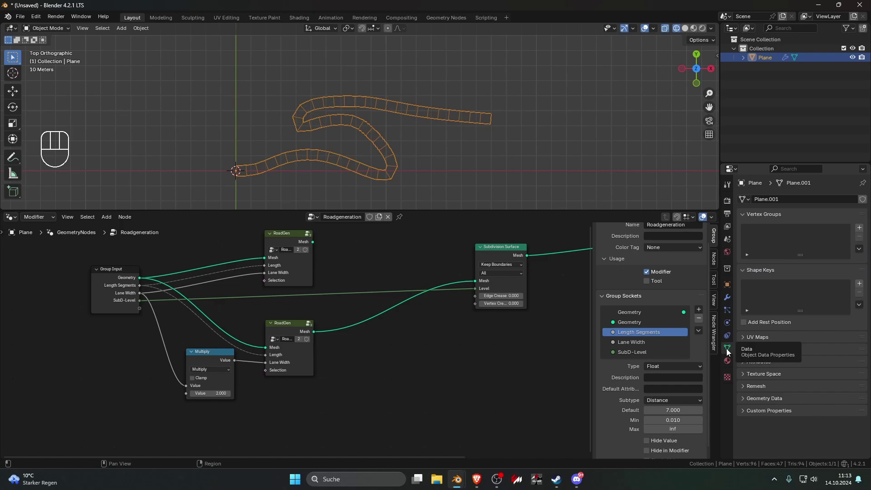
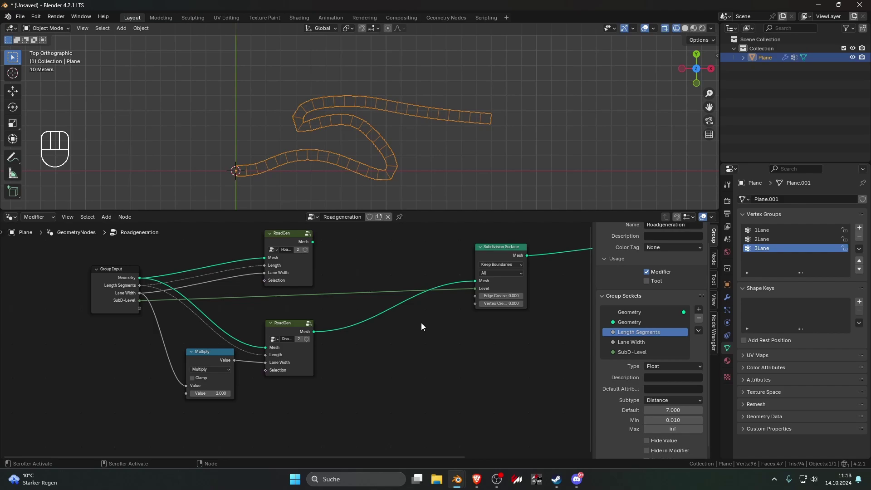
key(Tab)
key(a)
click(436, 160)
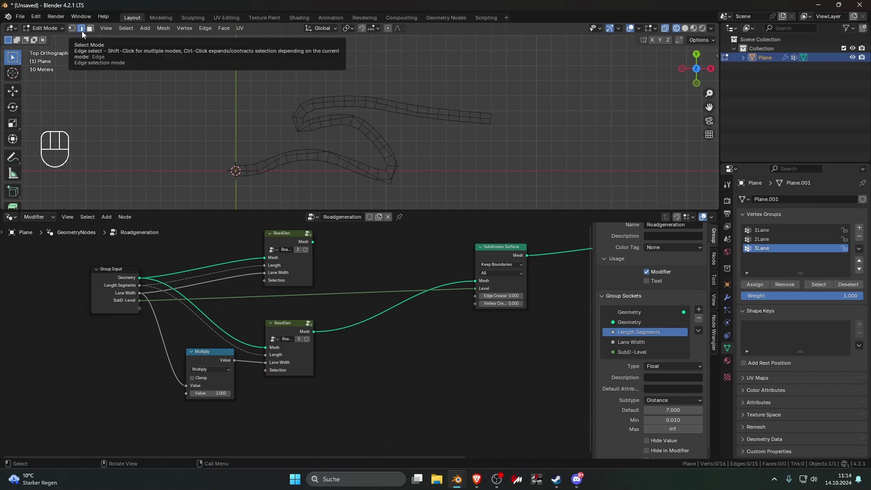
click(76, 33)
click(85, 32)
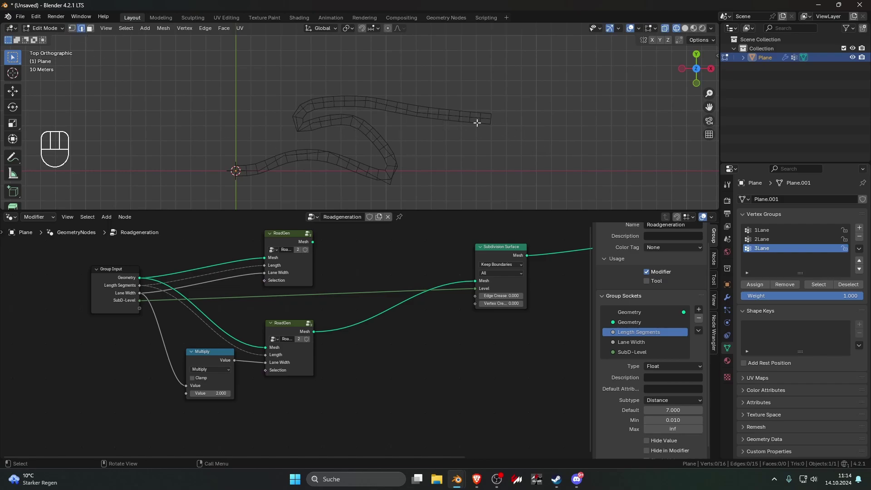
Assign the upper road's edges to the 2Lane vertex group and the rest to the others
click(471, 115)
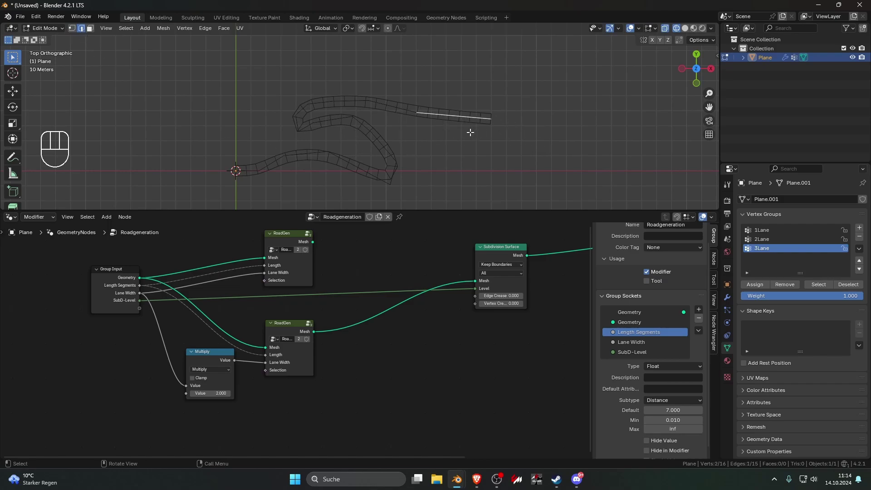
click(378, 130)
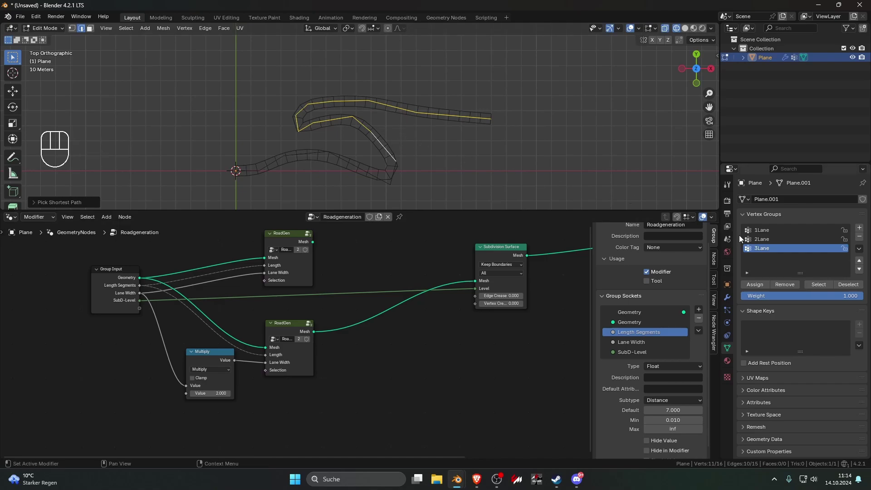
drag(774, 241, 763, 287)
click(763, 288)
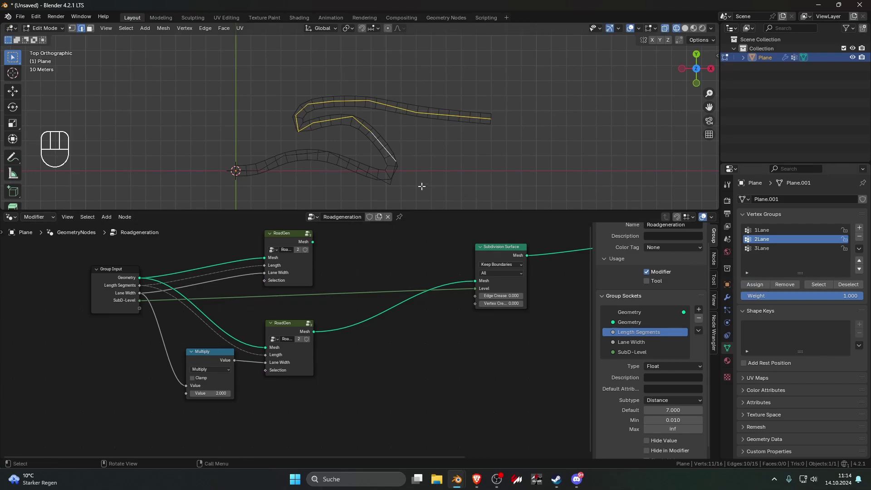
key(h)
key(a)
drag(753, 287, 558, 200)
key(alt+h)
key(Tab)
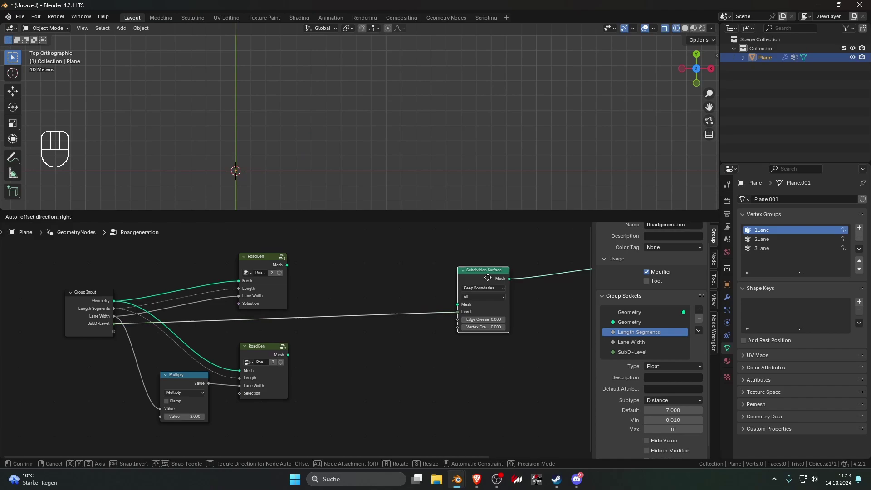
Add a Named Attribute node beside the second RoadGen node
click(461, 274)
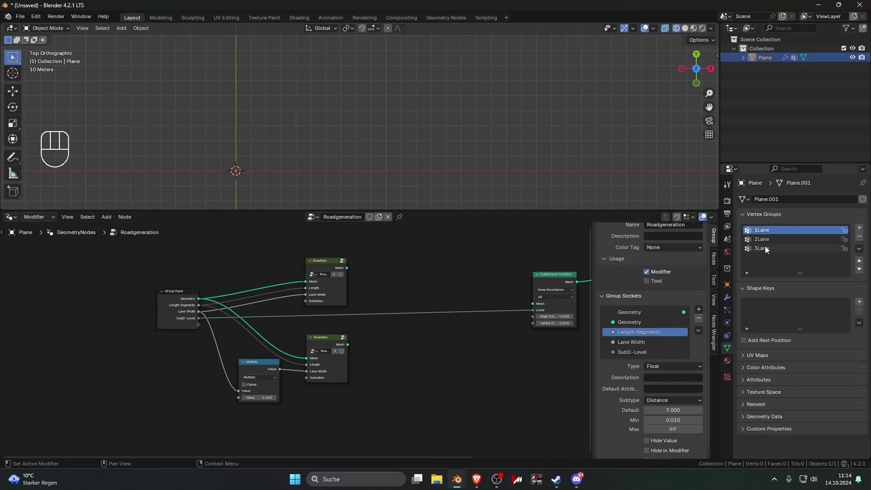
drag(763, 231, 402, 370)
key(shift+a)
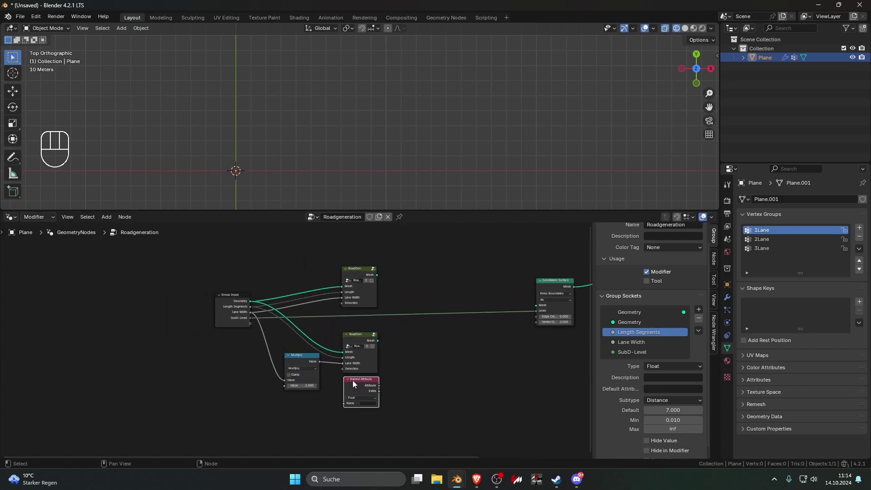
middle_click(429, 410)
click(452, 404)
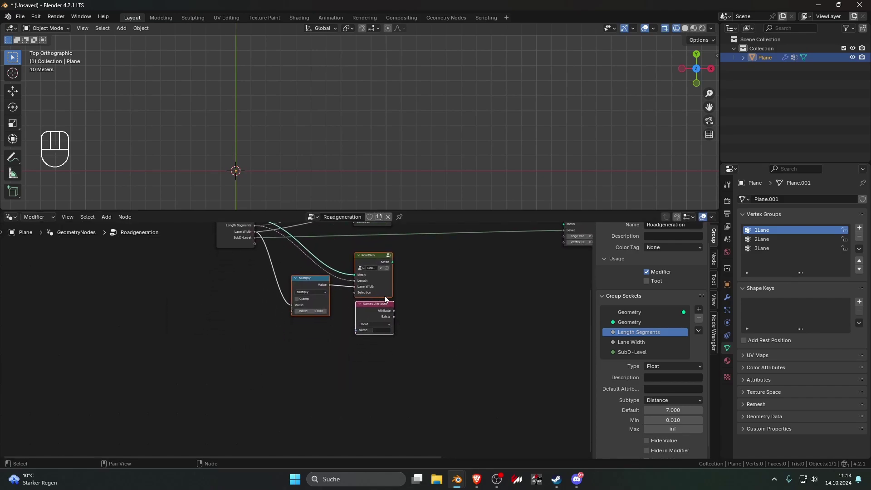
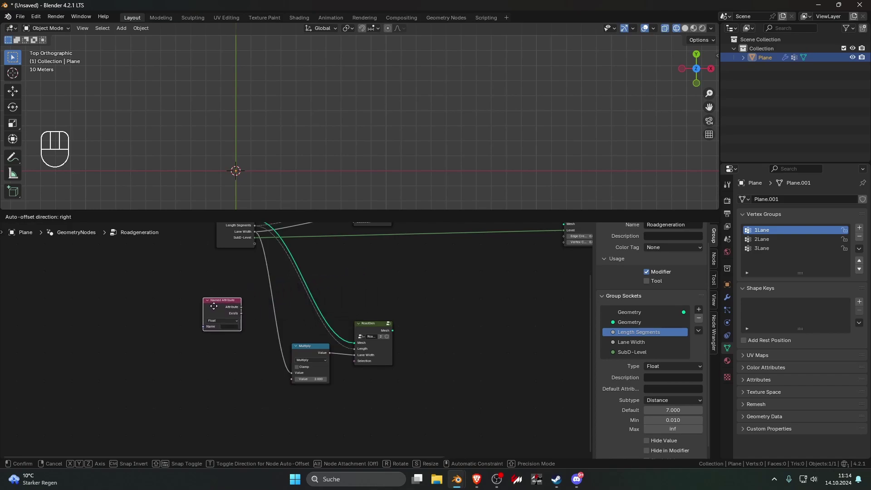
click(259, 277)
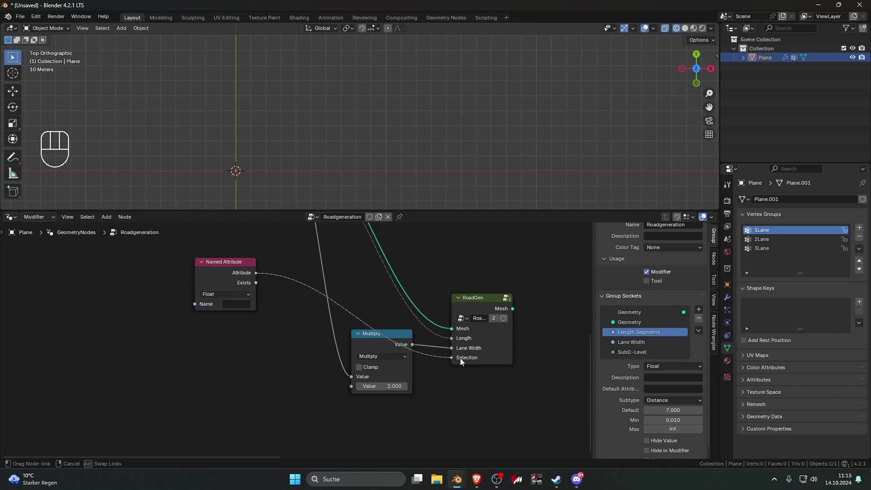
Set the Named Attribute to Integer and link it to the RoadGen Selection input
click(230, 273)
click(309, 335)
drag(265, 301, 261, 332)
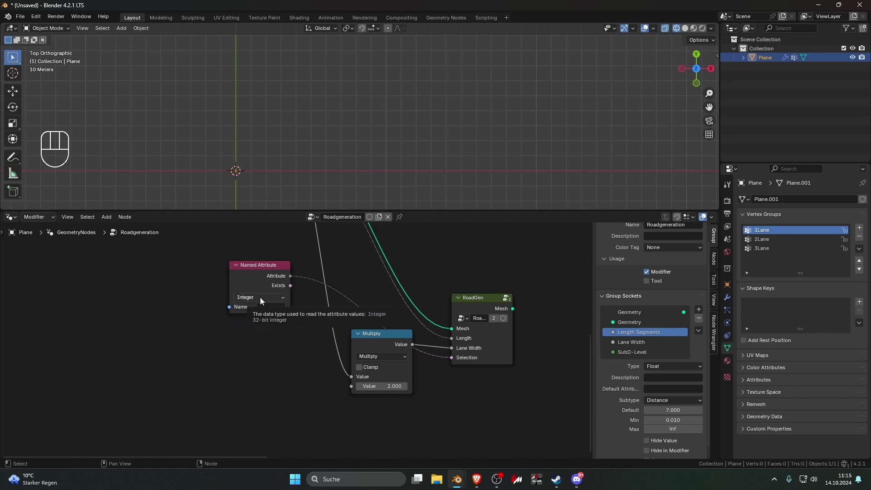
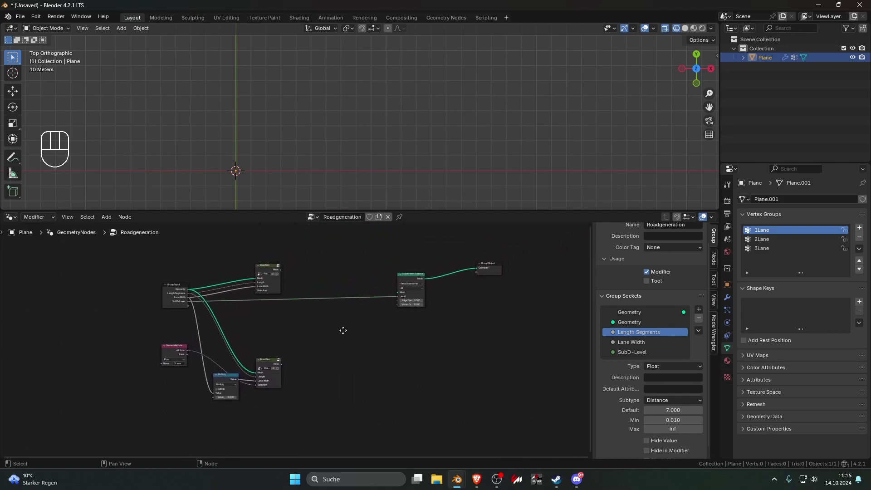
Duplicate the Named Attribute node for the upper RoadGen and arrange both attribute nodes by their roads
click(345, 335)
click(231, 359)
key(shift+d)
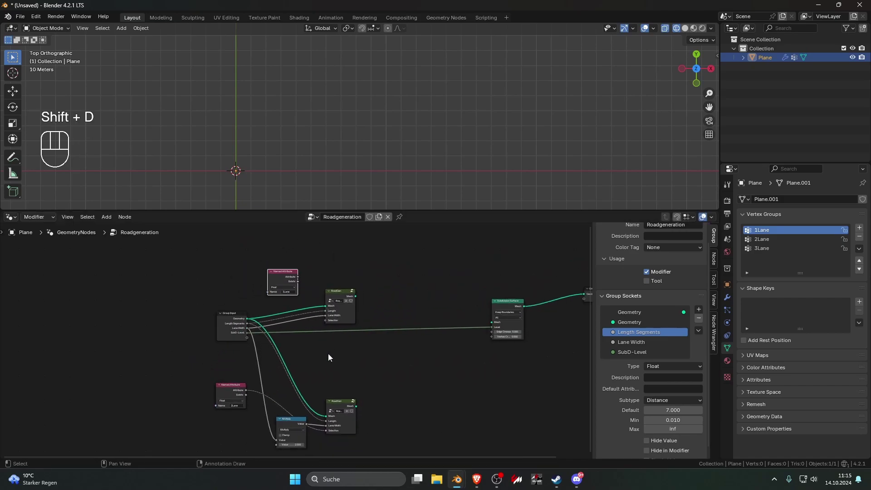
drag(395, 418, 330, 384)
click(322, 273)
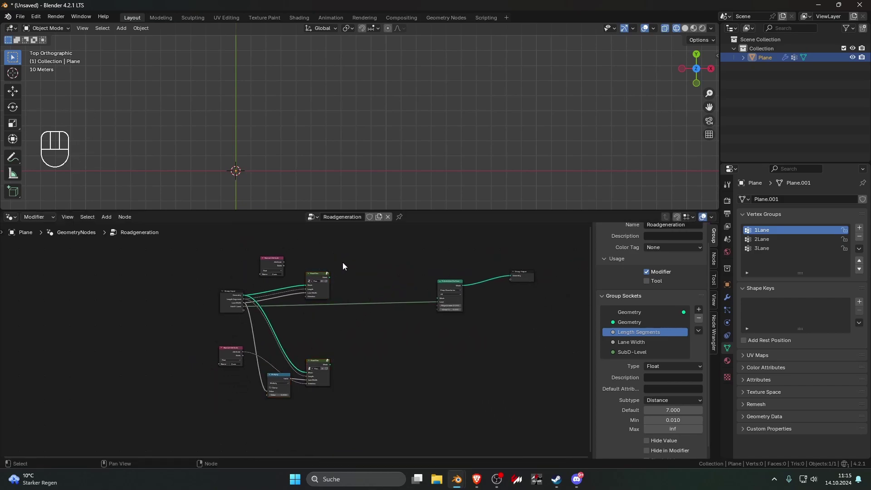
drag(352, 287, 311, 271)
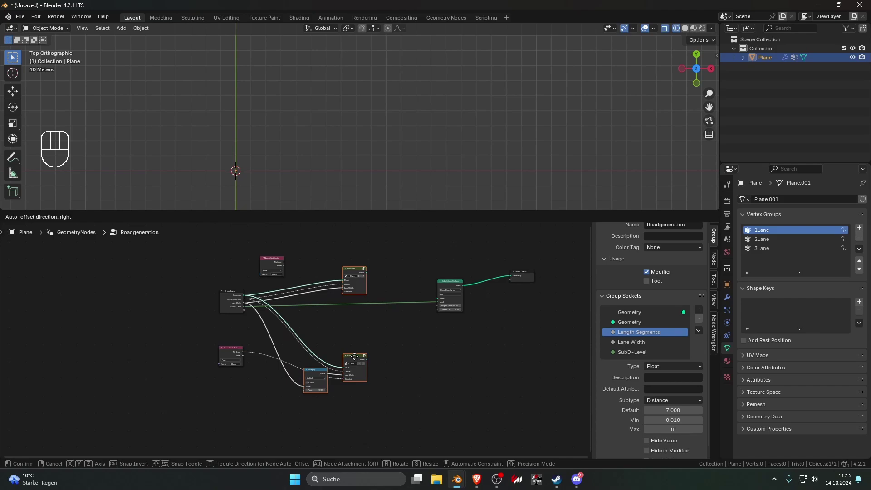
drag(243, 387, 242, 364)
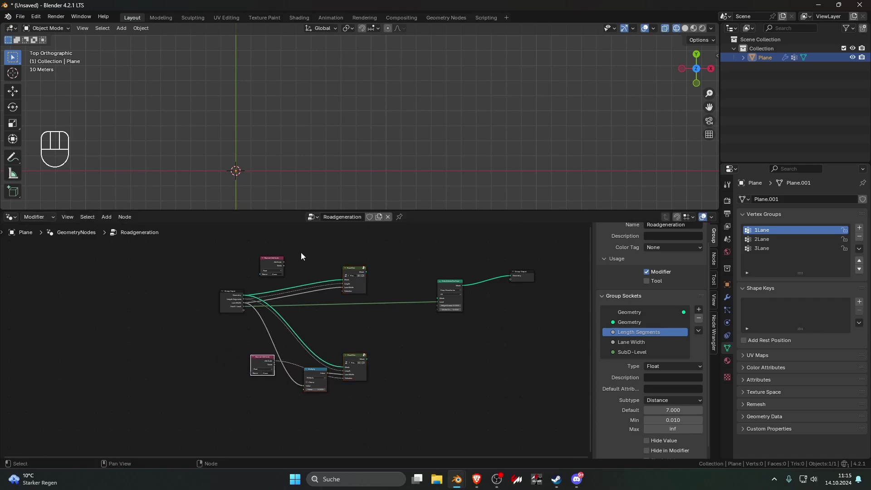
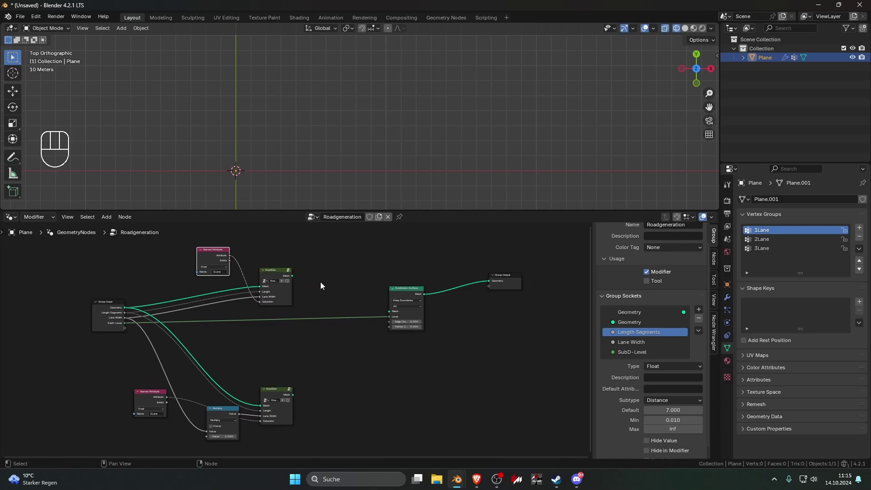
drag(277, 277, 281, 317)
click(281, 395)
Move the Subdivision Surface and Group Output nodes right to make room for new nodes
click(289, 271)
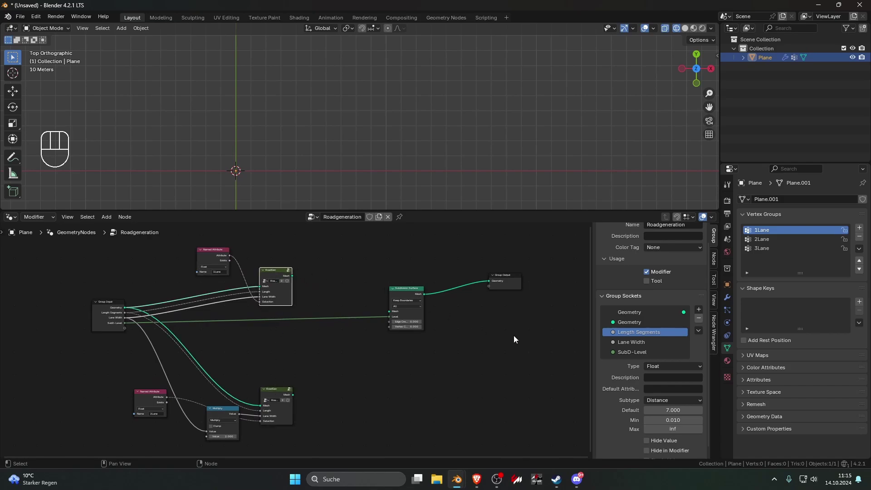
click(417, 296)
click(389, 278)
key(shift+a)
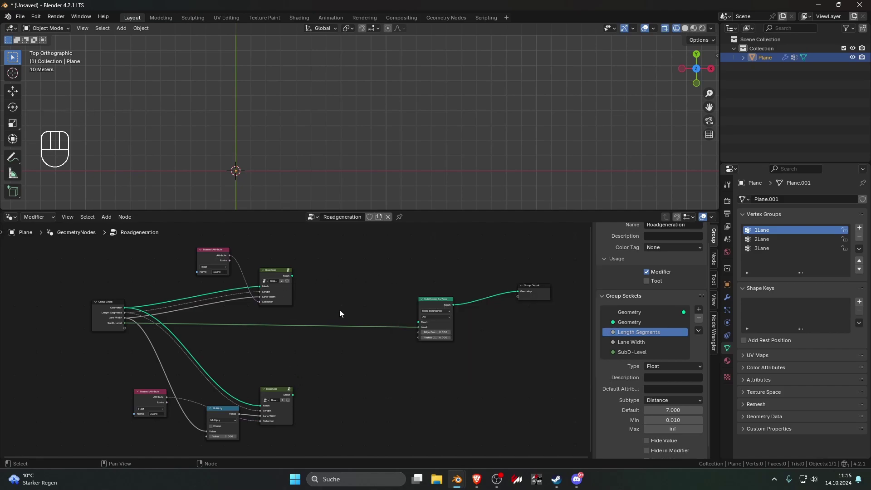
Add a Join Geometry node merging both RoadGen meshes into the Subdivision Surface
key(shift+a)
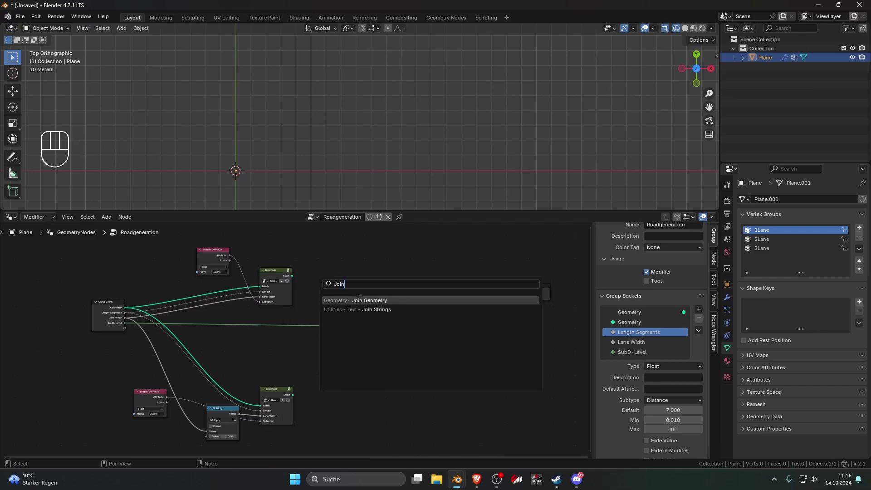
click(355, 290)
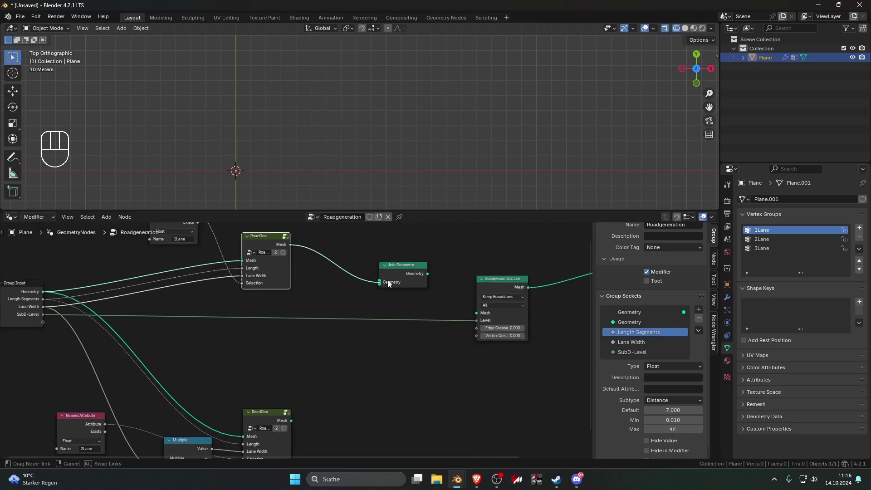
drag(374, 325, 353, 351)
drag(295, 418, 328, 341)
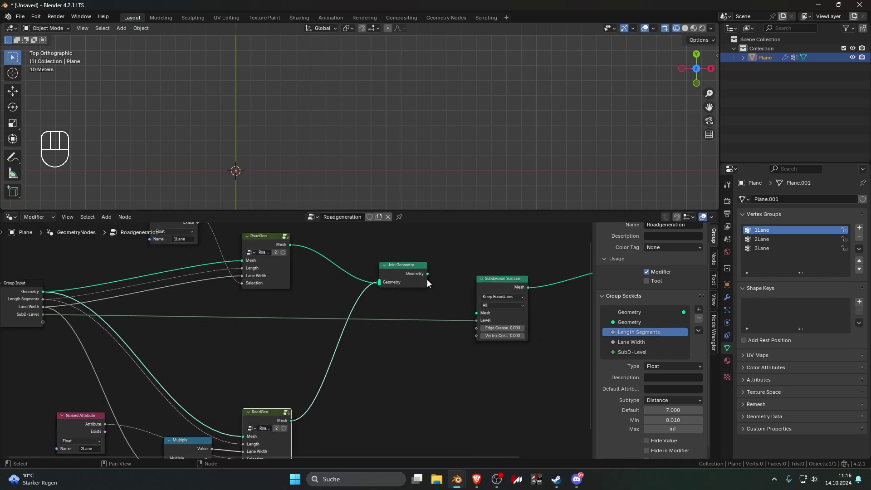
click(300, 305)
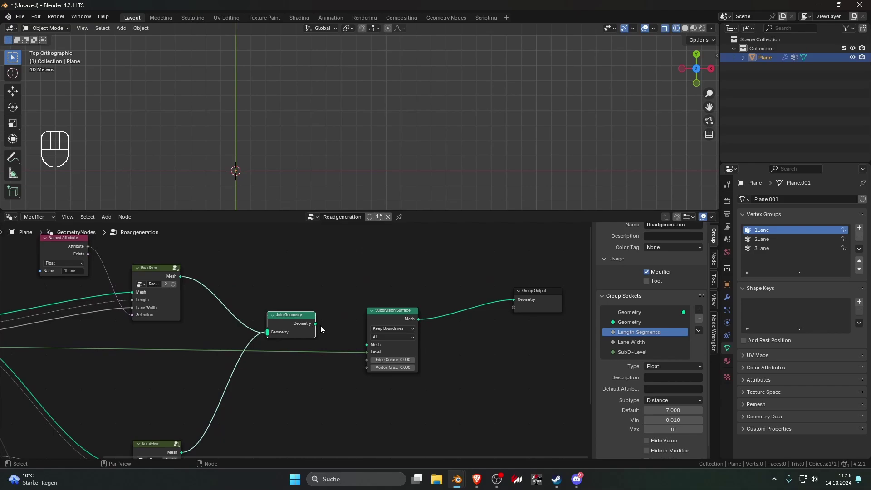
drag(318, 328, 333, 335)
Set the 2Lane Named Attribute type to Integer and check the road strips in the viewport
click(438, 170)
click(335, 155)
key(Tab)
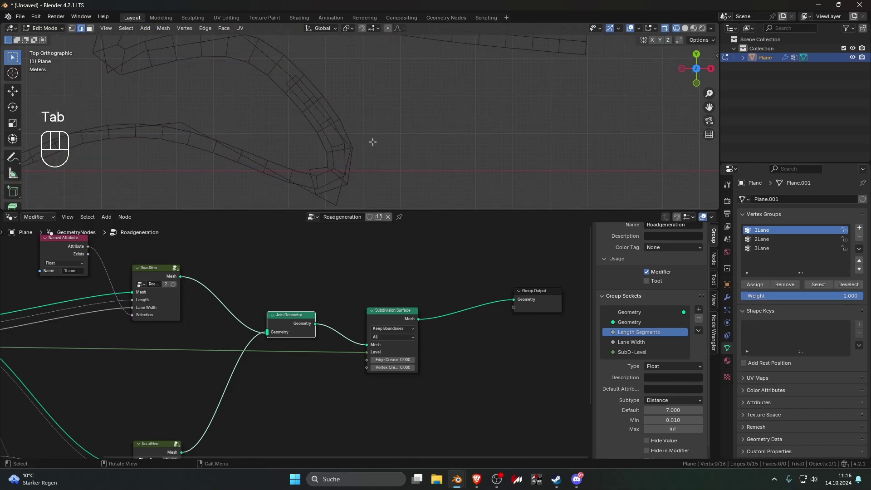
click(342, 116)
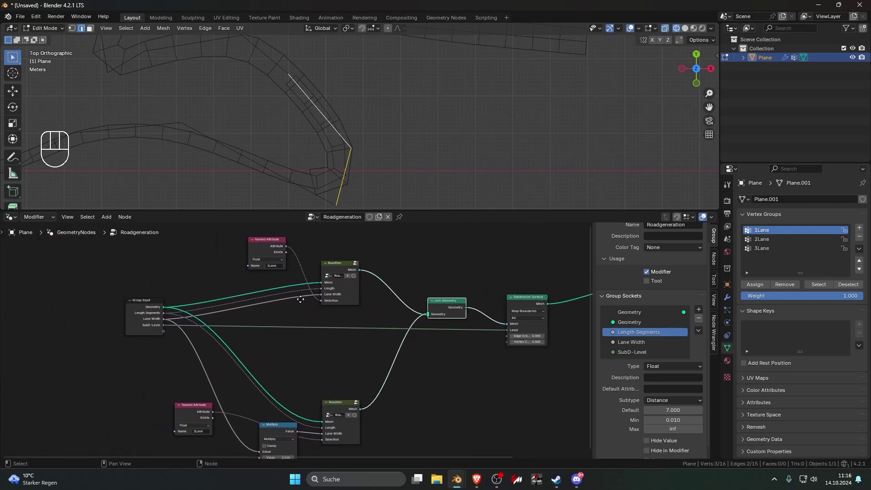
drag(274, 249, 270, 286)
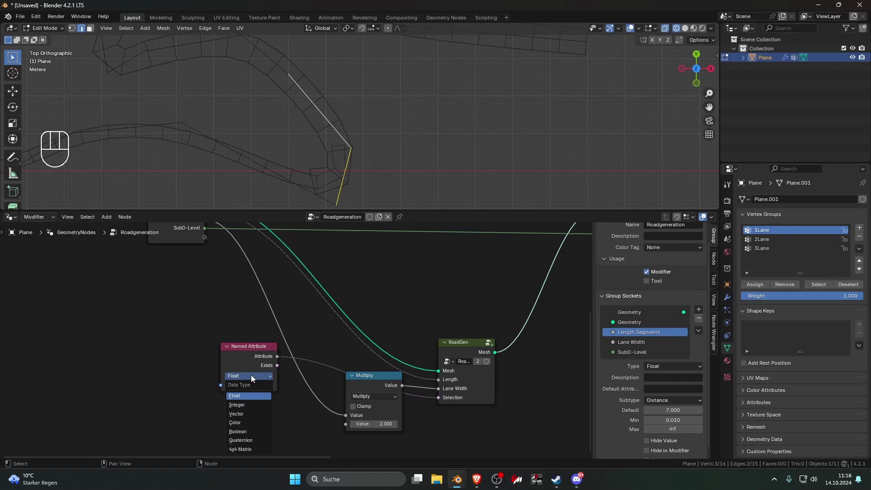
drag(253, 383, 251, 407)
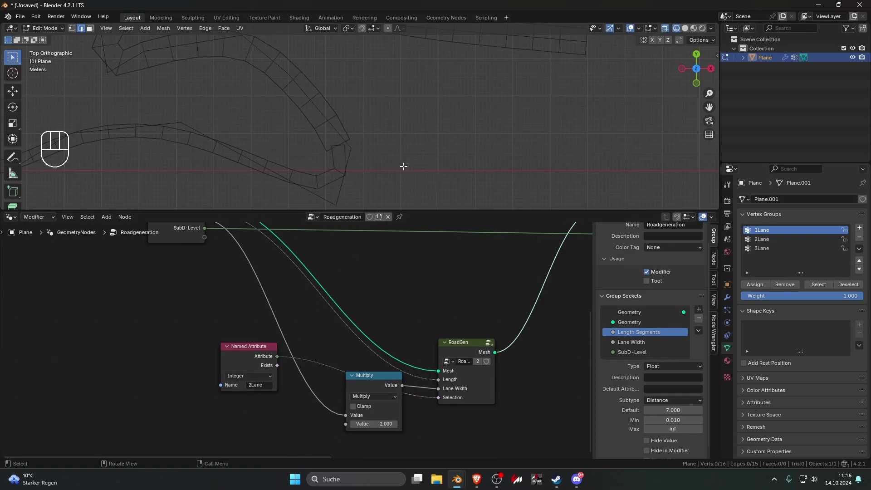
key(Tab)
click(334, 162)
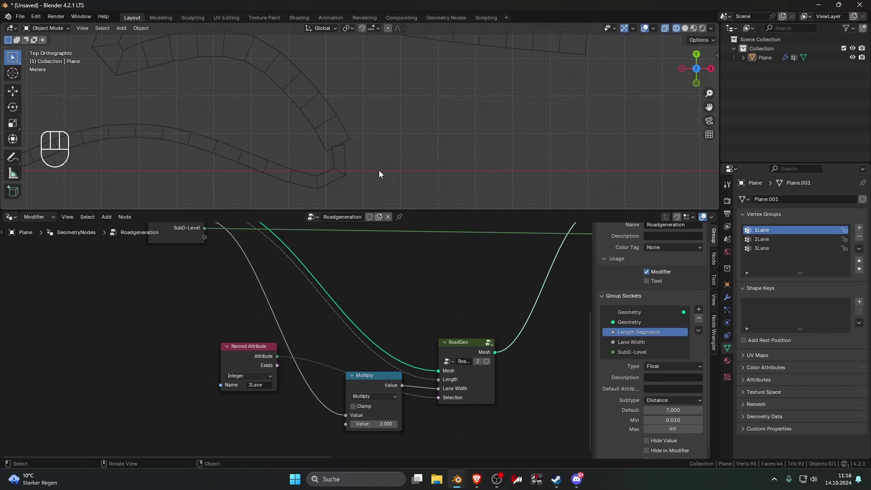
Adjust the base curve's end vertices in Edit Mode and view the resulting road mesh
key(Tab)
click(357, 142)
key(1)
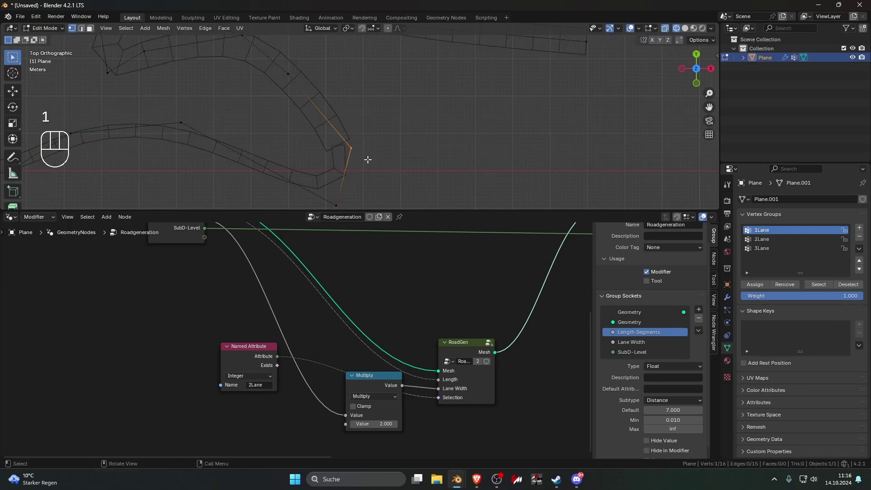
click(329, 119)
click(330, 117)
drag(343, 186, 355, 140)
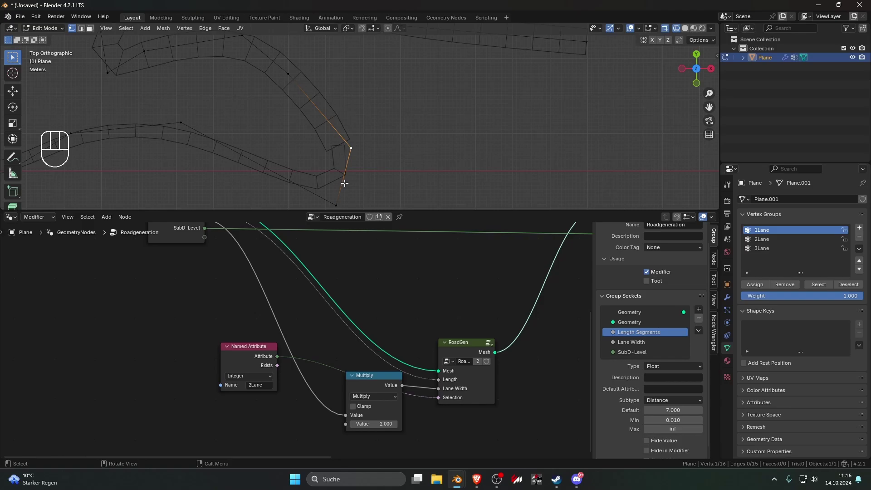
click(362, 148)
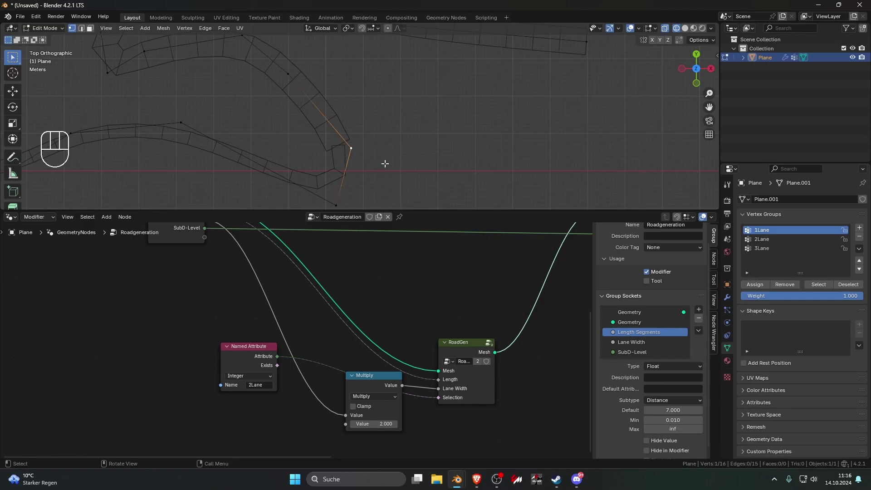
drag(357, 134, 388, 160)
key(Tab)
Set the modifier's SubD-Level to 2 and Subdivision Surface to Keep Corners
click(352, 148)
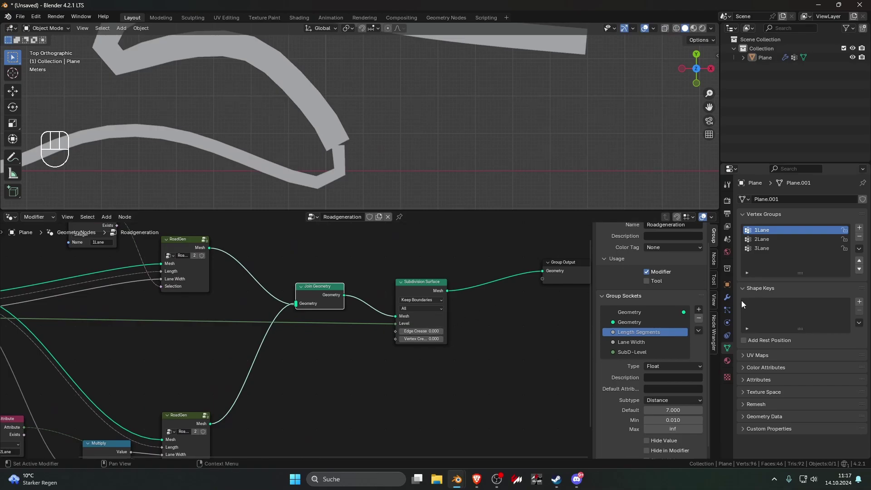
click(730, 299)
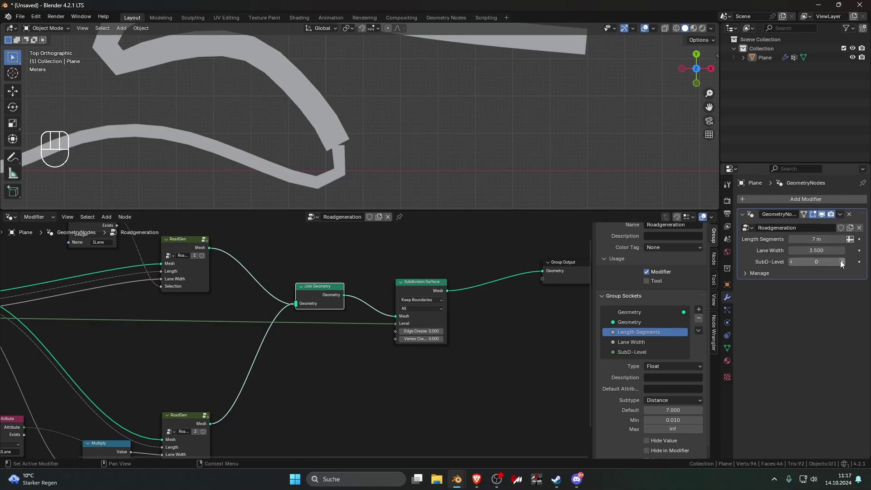
click(842, 264)
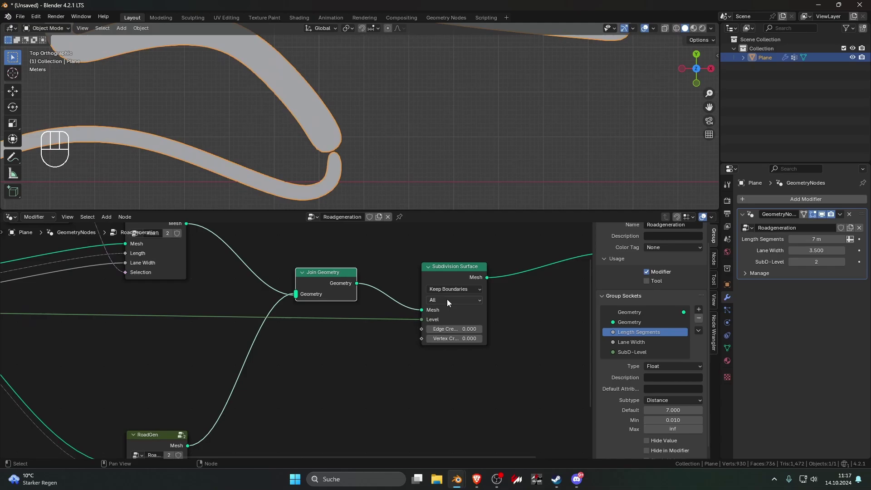
drag(447, 307, 450, 323)
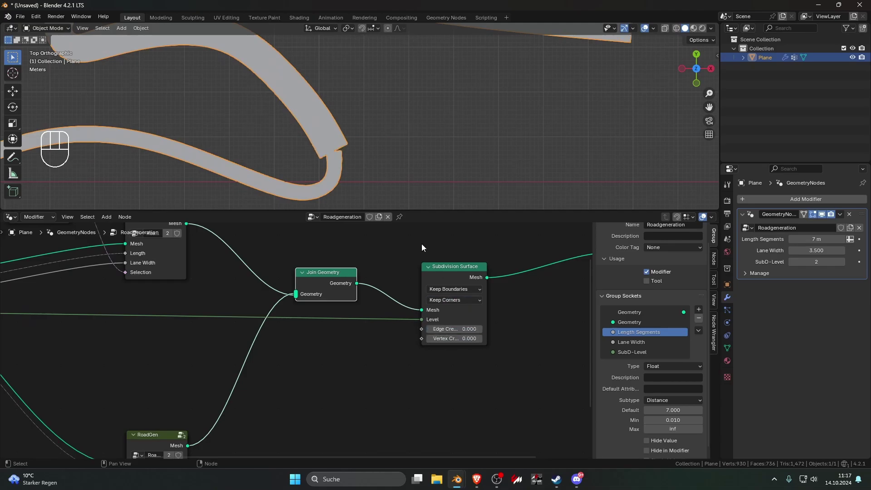
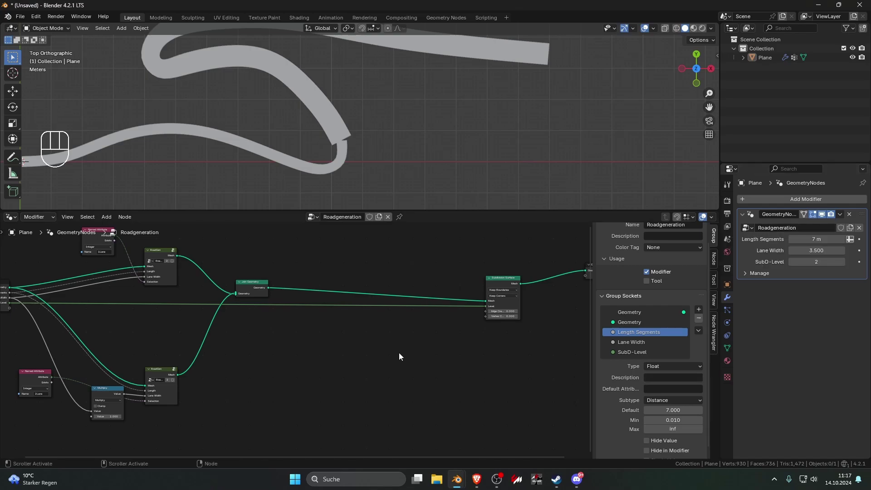
Insert a Merge by Distance node on the link before Subdivision Surface
click(387, 166)
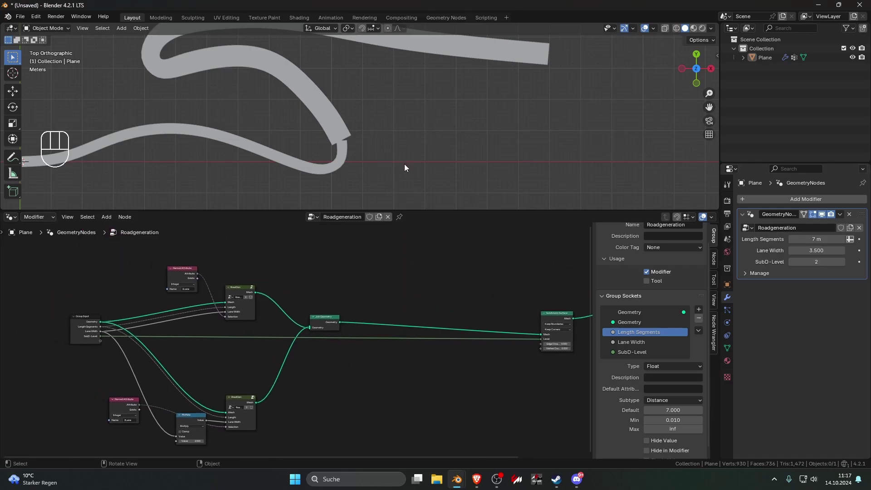
key(m)
click(434, 292)
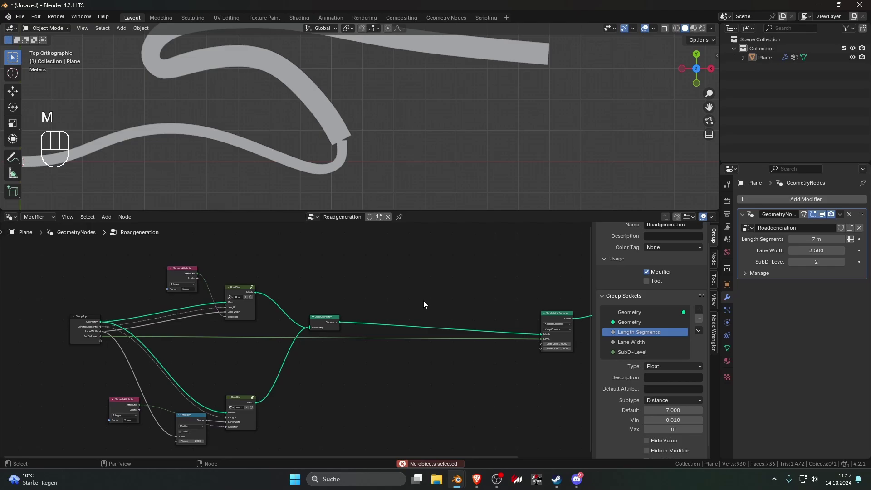
click(427, 304)
key(shift+a)
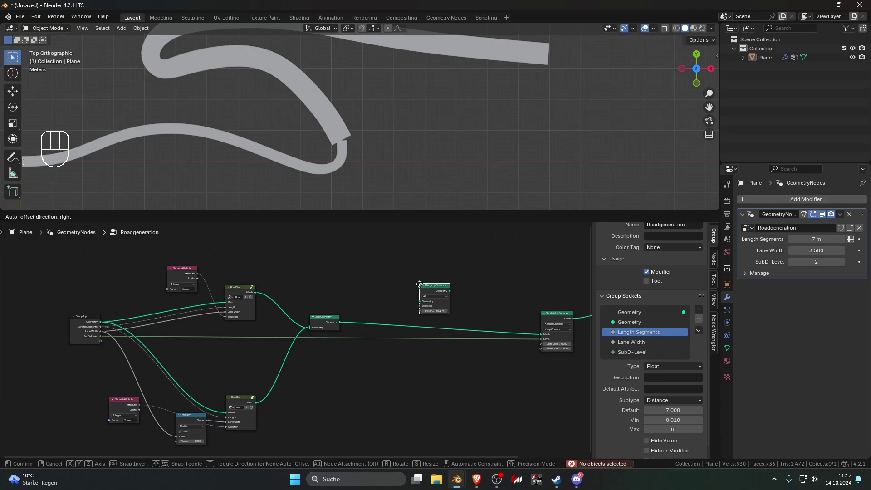
click(426, 309)
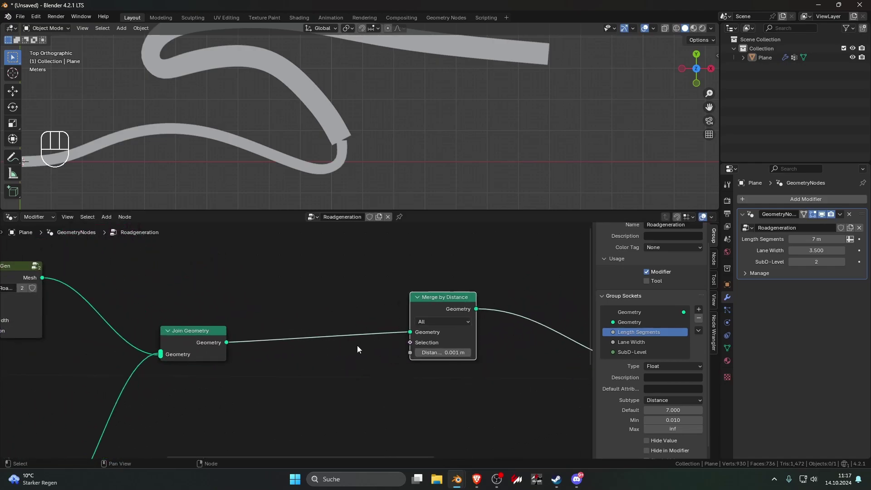
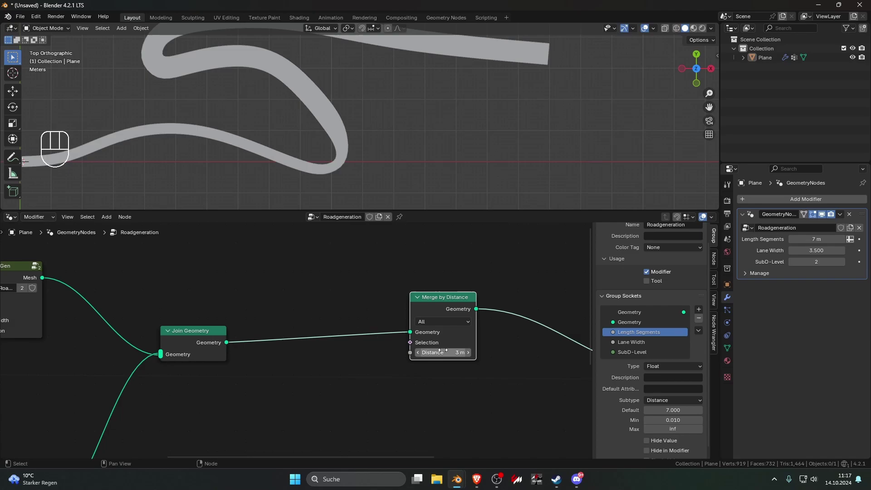
Set the merge distance to 3 m and check the road junction closes
click(312, 172)
key(Tab)
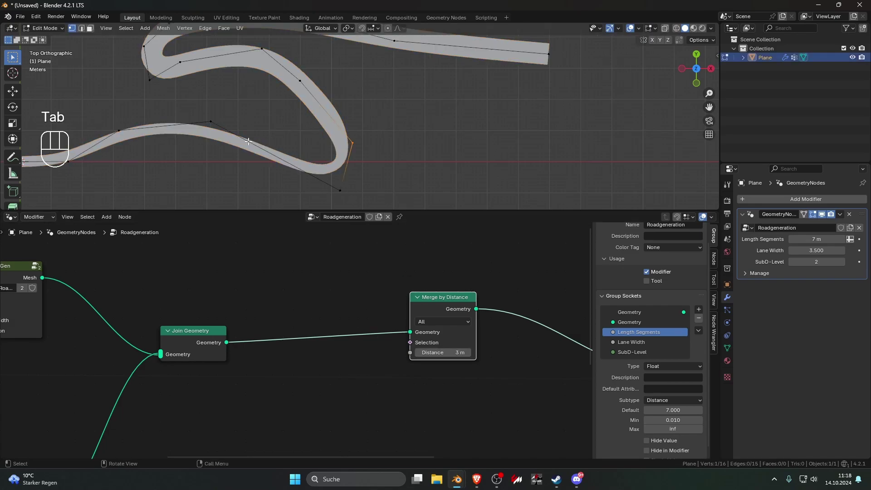
key(Tab)
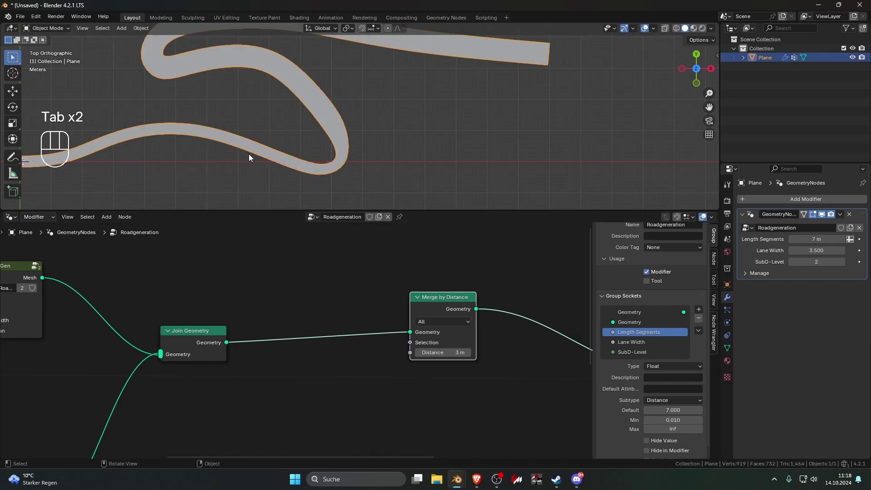
click(427, 300)
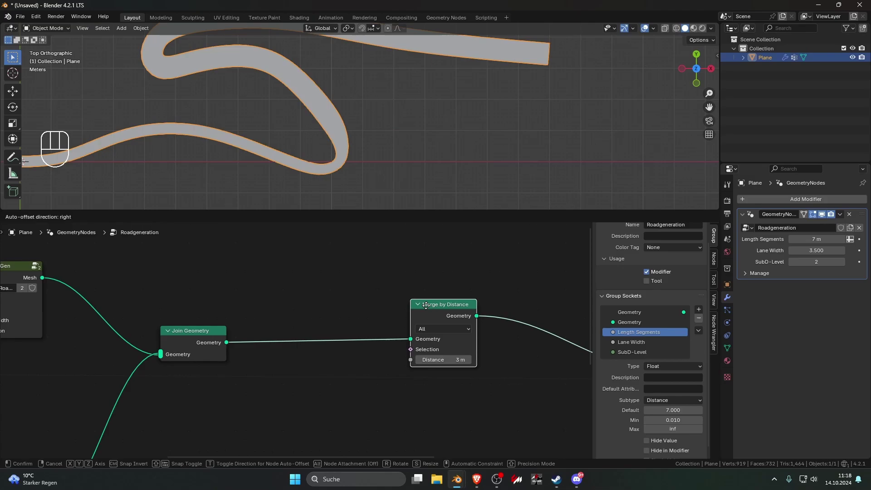
click(387, 295)
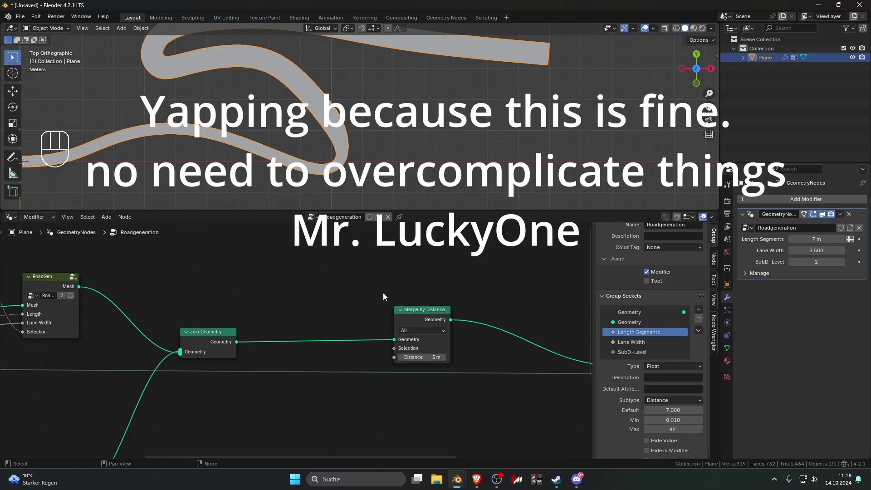
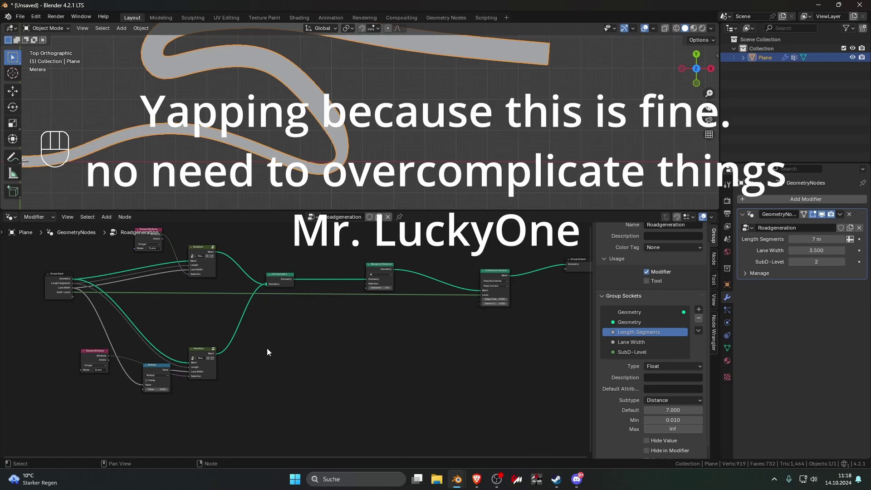
Duplicate the Named Attribute, Multiply and RoadGen chain as a third road below the others
click(307, 365)
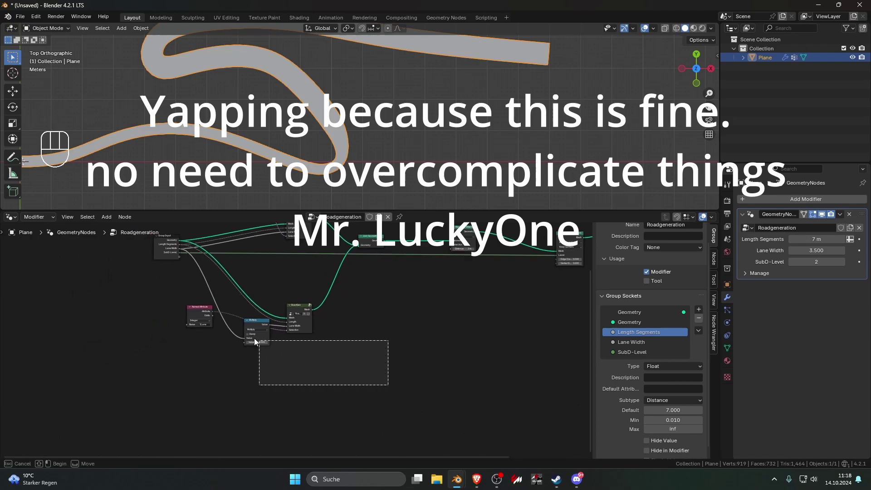
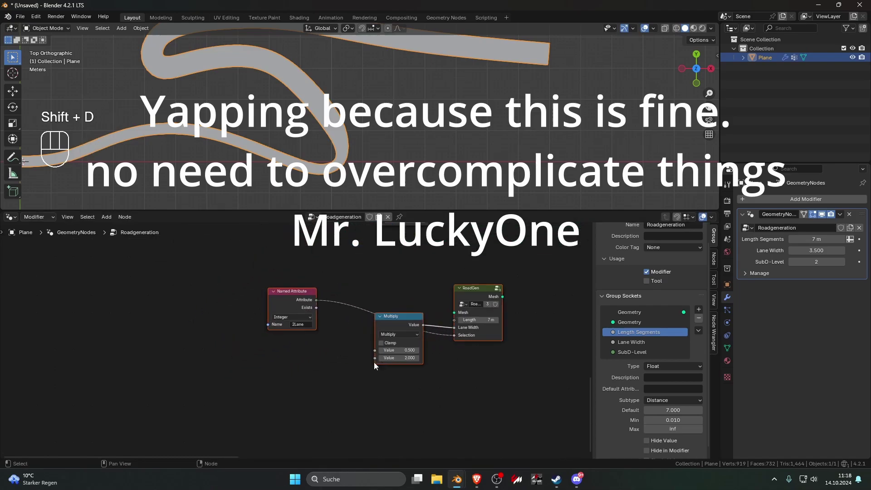
click(317, 373)
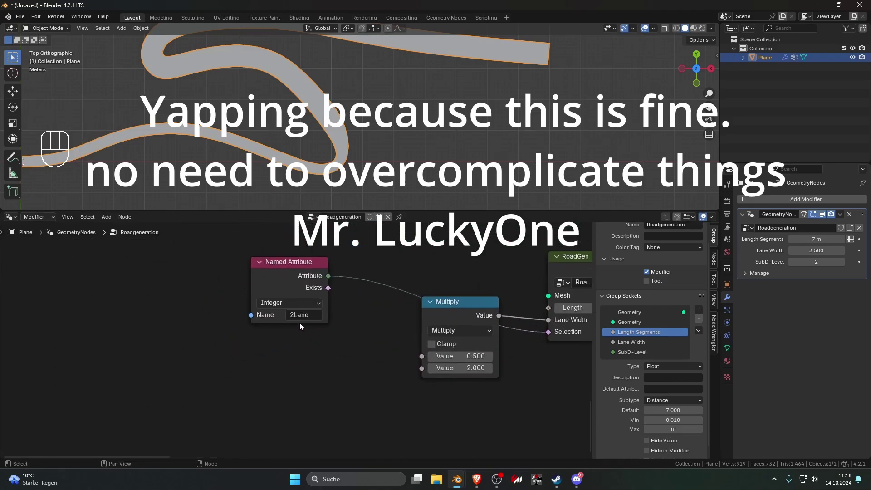
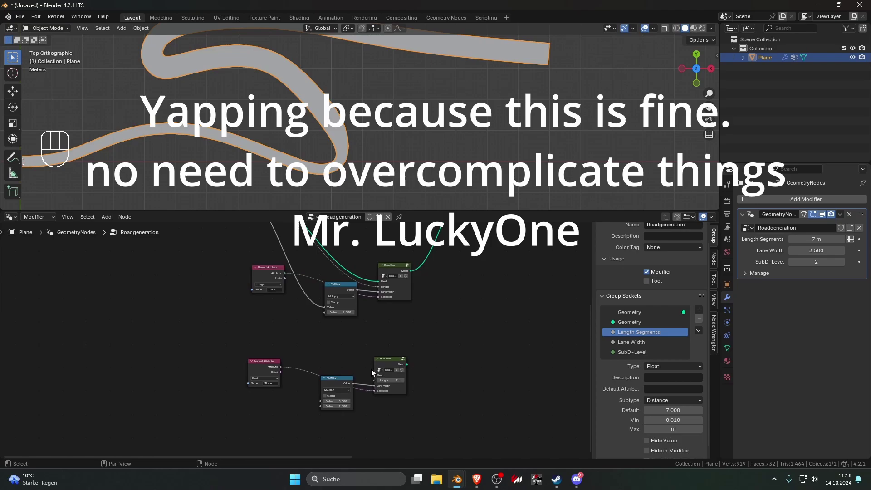
drag(378, 378, 355, 353)
key(Escape)
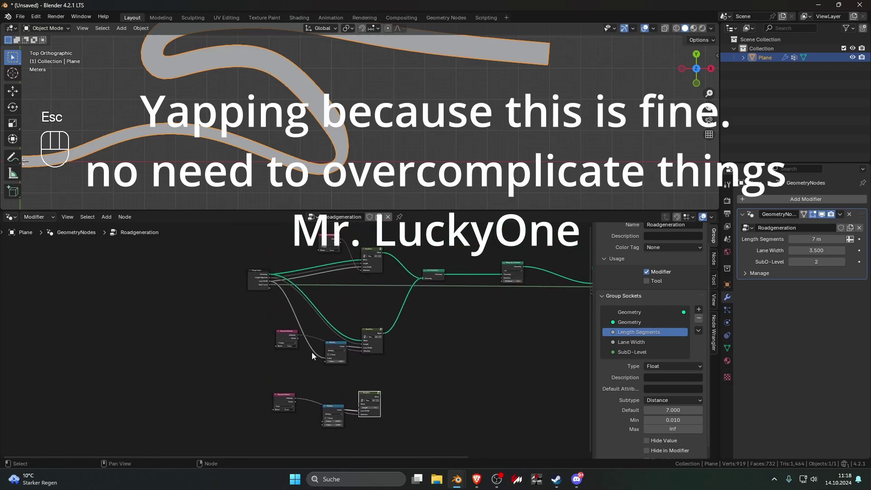
Connect the third RoadGen mesh output into the Join Geometry node
click(363, 406)
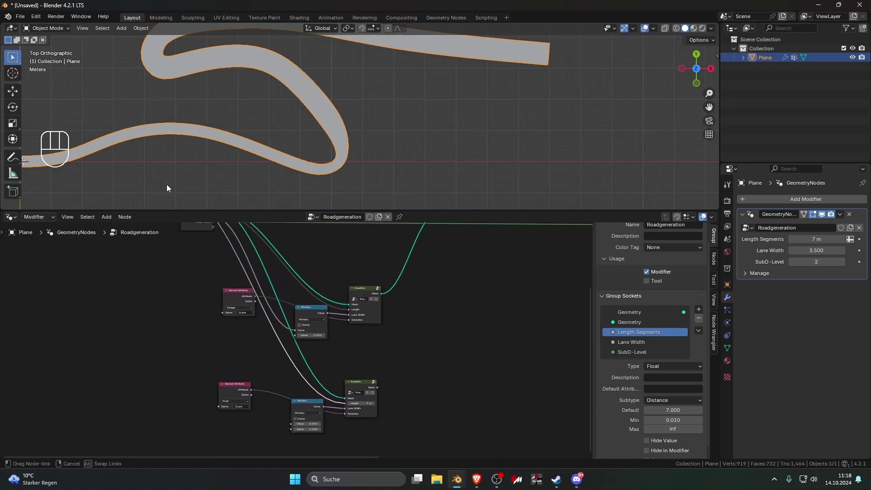
key(Escape)
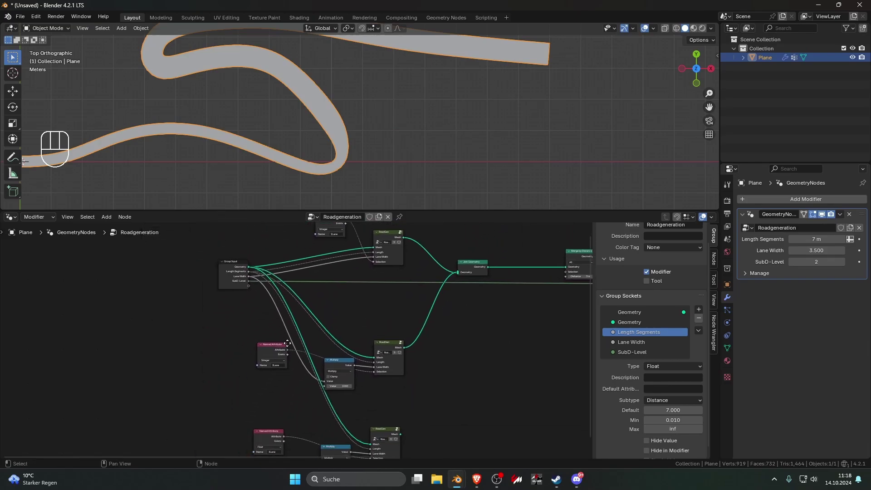
click(254, 288)
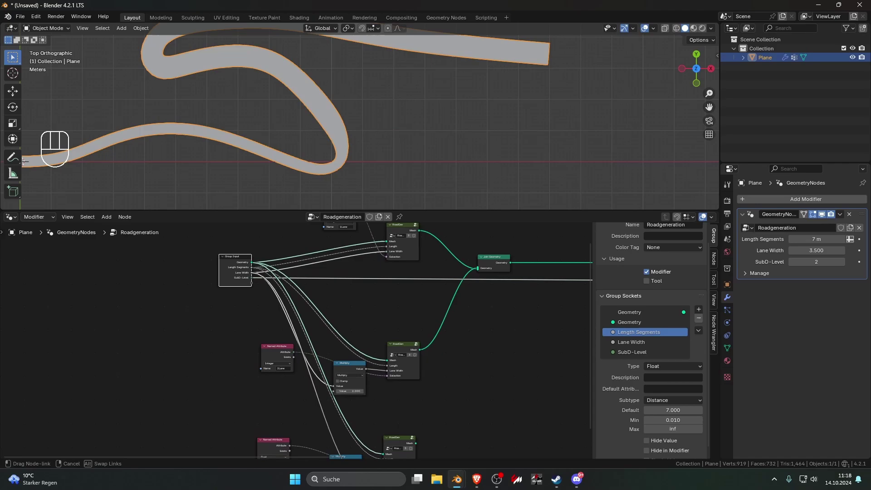
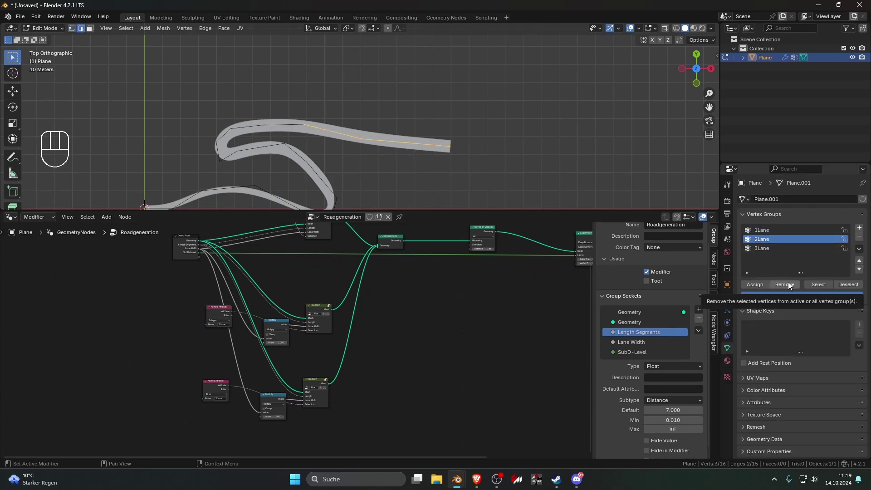
Assign the right-hand straight road edges to the 3Lane vertex group
click(765, 254)
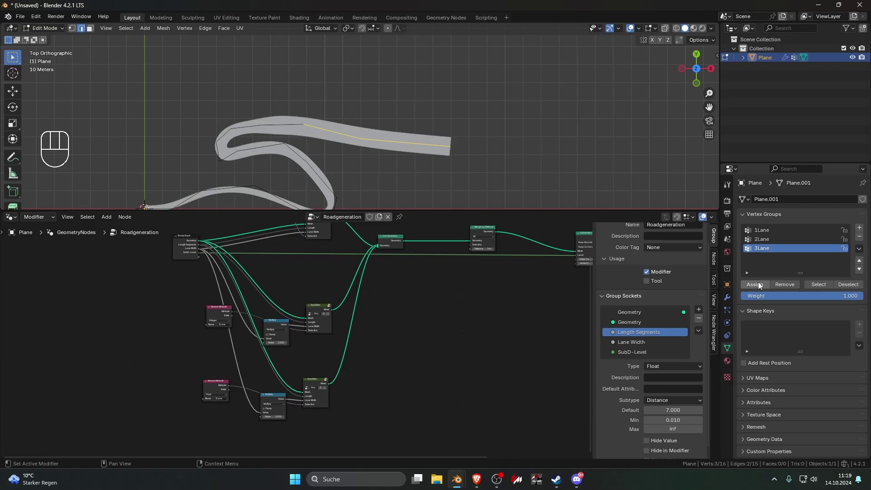
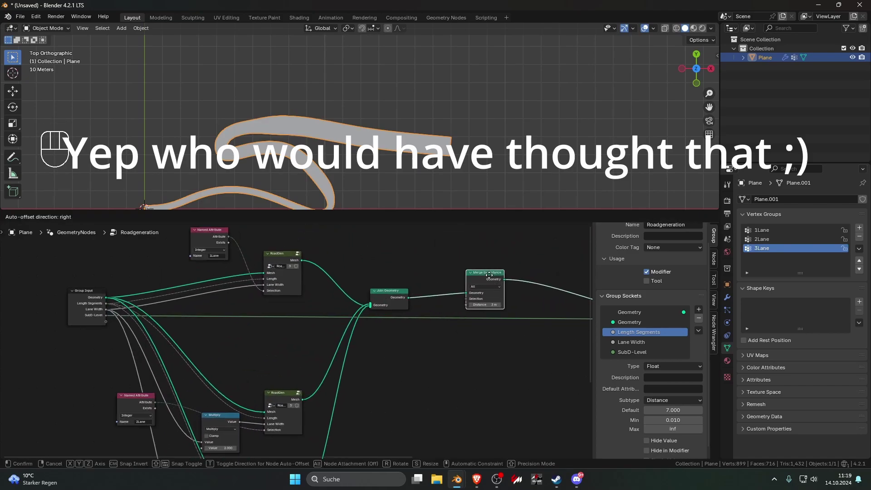
click(448, 266)
click(356, 145)
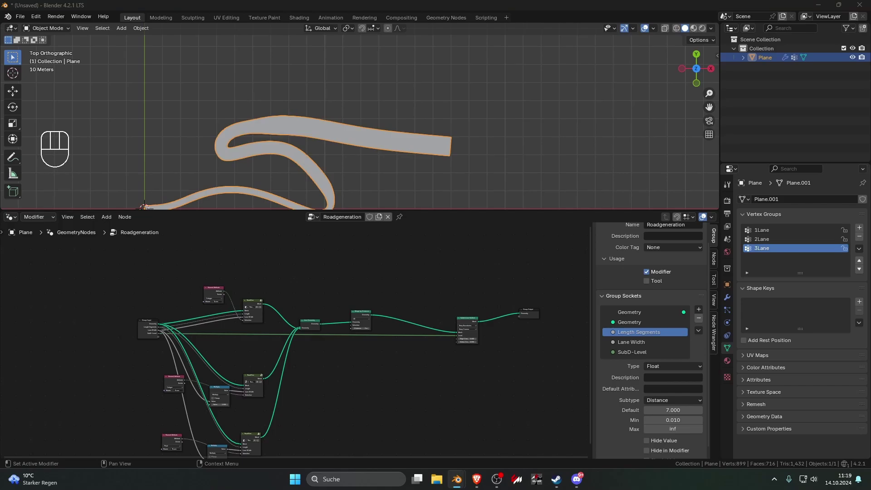
key(Tab)
Branch a new road upward off the straight section in wireframe and set Length Segments to 10 m
key(1)
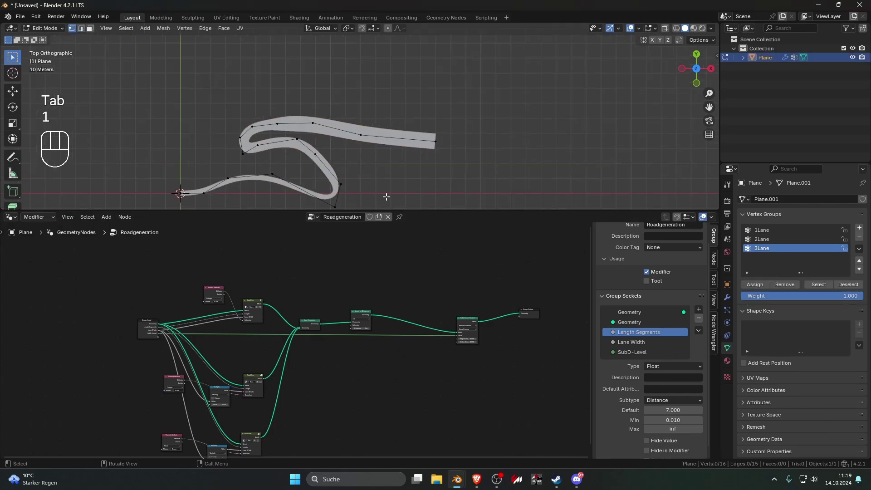
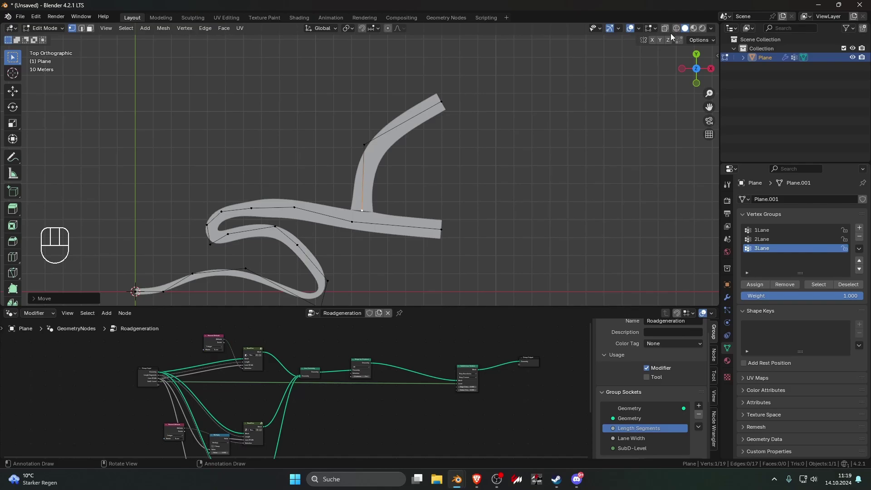
click(675, 34)
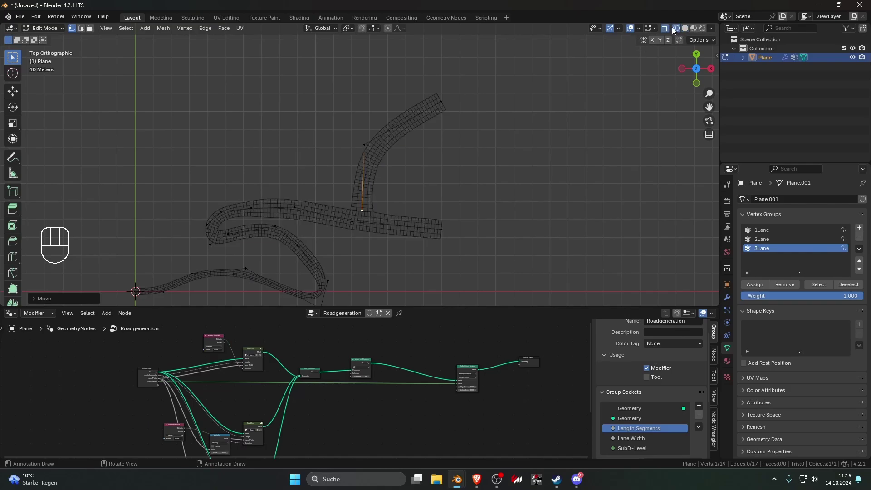
click(733, 299)
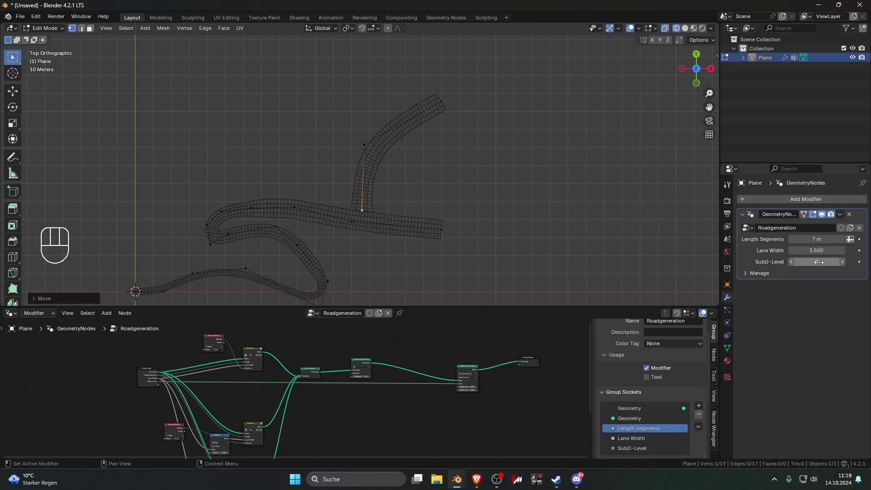
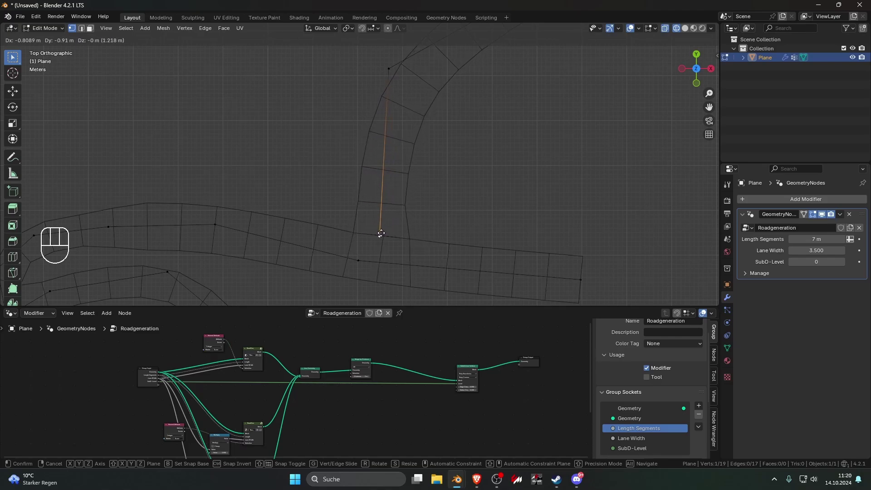
click(373, 228)
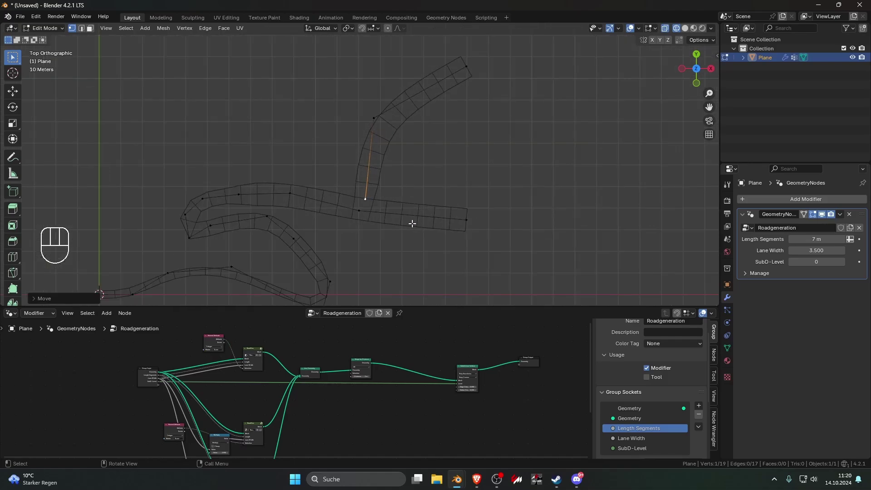
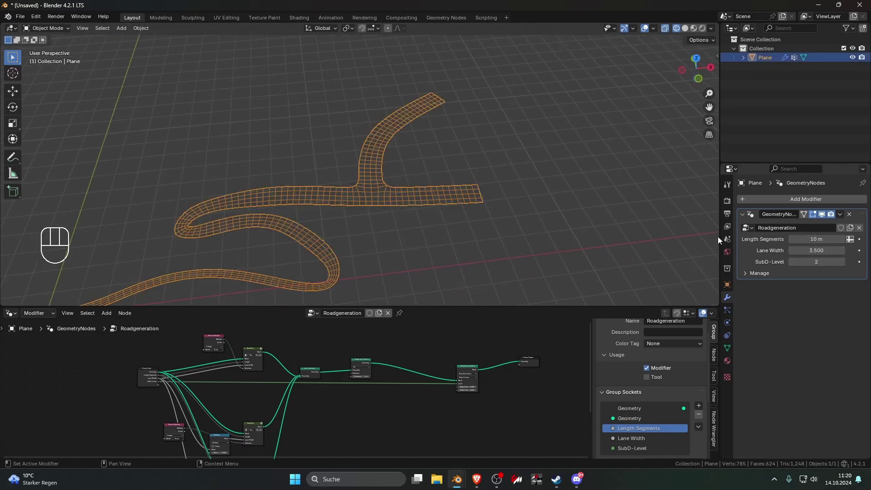
Set Length Segments to 7 m and SubD-Level to 0, then edit the mesh with RoadGen's inner nodes shown
key(KP_7)
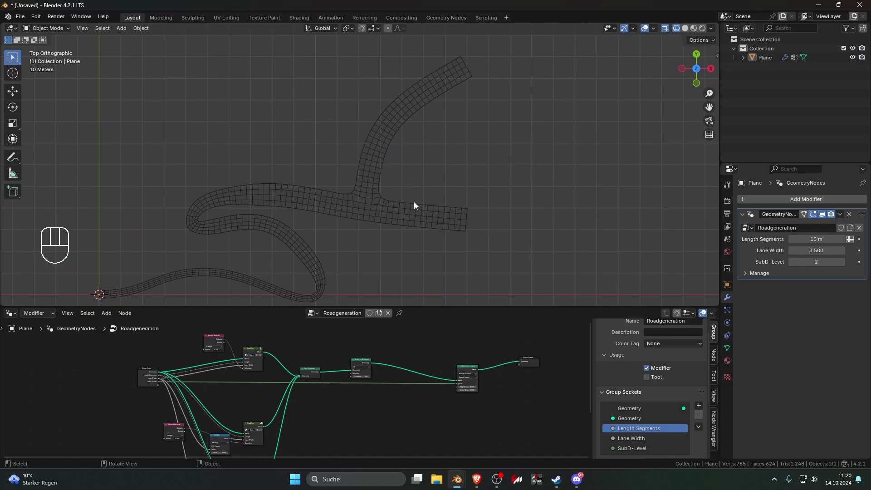
click(417, 226)
click(428, 247)
click(402, 251)
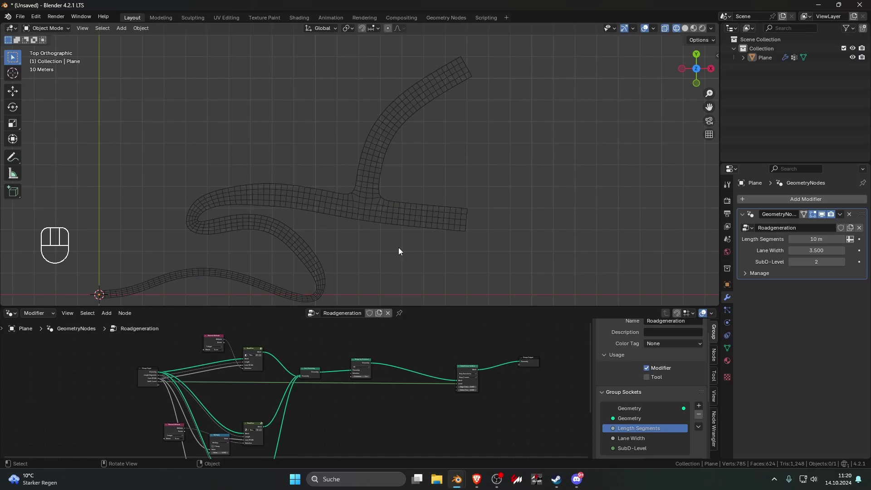
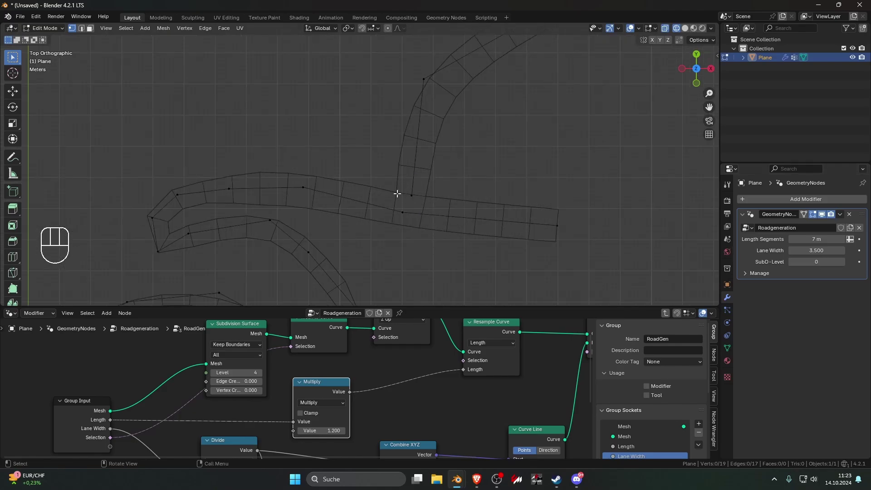
Extrude the road's end vertex repeatedly to draw a long winding path
click(407, 191)
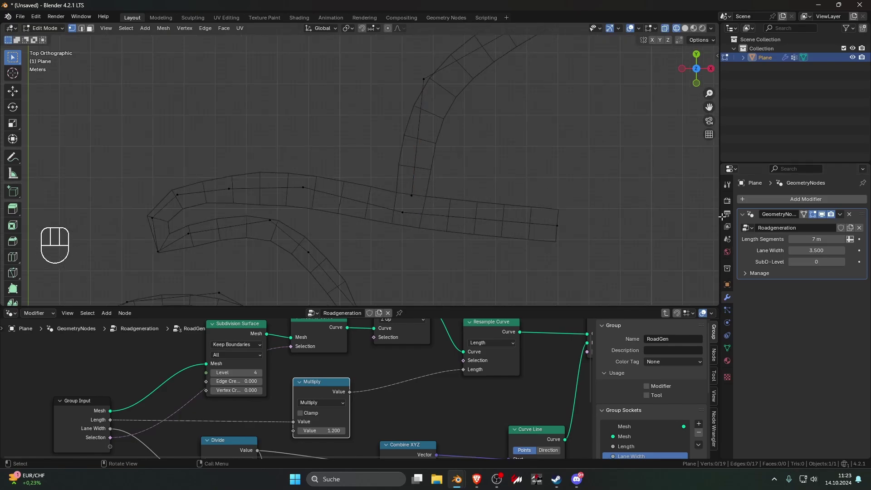
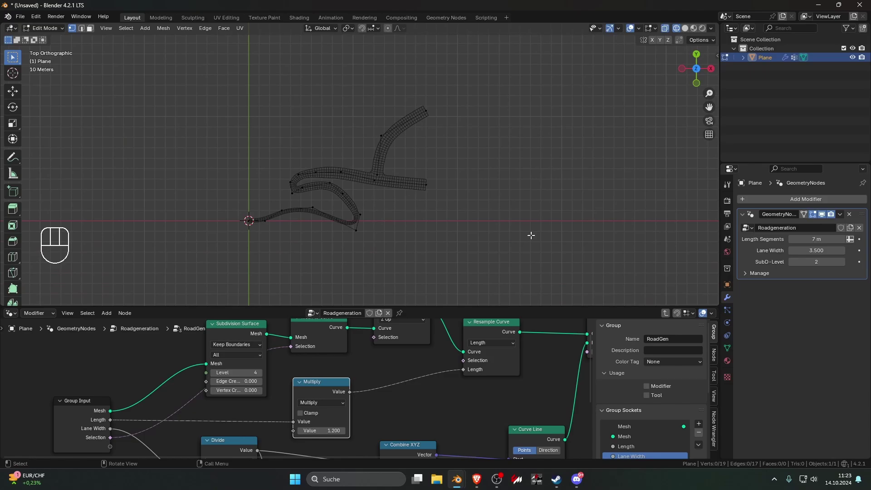
click(466, 234)
key(Tab)
click(462, 238)
key(Tab)
click(498, 236)
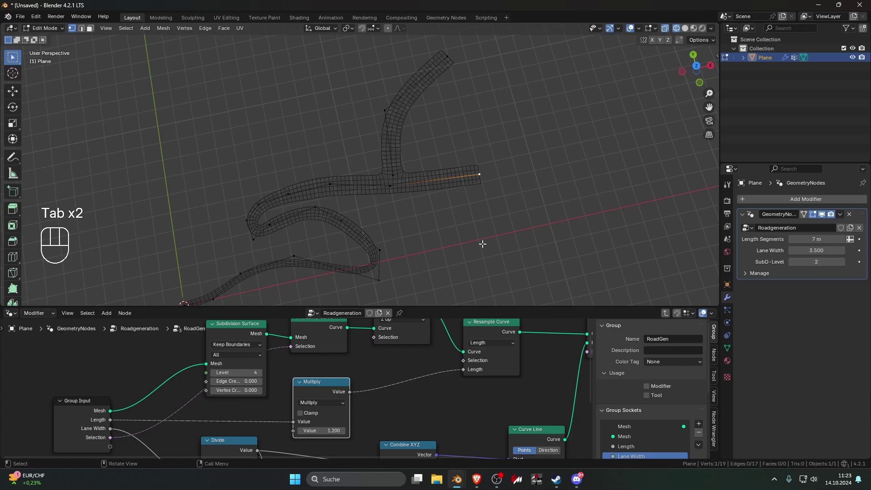
key(KP_7)
drag(478, 192, 254, 181)
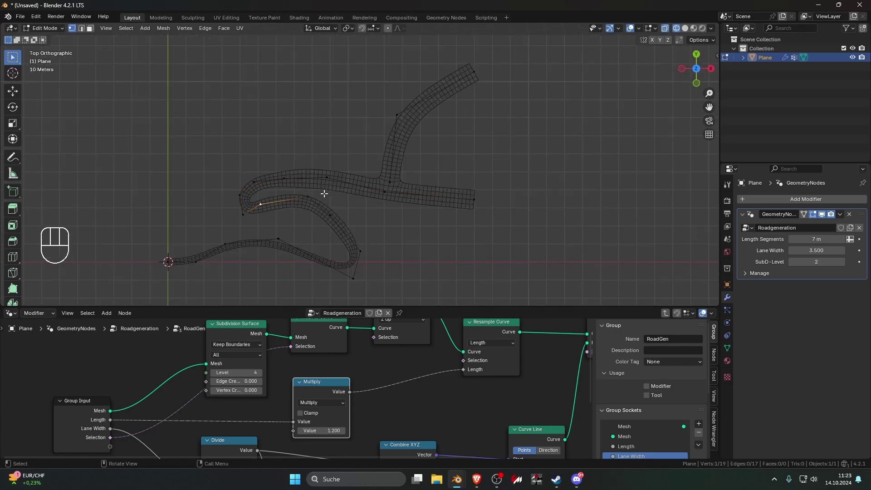
Leave mesh editing and set the GeometryNodes modifier's SubD-Level to 1
click(269, 235)
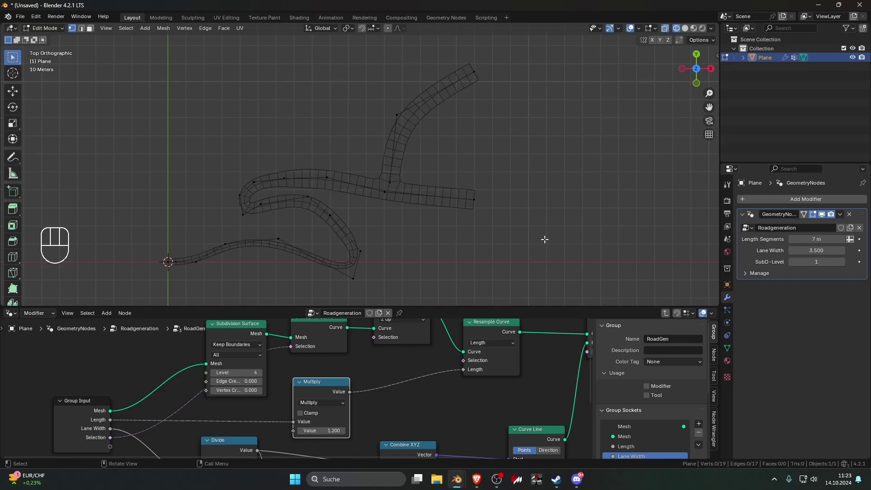
key(Tab)
click(472, 224)
click(384, 202)
click(402, 207)
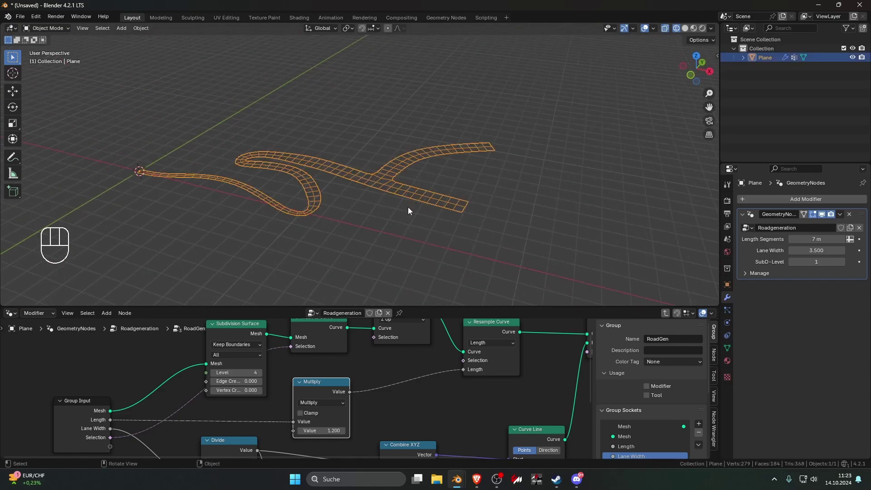
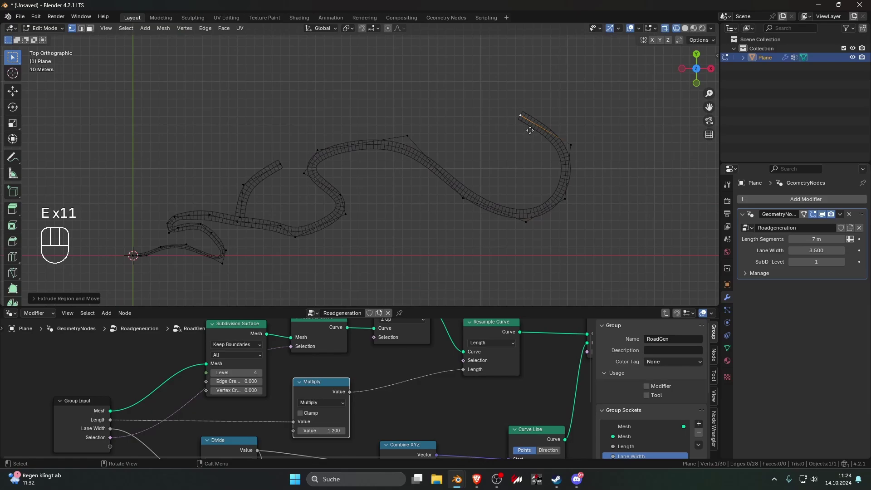
Extrude a new branch from the lower road and drop its end vertex onto the winding loop
key(shift+d)
key(e)
key(e)
key(e)
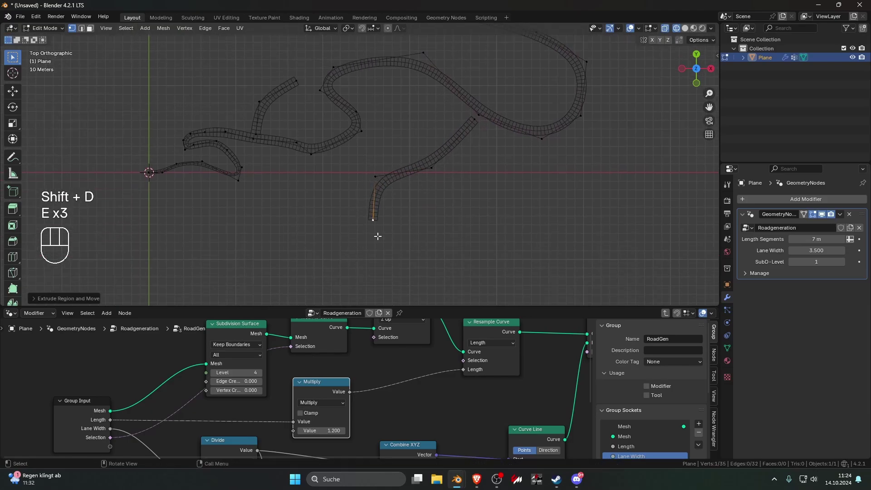
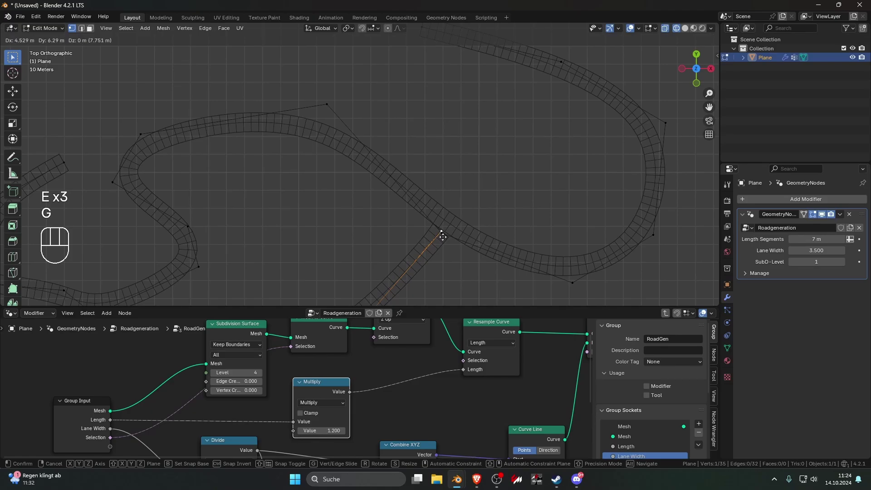
click(441, 229)
key(Tab)
click(449, 274)
click(420, 258)
key(Tab)
key(ctrl+s)
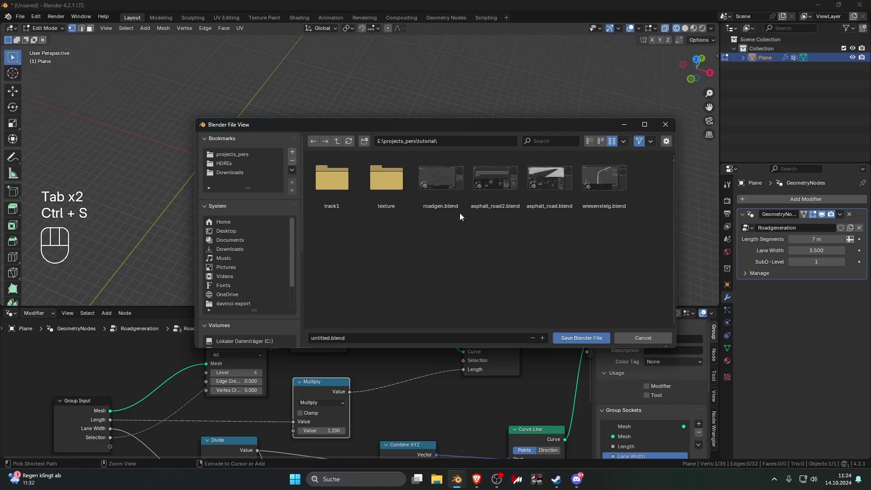
Save the project as roadGen.blend in E:\assets\ and select the road object
key(Tab)
click(455, 204)
key(ctrl+s)
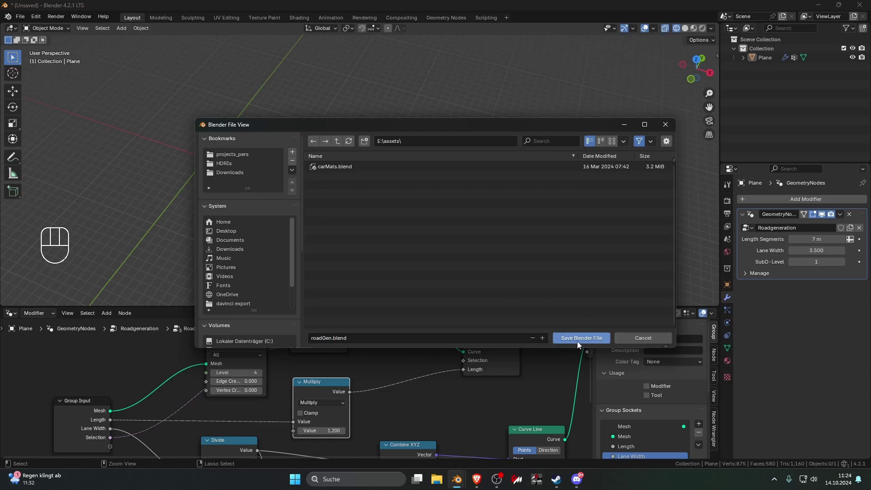
middle_click(480, 268)
click(486, 256)
click(459, 244)
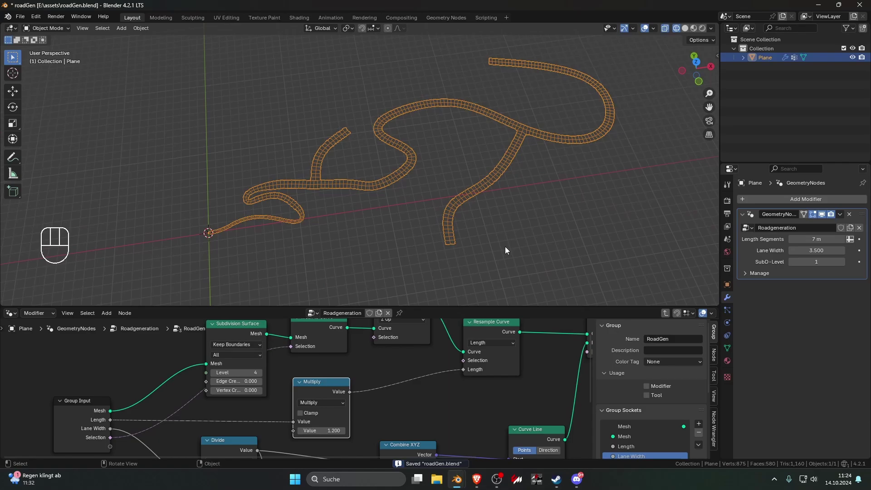
drag(508, 250, 440, 225)
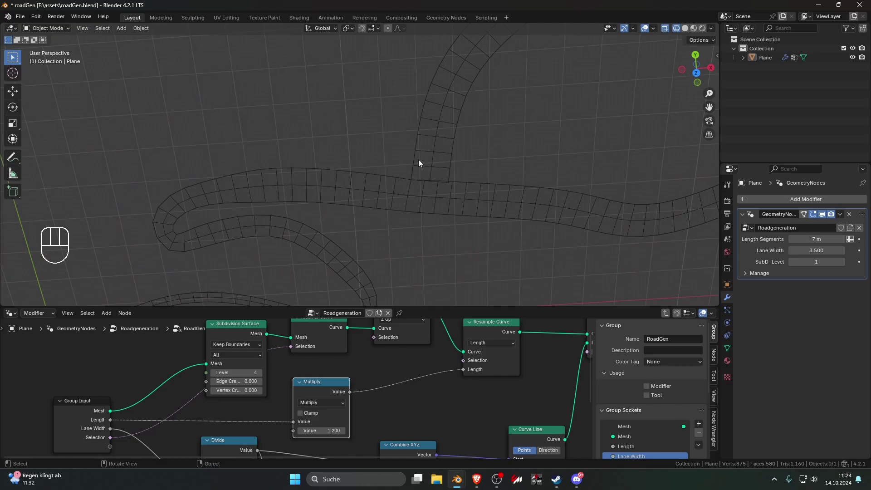
Rename the road object to roadGen in the Outliner
key(Tab)
key(g)
click(427, 174)
key(Tab)
click(483, 176)
key(ctrl+s)
click(452, 205)
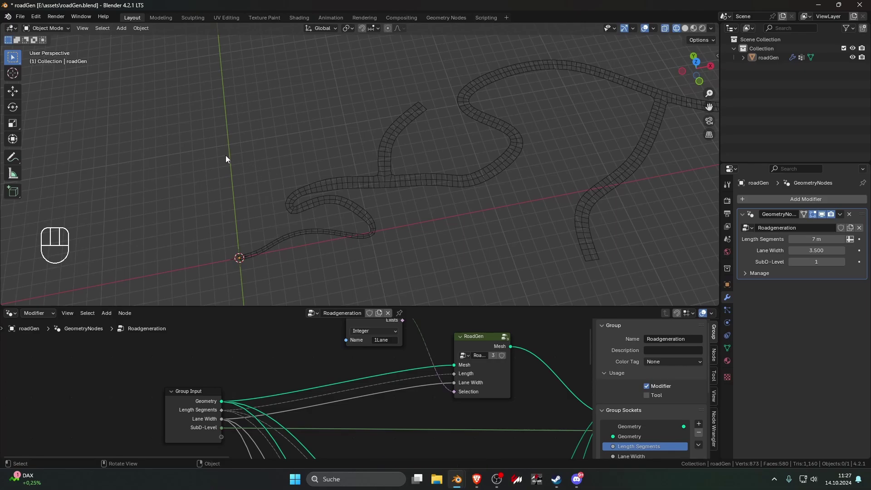
click(404, 207)
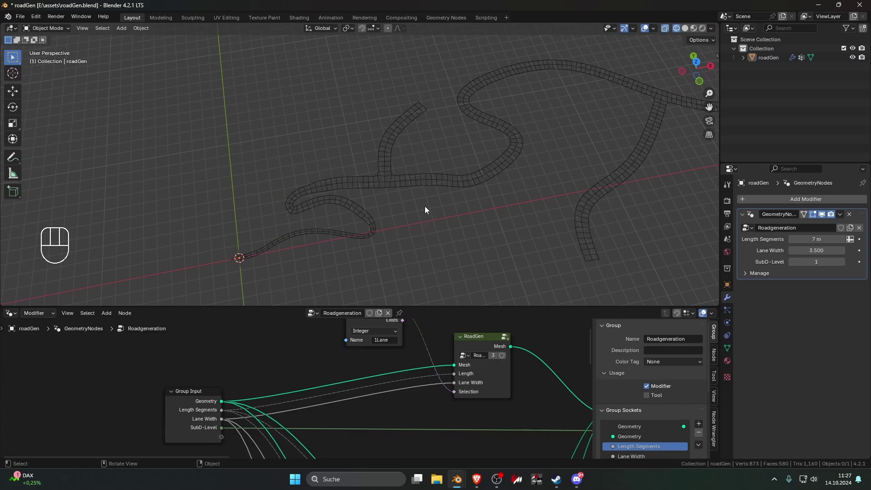
Mark roadGen as an asset and save over roadGen.blend
click(429, 209)
drag(25, 21, 62, 97)
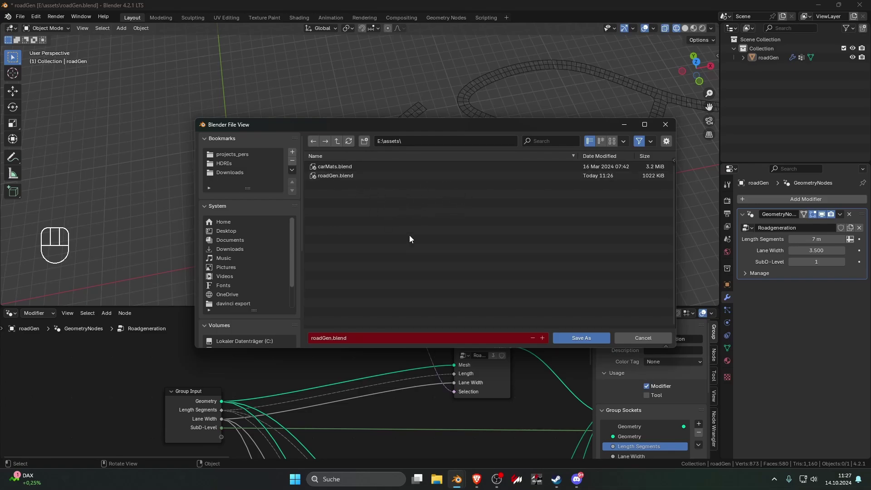
click(410, 187)
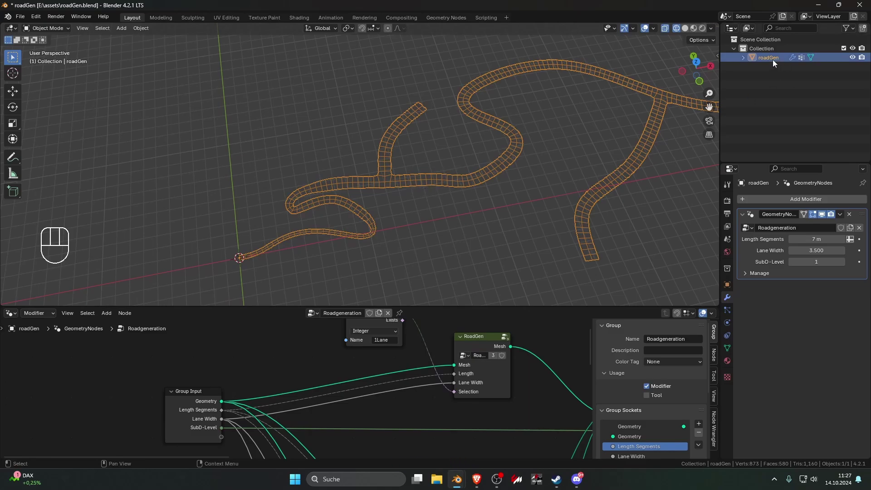
drag(770, 61, 747, 147)
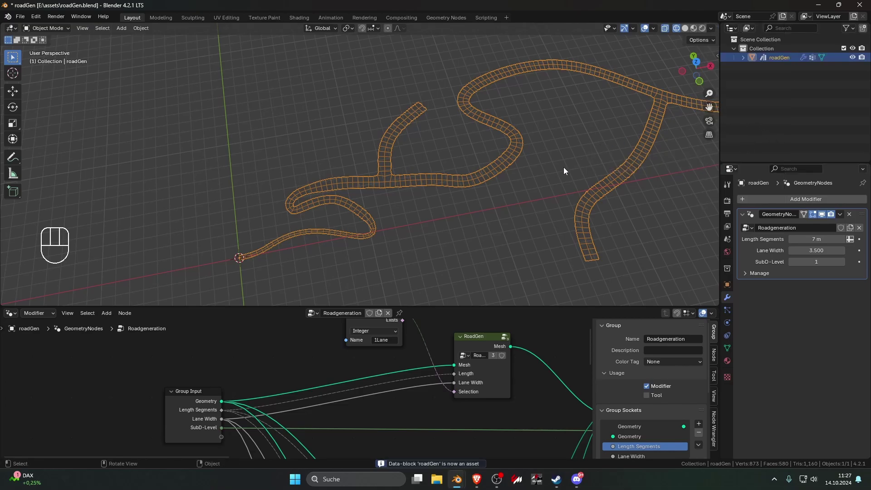
key(ctrl+s)
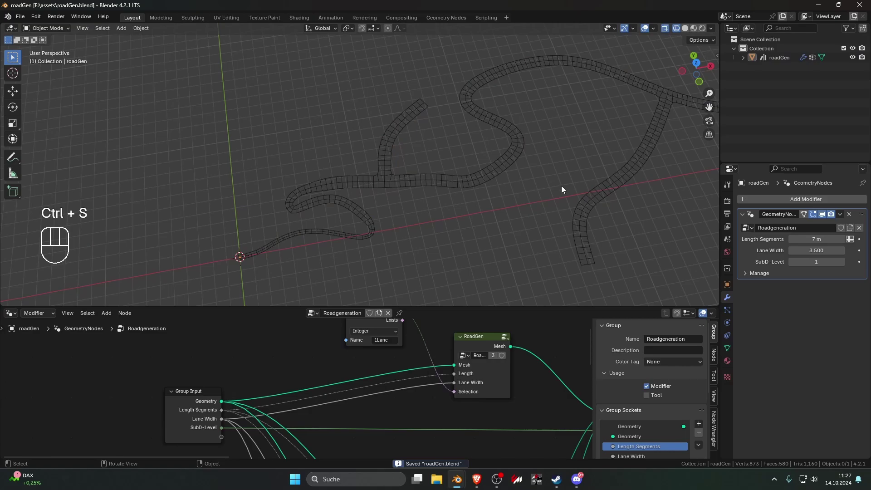
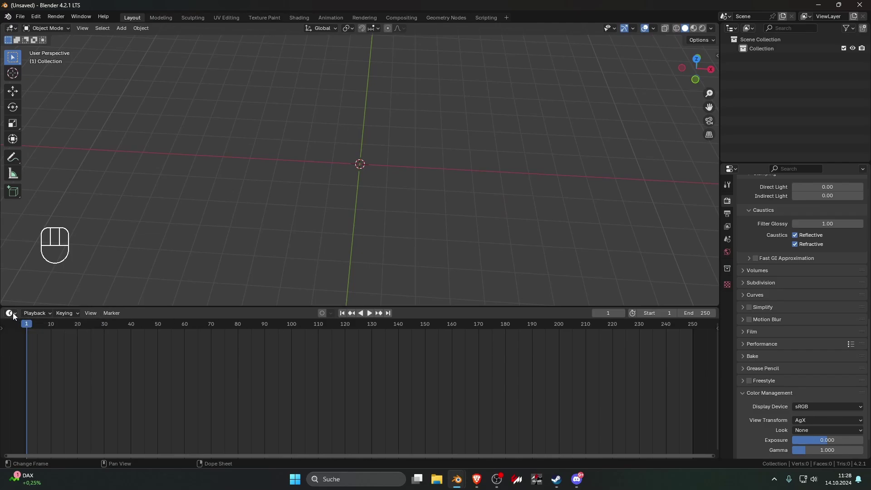
Show the Asset Browser and drag the roadGen asset into the empty scene
drag(14, 316, 310, 370)
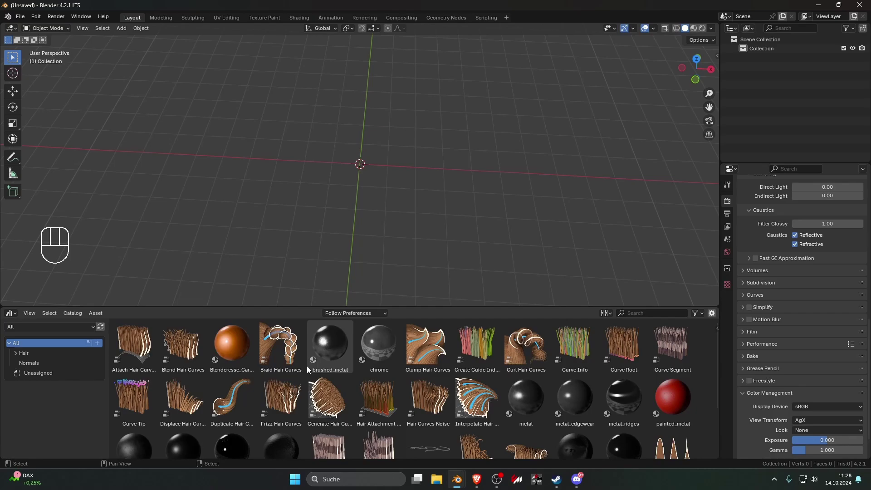
drag(20, 331, 33, 399)
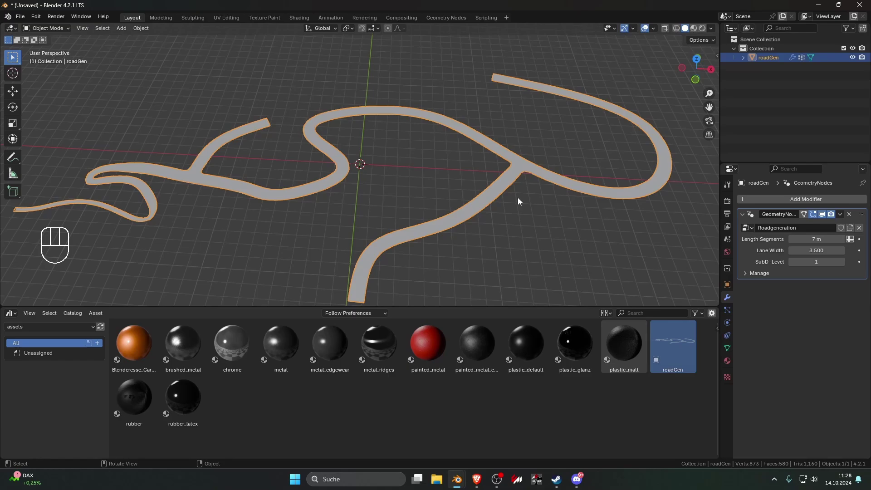
key(Tab)
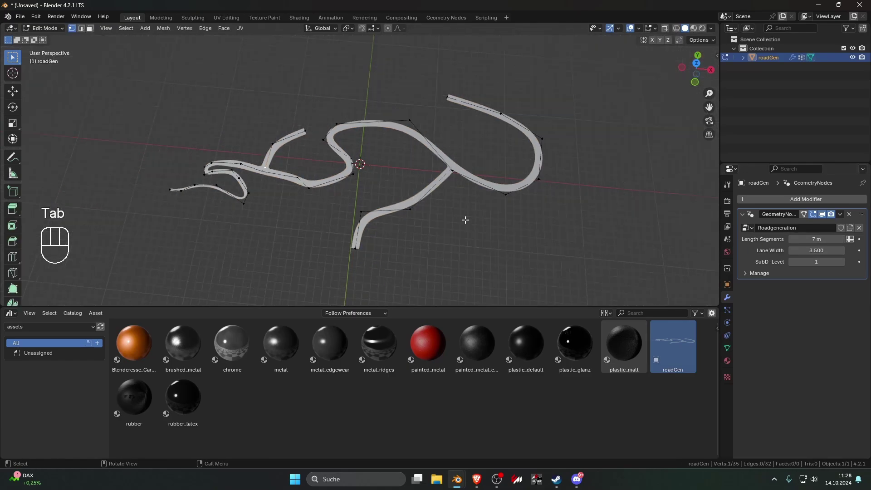
Select all of roadGen's path vertices in Edit Mode and delete them
key(a)
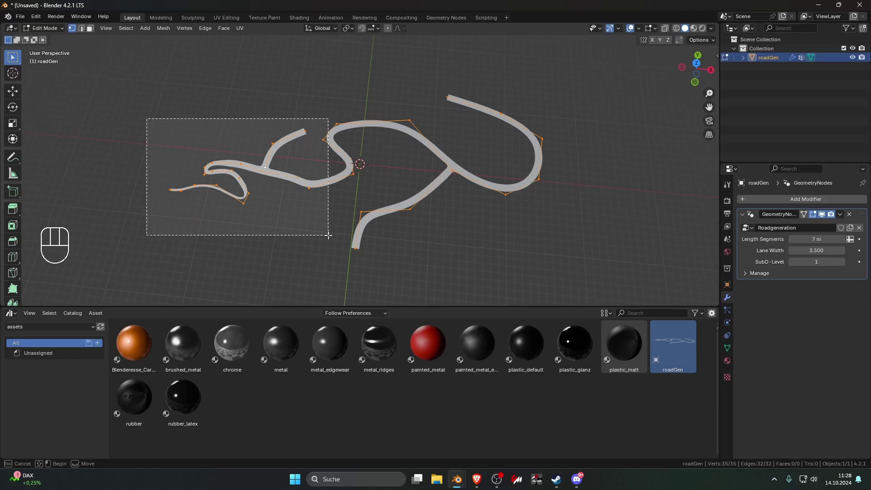
drag(493, 283, 397, 237)
key(a)
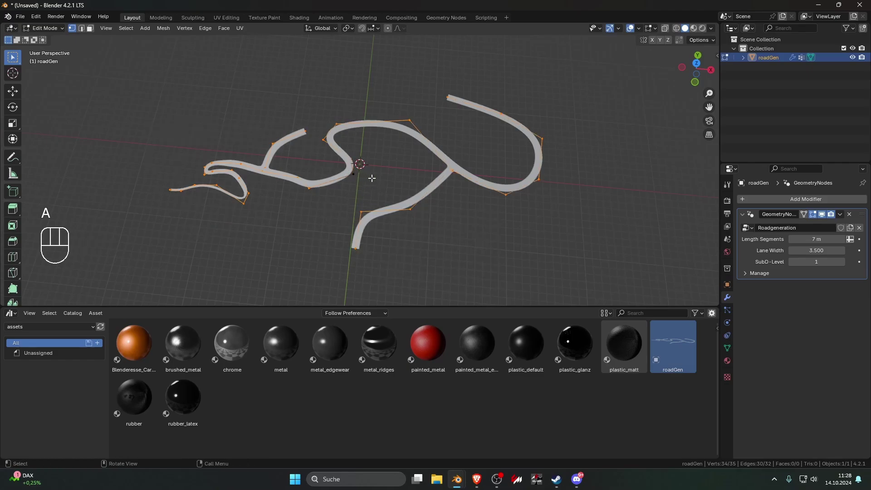
key(a)
key(Delete)
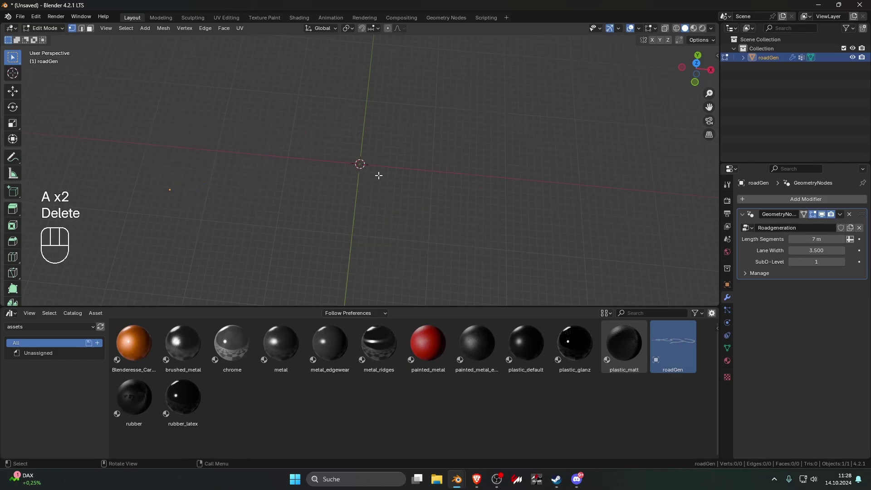
Add a small plane at the origin and extrude a new branch from the path, viewed top-down
key(a)
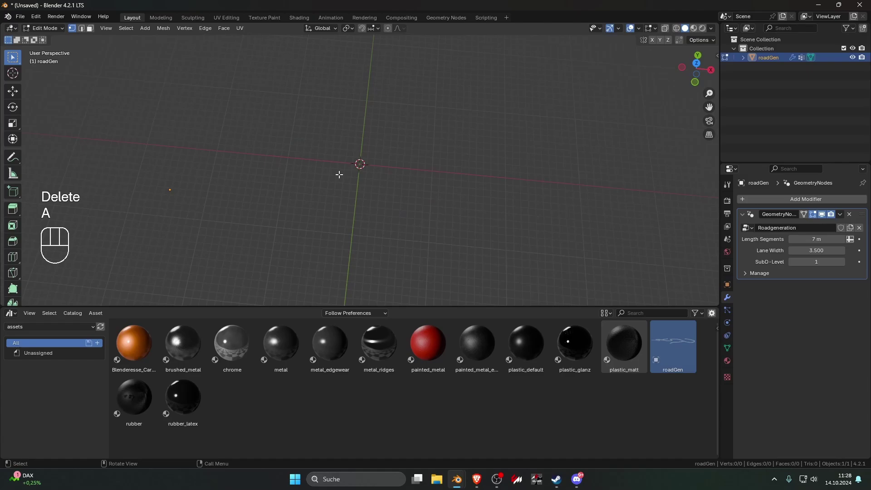
key(shift+a)
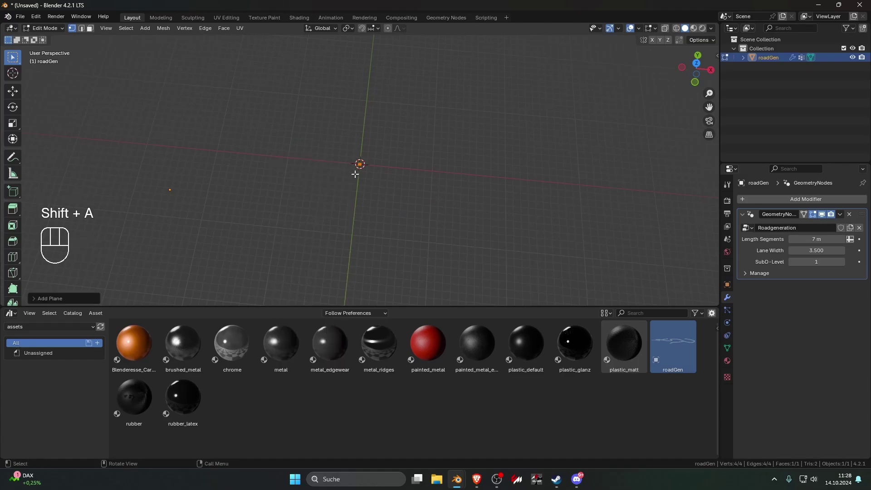
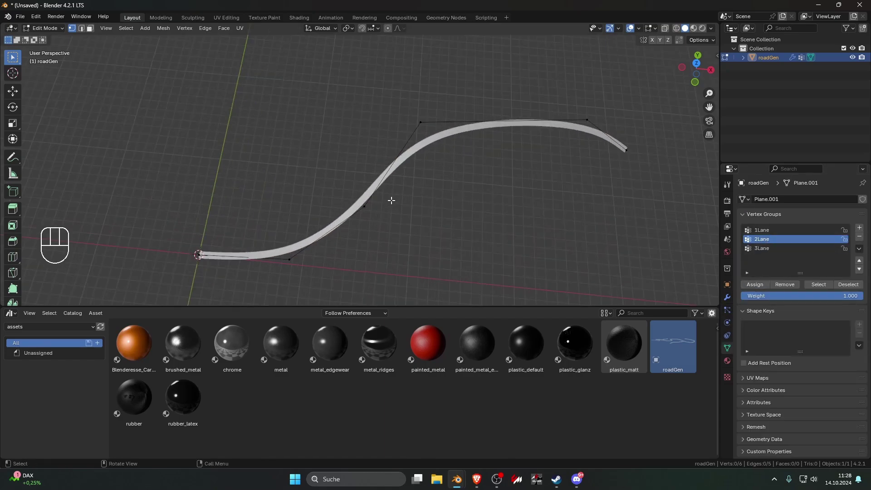
key(KP_7)
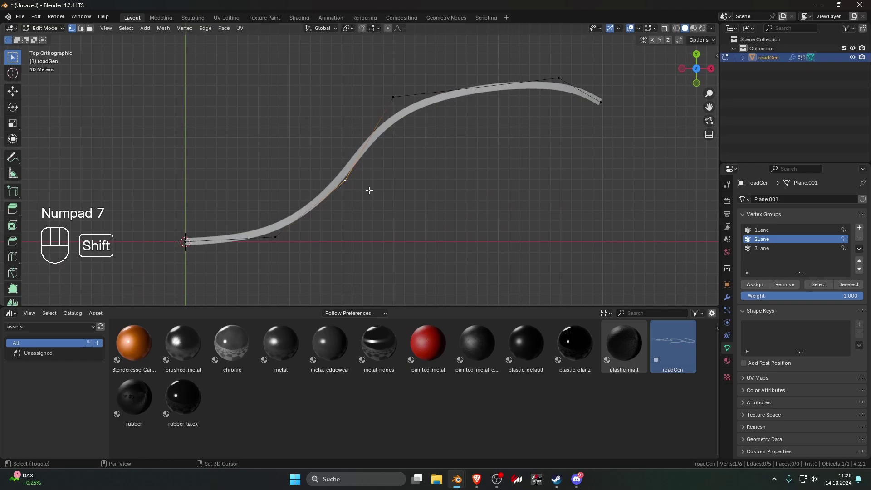
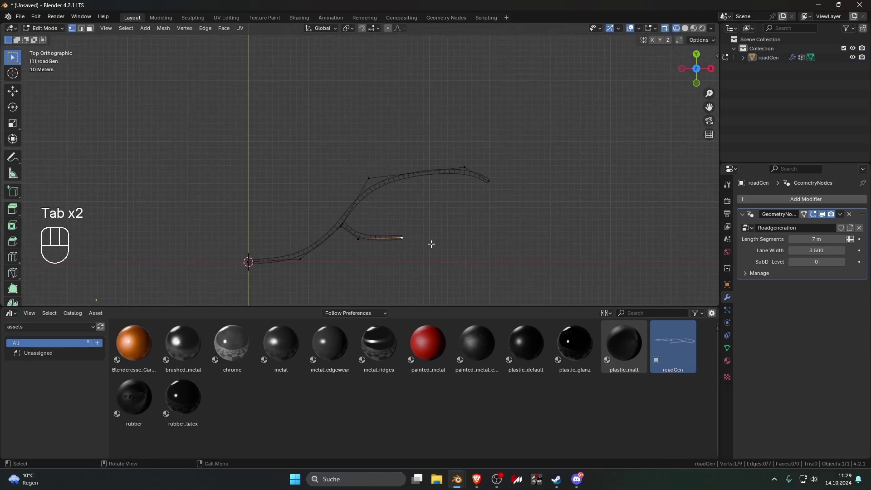
key(e)
key(e)
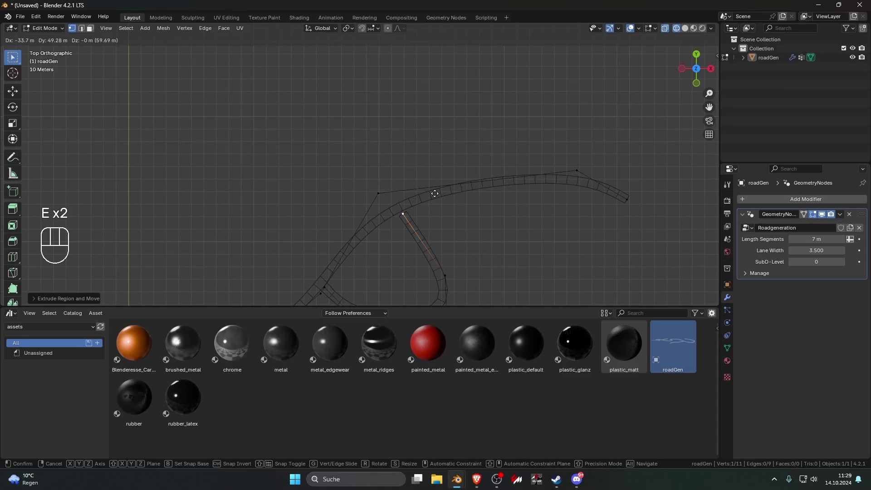
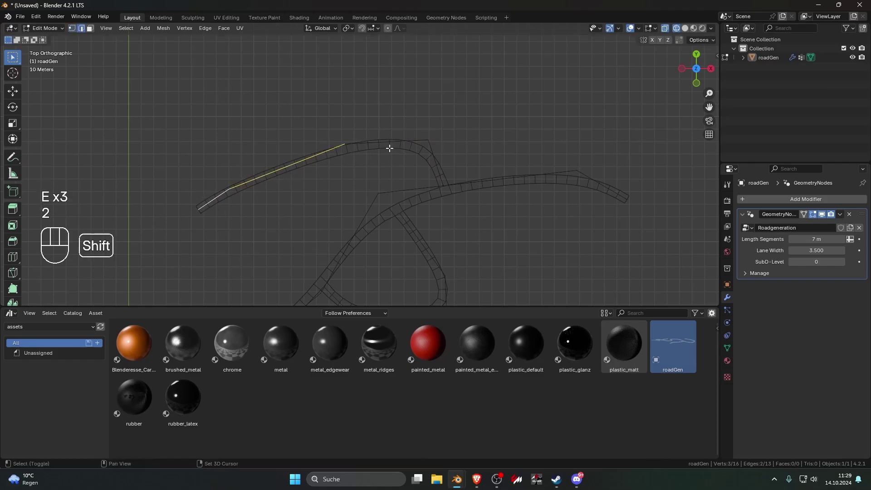
click(733, 347)
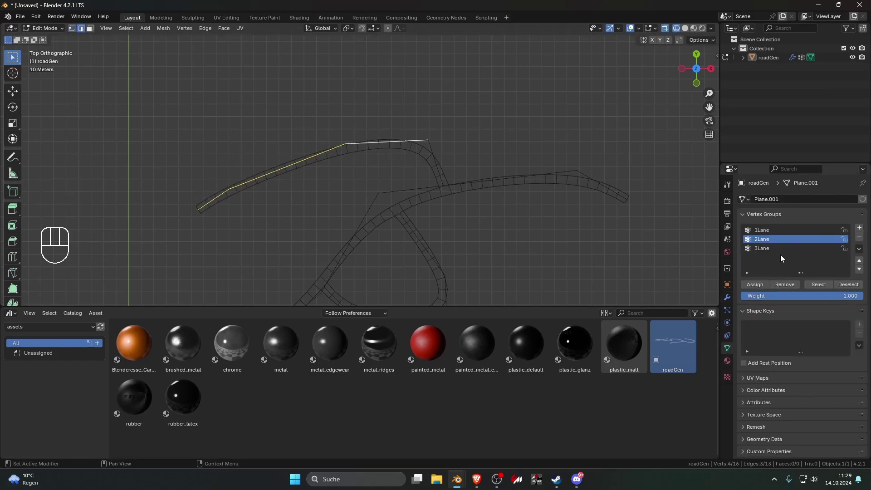
Shape the new winding path so roadGen generates a segmented road strip along it
drag(766, 233, 755, 285)
click(428, 156)
click(767, 245)
click(760, 287)
key(Tab)
click(498, 234)
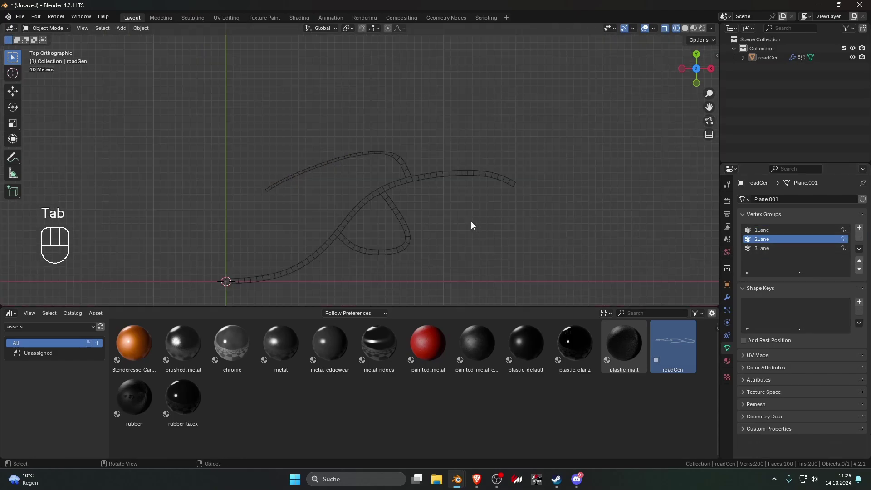
key(Tab)
key(1)
key(ctrl+r)
click(435, 225)
key(g)
key(g)
key(2)
click(775, 288)
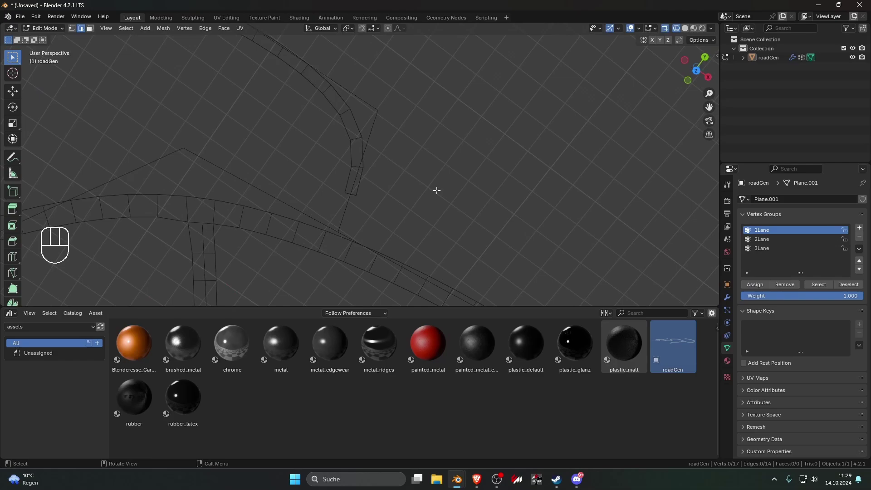
Select the 1Lane and 2Lane vertex groups to see which road parts they cover
click(346, 216)
drag(762, 244, 345, 216)
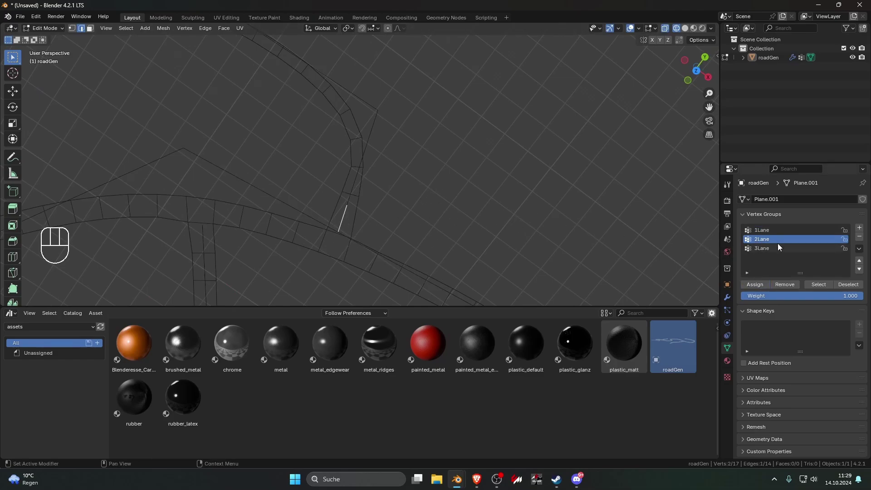
click(788, 287)
drag(773, 231, 423, 213)
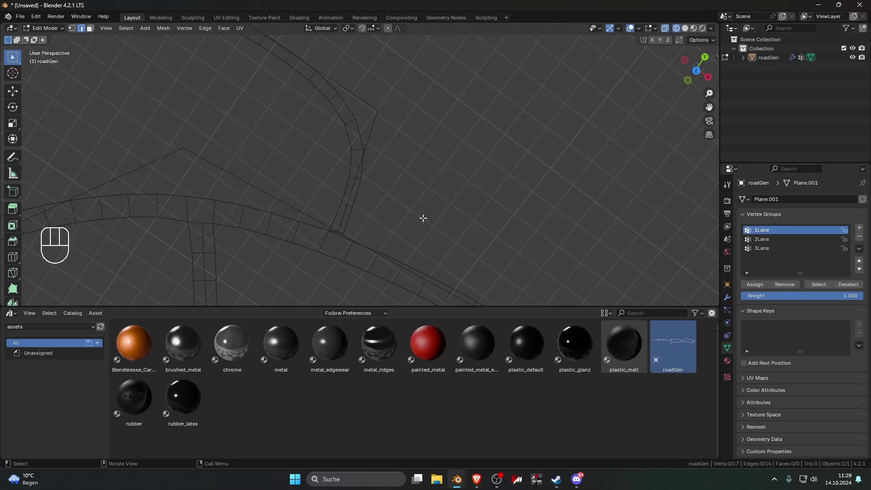
key(1)
key(g)
click(347, 229)
key(Tab)
drag(387, 214, 376, 235)
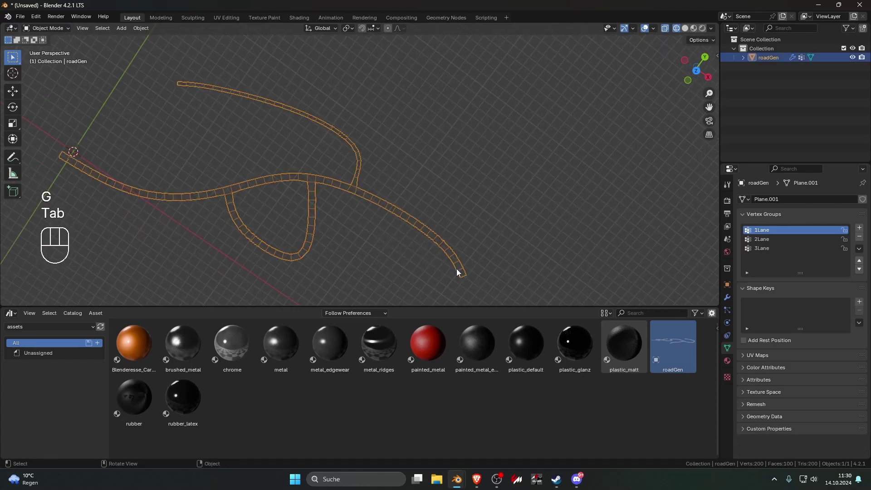
key(Tab)
Check the 2Lane and 3Lane vertex groups too, then return to Object Mode
key(KP_7)
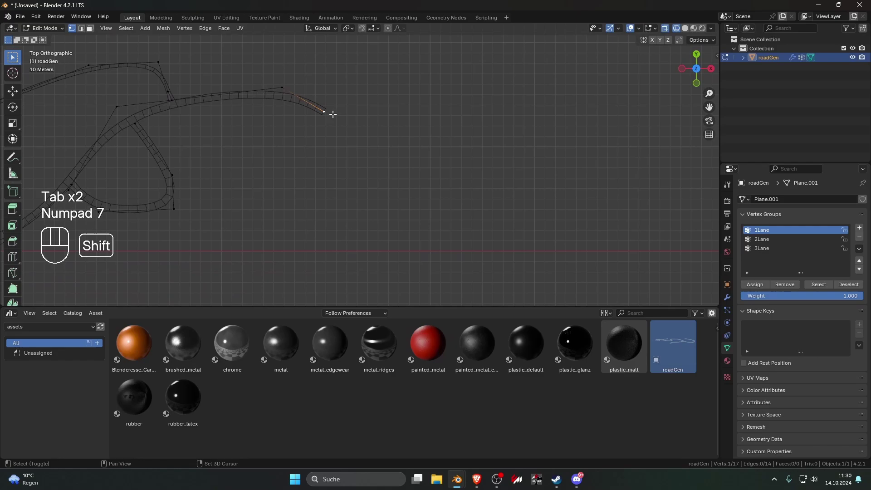
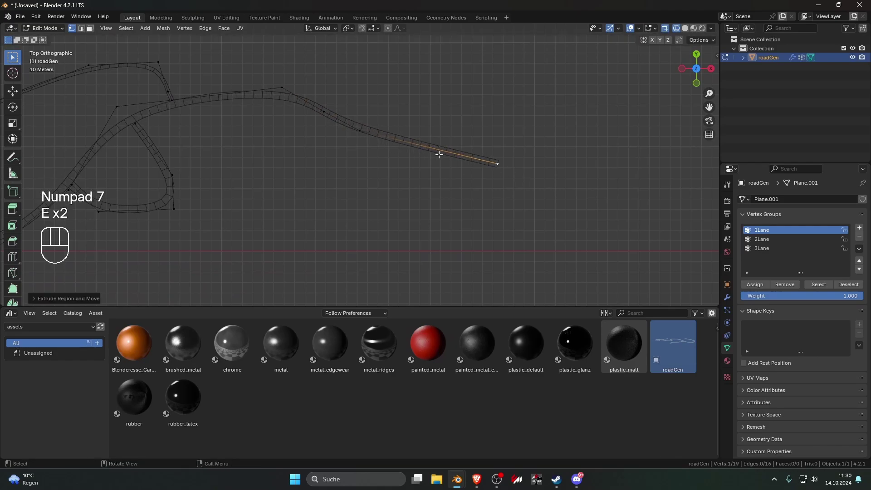
key(2)
click(459, 151)
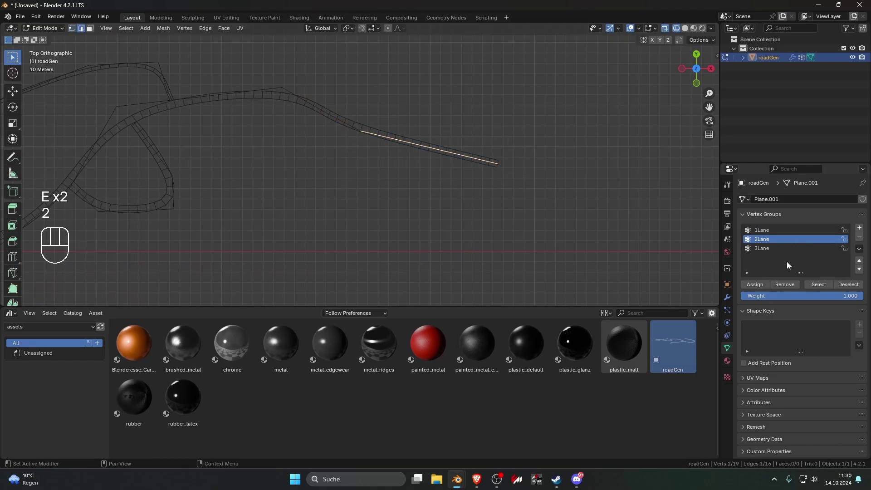
double_click(774, 257)
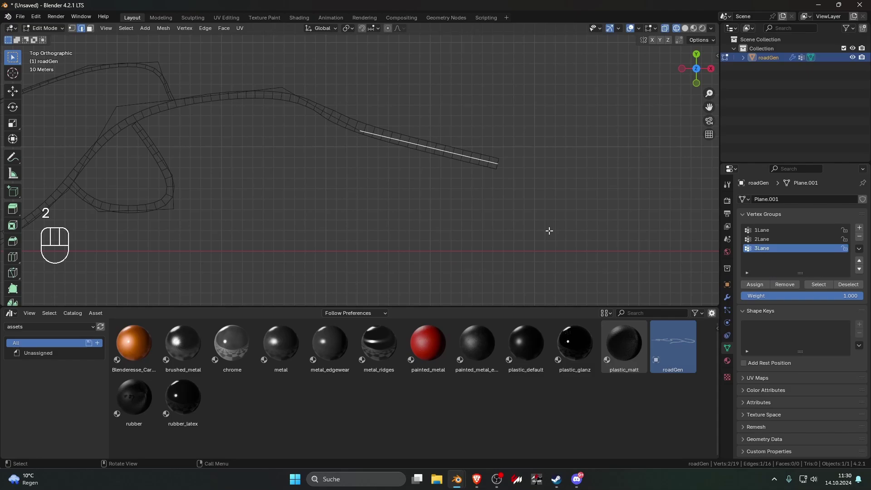
key(Tab)
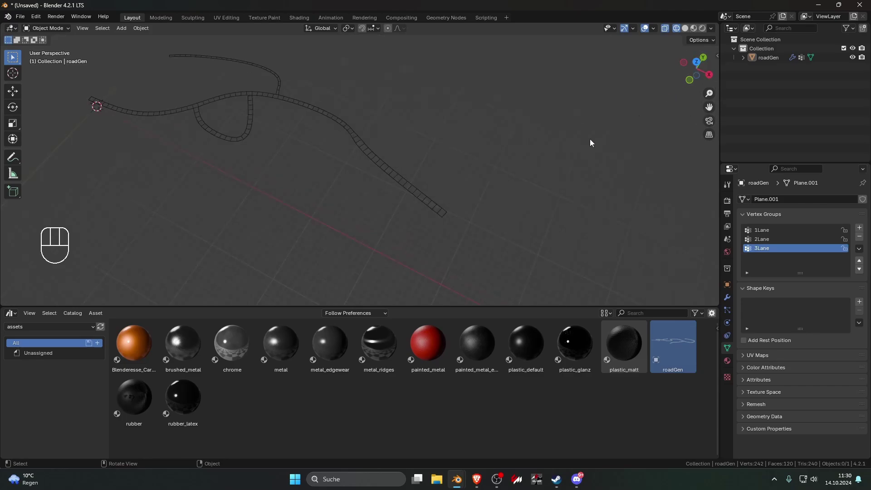
Set View > Clip End to 100000 m in the sidebar and dismiss the save dialog
key(n)
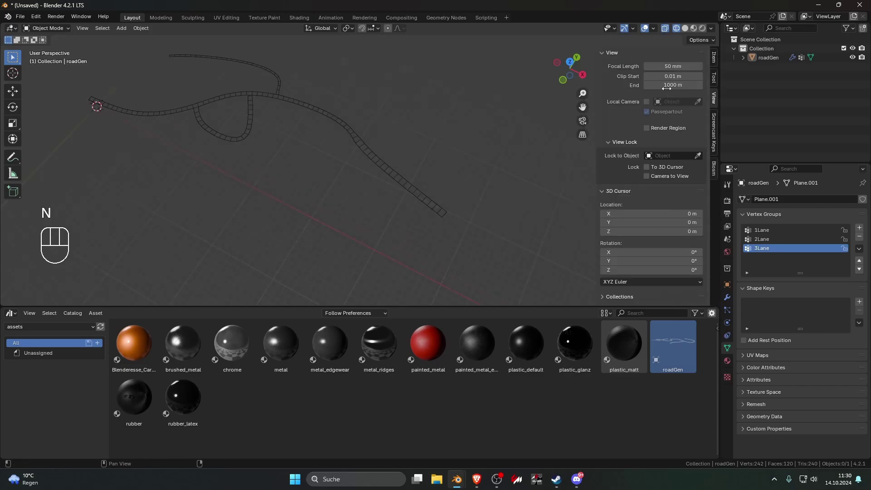
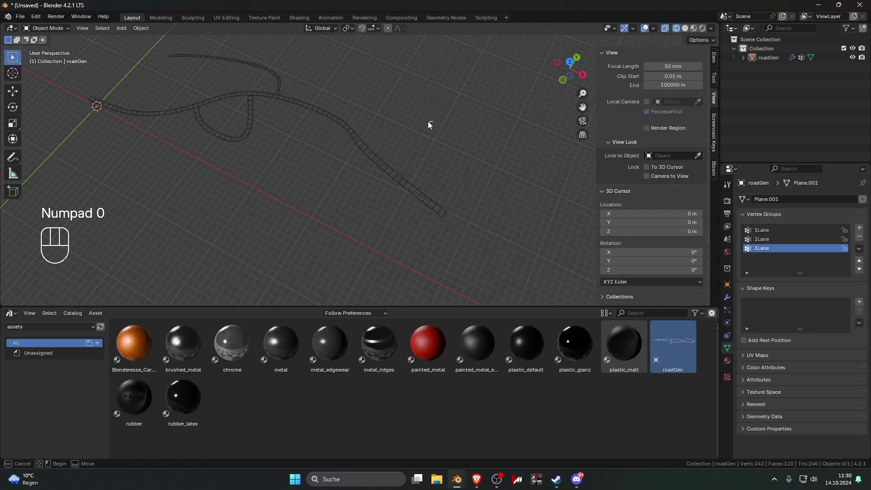
key(ctrl+s)
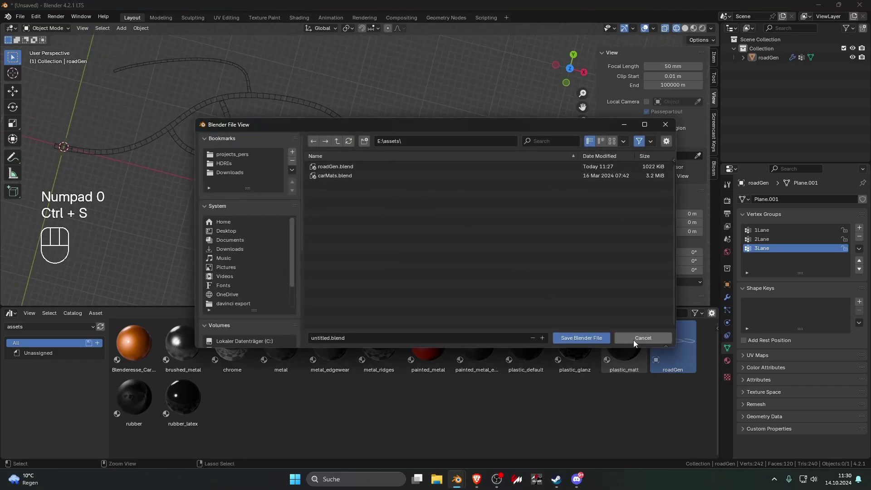
key(n)
key(Tab)
click(406, 142)
Join a branch end onto the main strip and show the road generator's modifier settings
key(1)
click(400, 143)
key(g)
click(398, 143)
key(Tab)
click(729, 300)
click(420, 228)
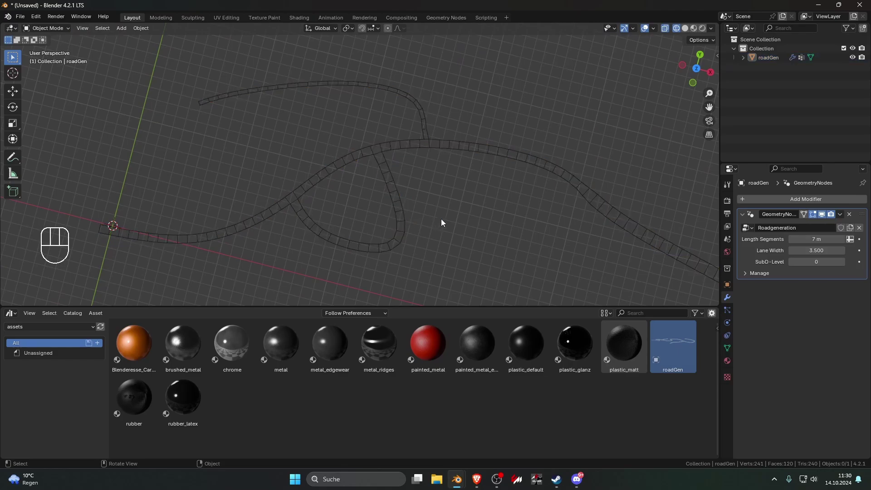
Set the GeometryNodes modifier's SubD-Level to 2 for a denser road mesh
click(406, 220)
click(445, 216)
click(444, 217)
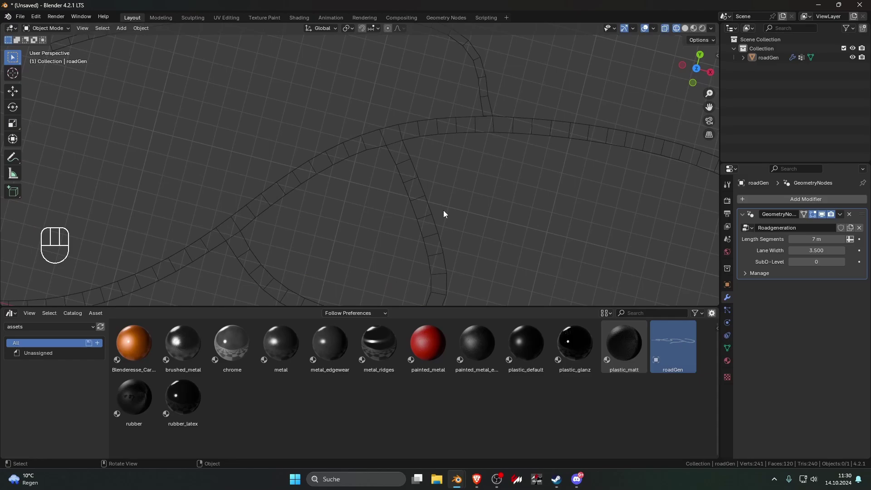
click(455, 177)
key(Tab)
key(g)
click(452, 169)
key(Tab)
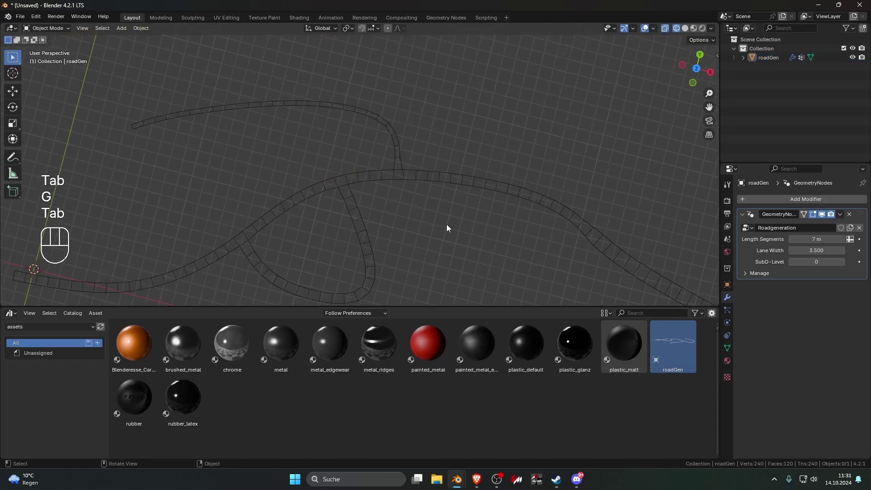
click(846, 268)
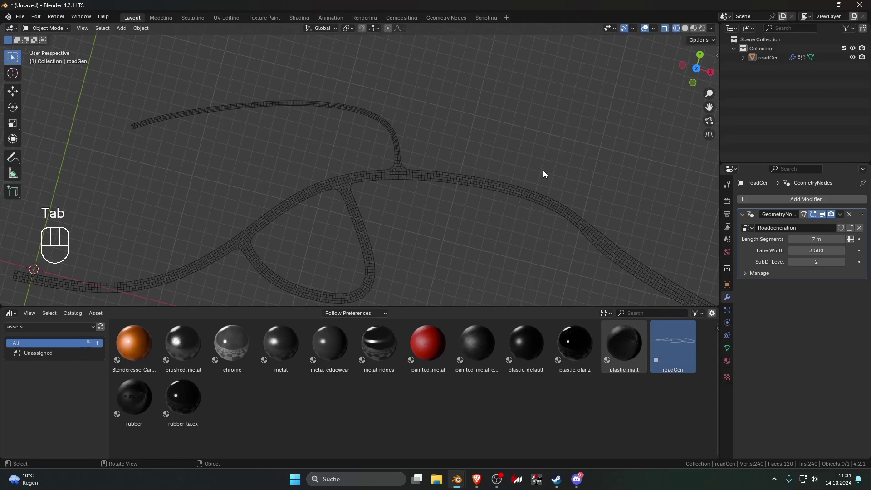
Show the branching road network as solid grey shaded surfaces in the viewport
click(601, 128)
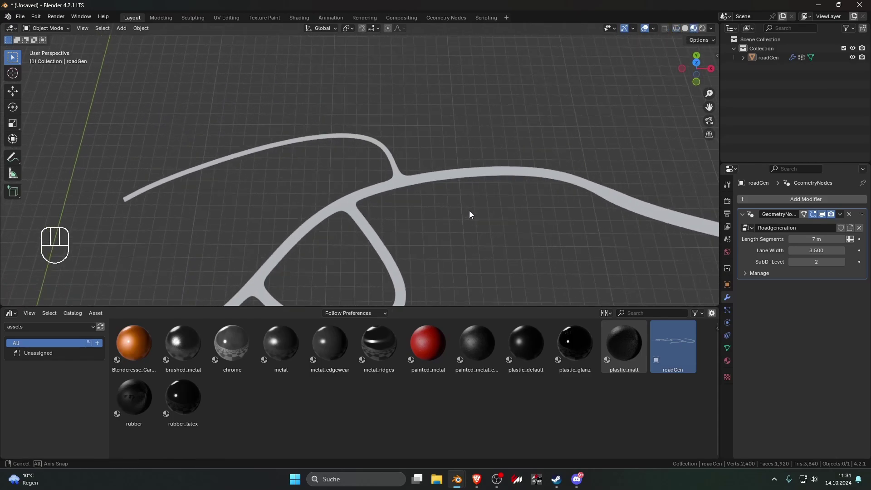
click(494, 217)
key(Tab)
key(Tab)
click(468, 227)
click(410, 233)
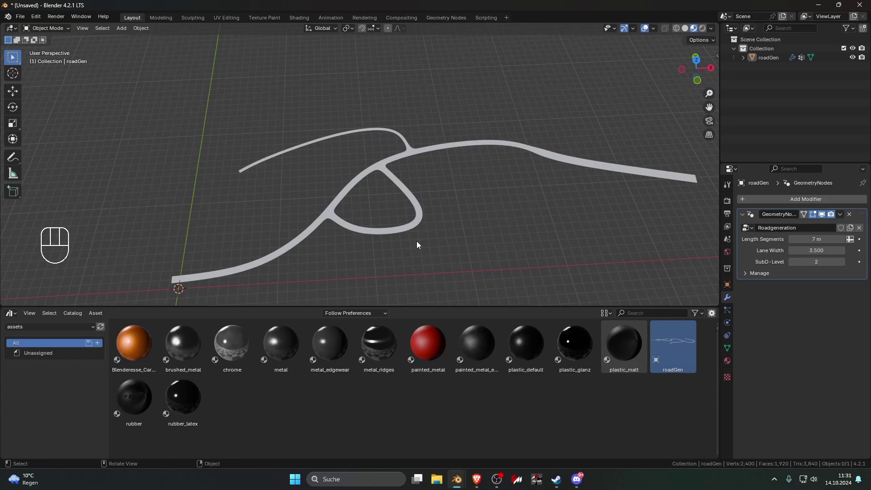
Frame the roads in view and select the roadGen object in the Outliner
click(427, 242)
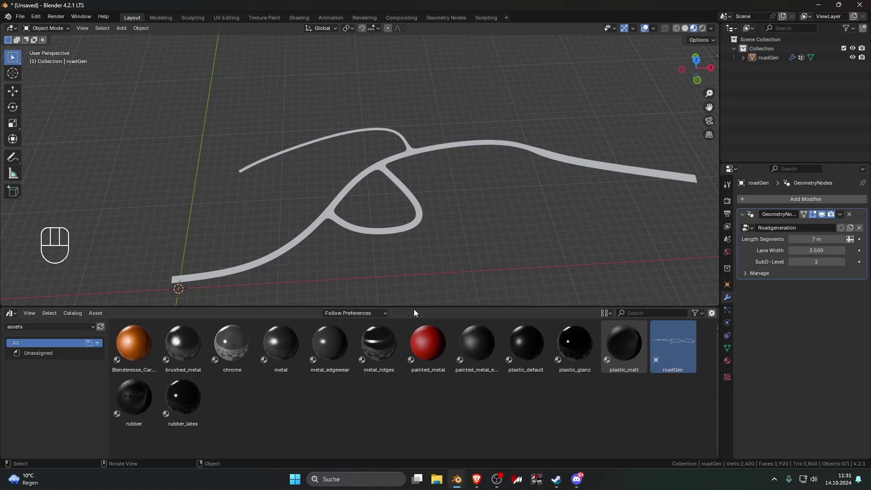
click(426, 290)
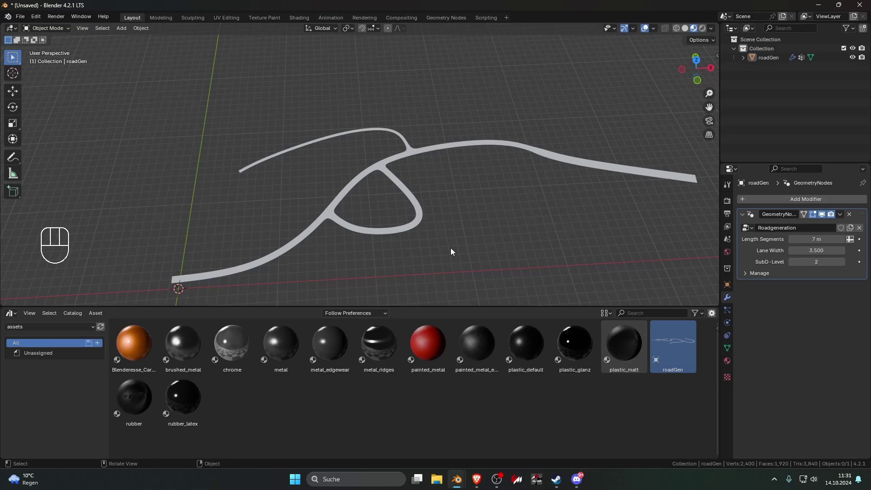
click(412, 230)
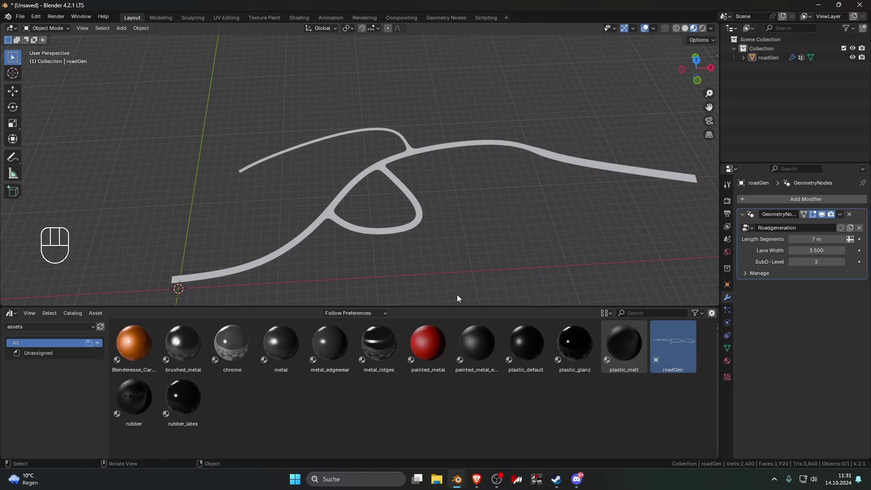
click(392, 232)
click(448, 255)
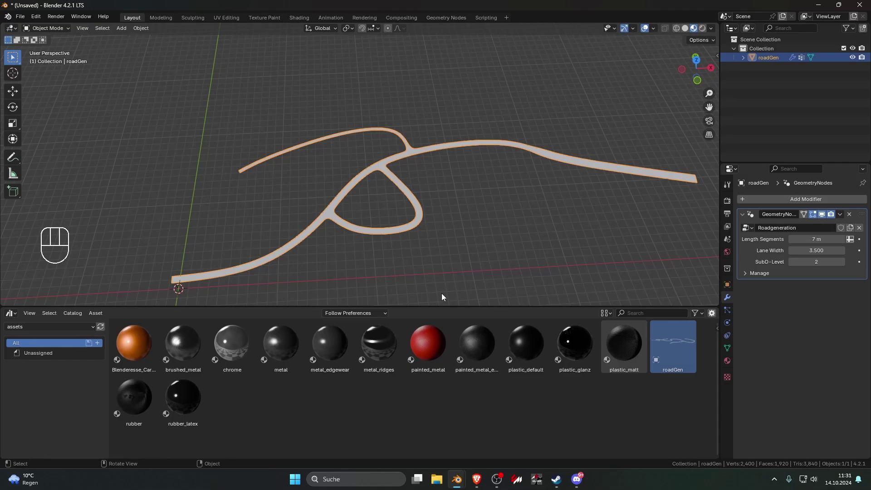
Switch the lower area to the Geometry Node Editor and enter the nested RoadGen node group
drag(14, 315, 69, 388)
middle_click(316, 379)
middle_click(323, 401)
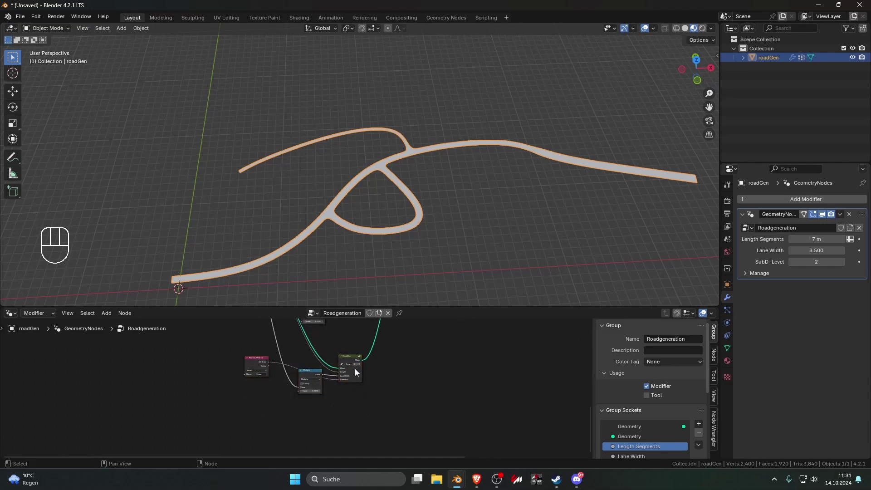
click(354, 363)
key(Tab)
drag(469, 432, 422, 413)
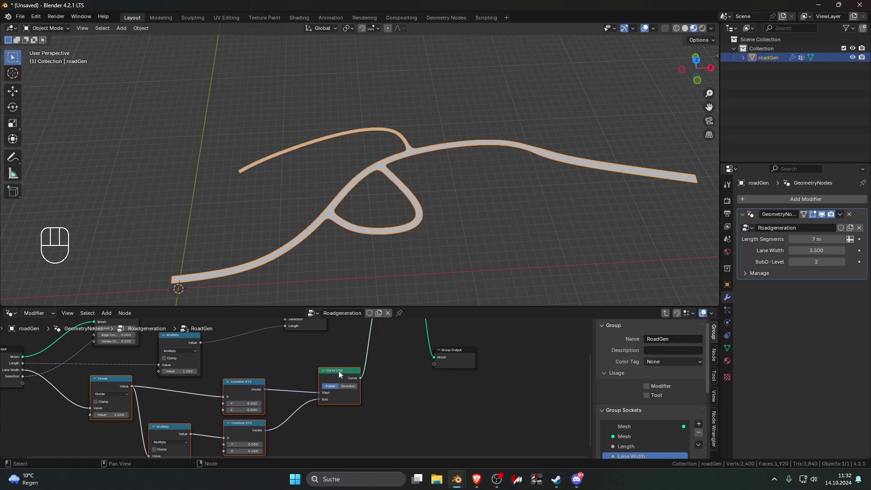
Inspect nodes inside RoadGen and step back out to the main Roadgeneration tree
click(388, 409)
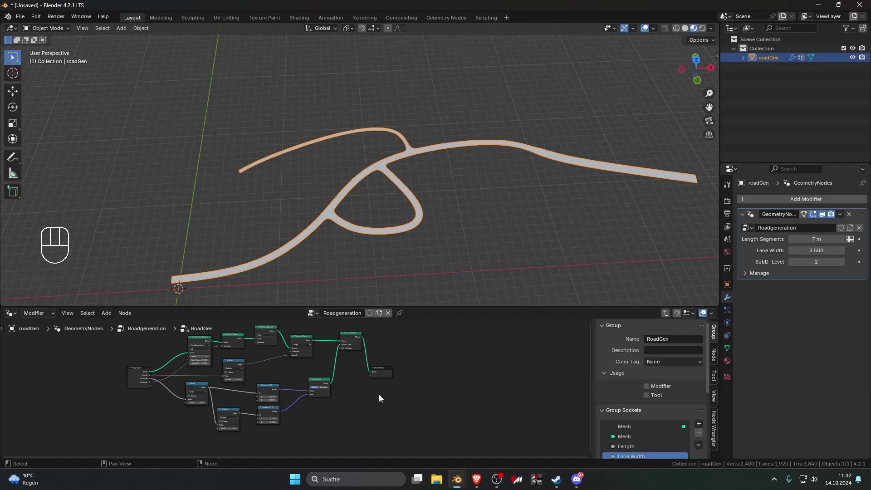
click(441, 411)
click(450, 362)
key(Tab)
key(Tab)
key(Tab)
Tab into the RoadGen group once more and return to the main node tree
click(405, 381)
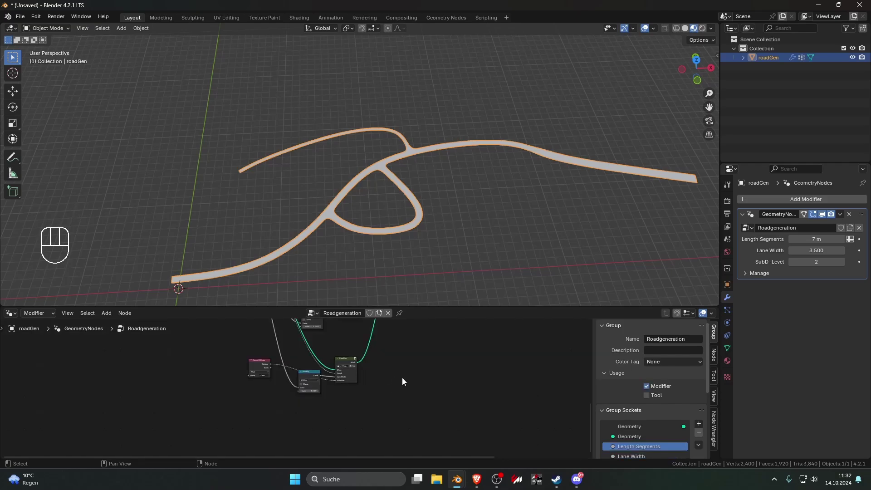
click(413, 279)
key(Tab)
key(Tab)
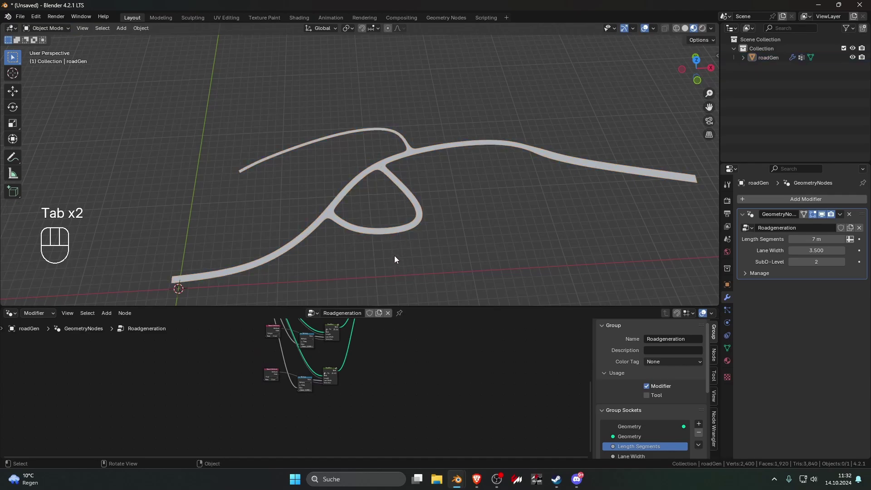
click(414, 204)
drag(414, 208, 455, 215)
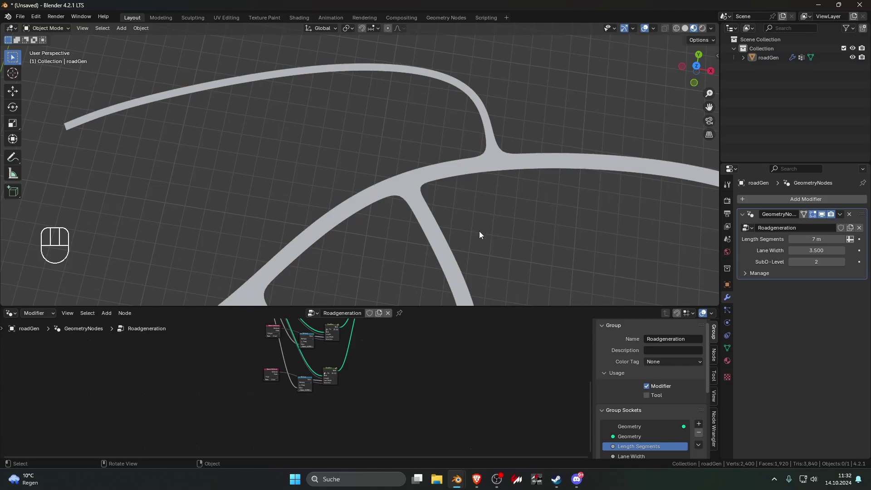
click(469, 235)
drag(482, 247, 451, 247)
click(439, 245)
click(477, 241)
click(426, 237)
click(404, 241)
click(420, 244)
click(465, 245)
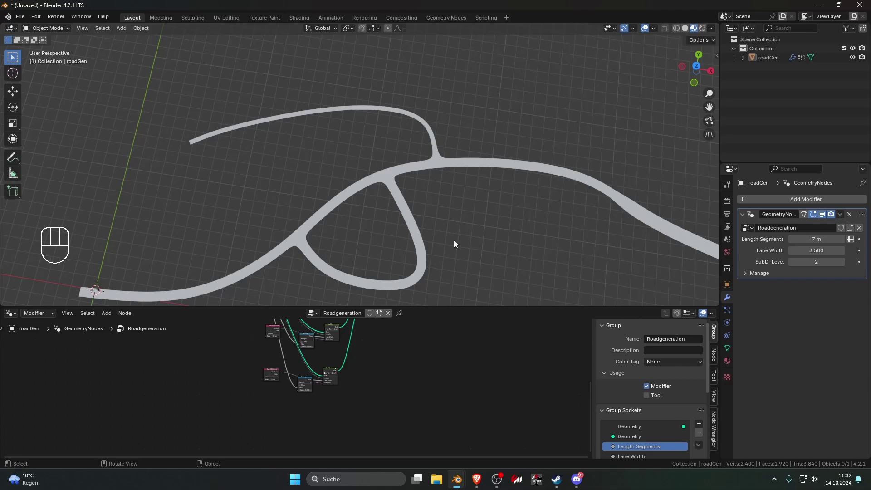
click(472, 247)
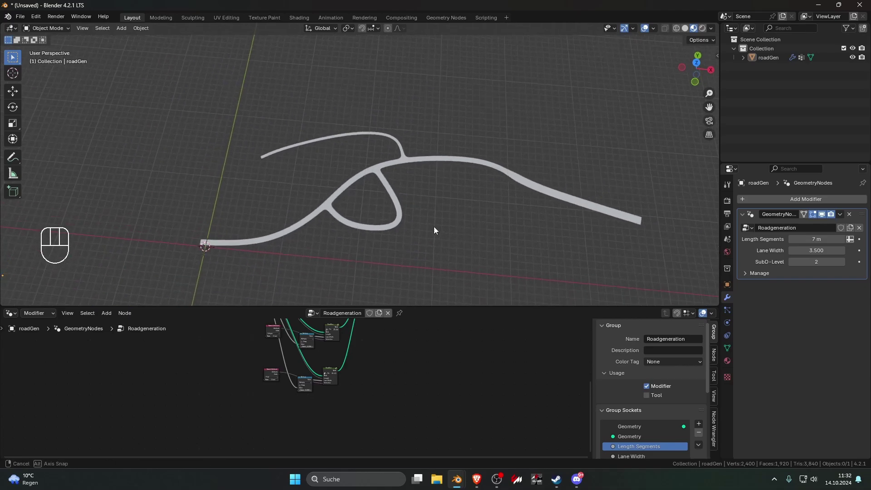